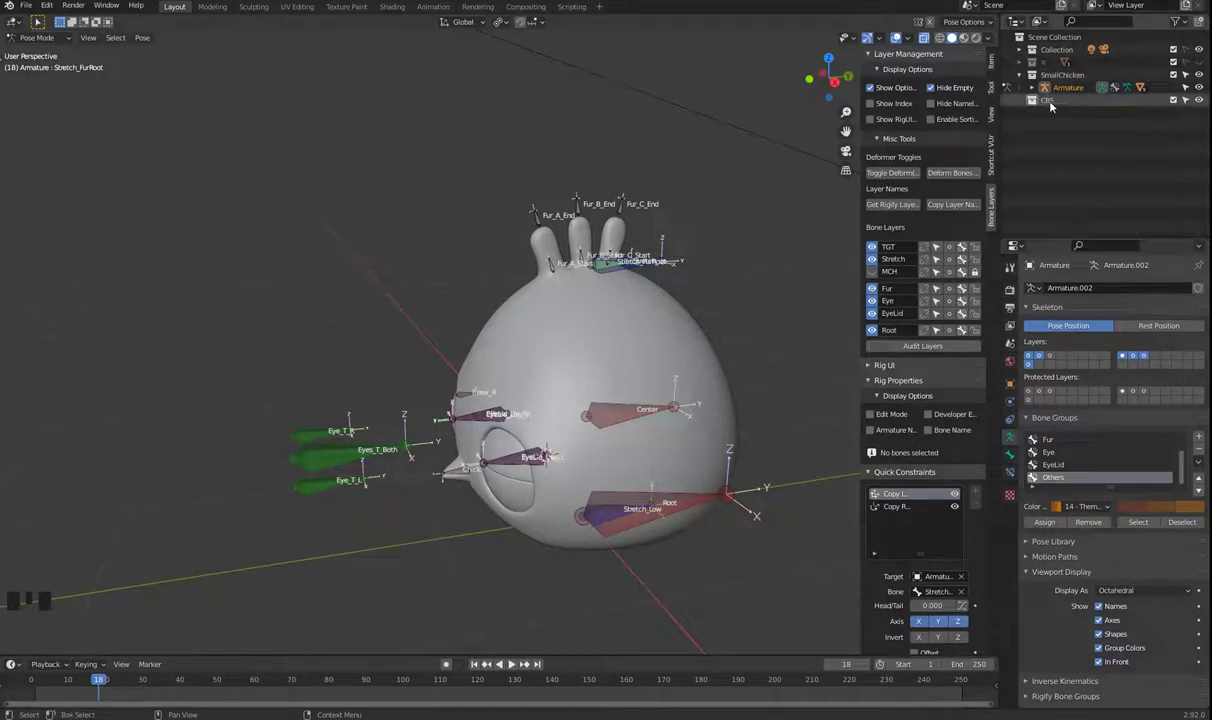
# - Switch the chicken armature from Pose Mode back to Object Mode
pyautogui.moveTo(588, 502); pyautogui.dragTo(471, 555)
pyautogui.press('Tab')
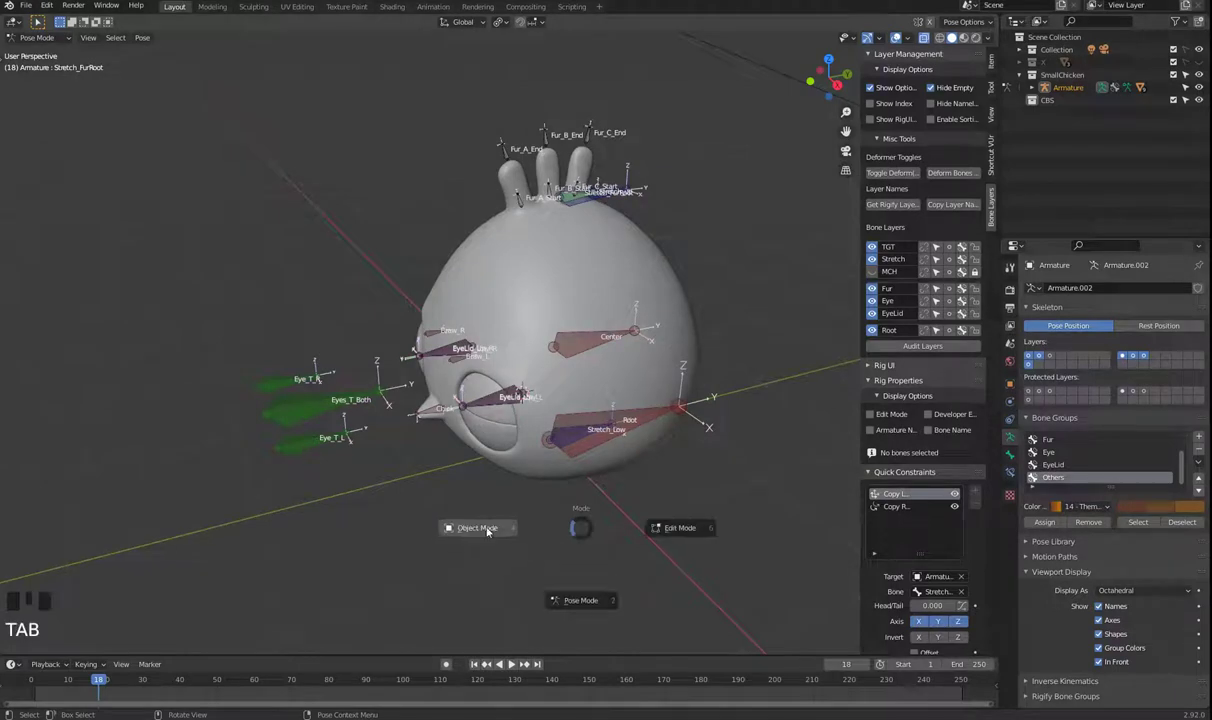
pyautogui.press('Tab')
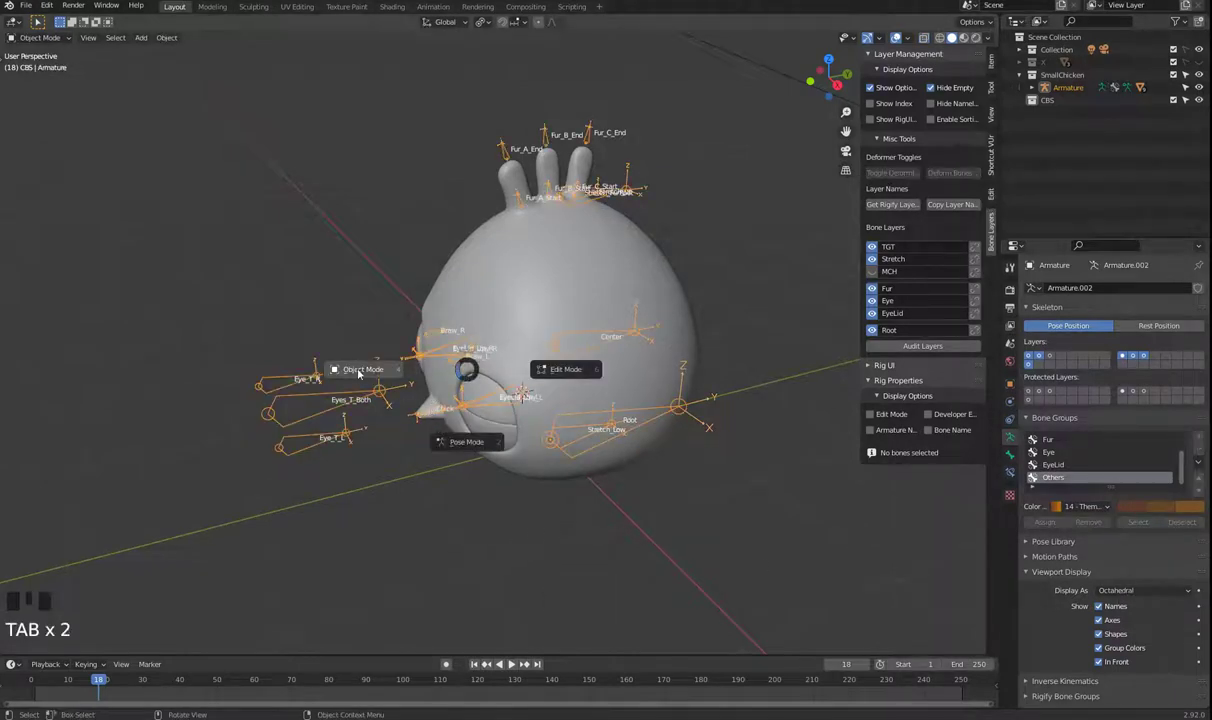
pyautogui.click(1011, 454)
pyautogui.click(1012, 443)
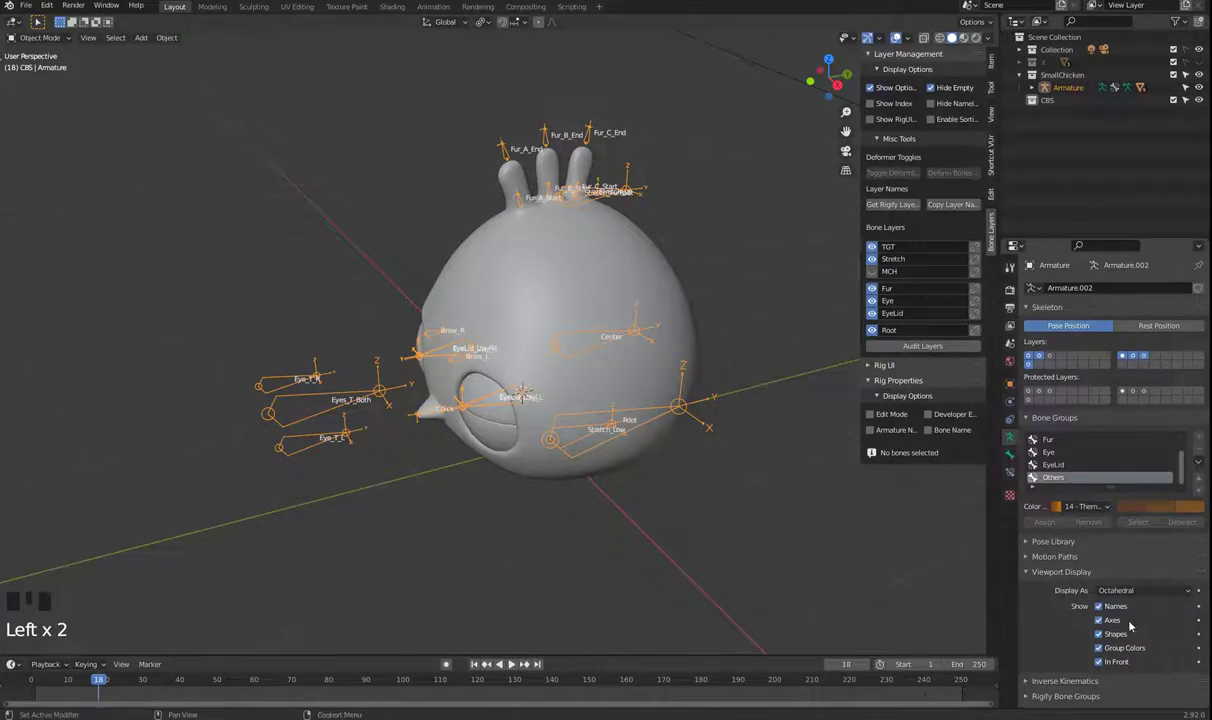
# - Hide bone Names and Axes under Viewport Display, then deselect the armature
pyautogui.click(1116, 607)
pyautogui.click(1120, 624)
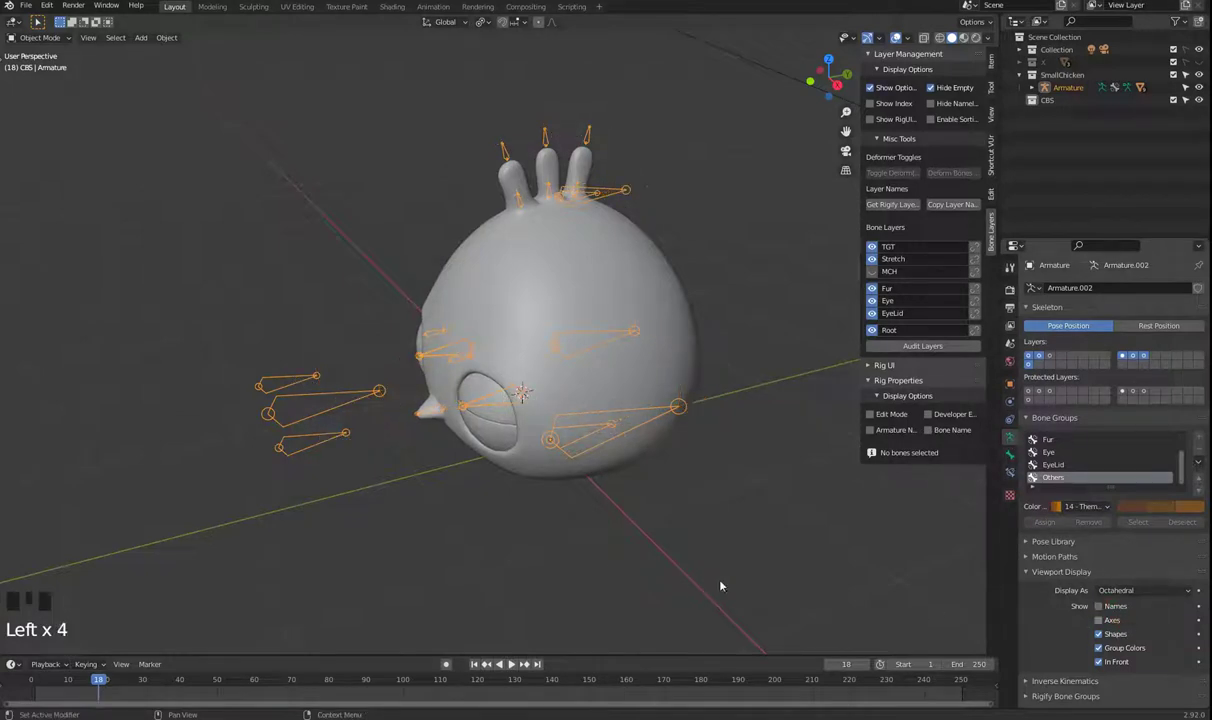
pyautogui.press('Tab')
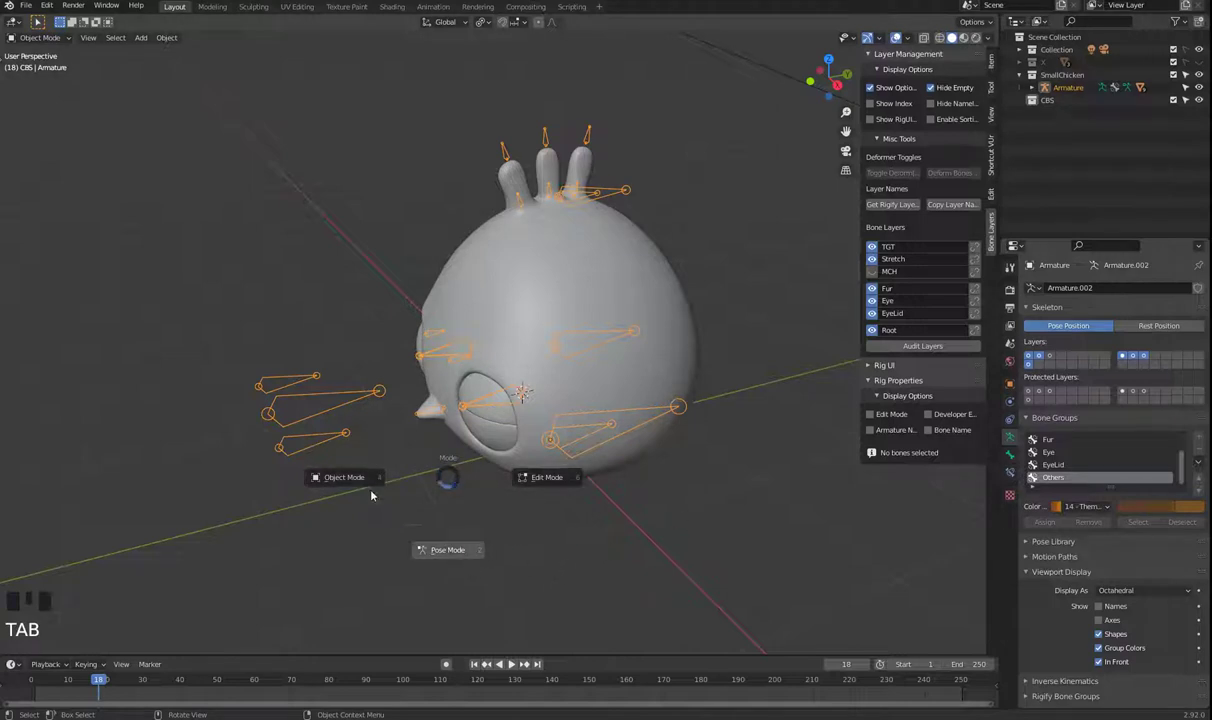
pyautogui.click(624, 555)
# - Add a Circle mesh at the origin in the CBS collection and select it in the Outliner for renaming
pyautogui.press('shift+a')
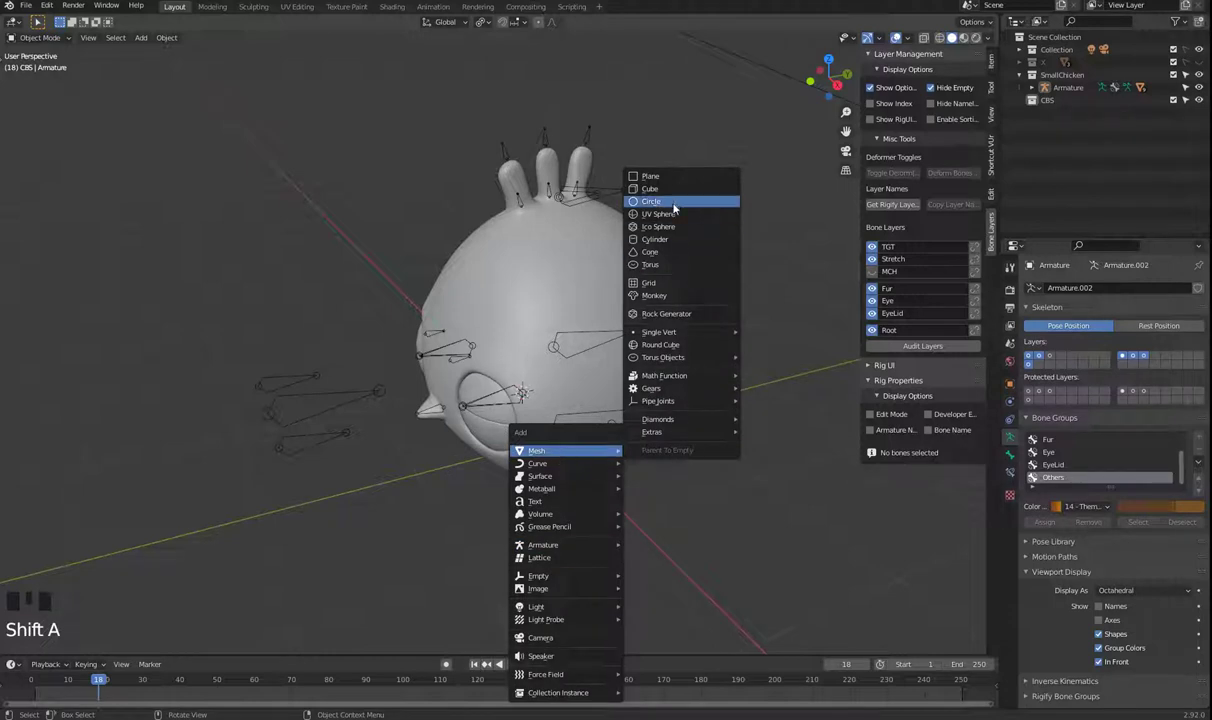
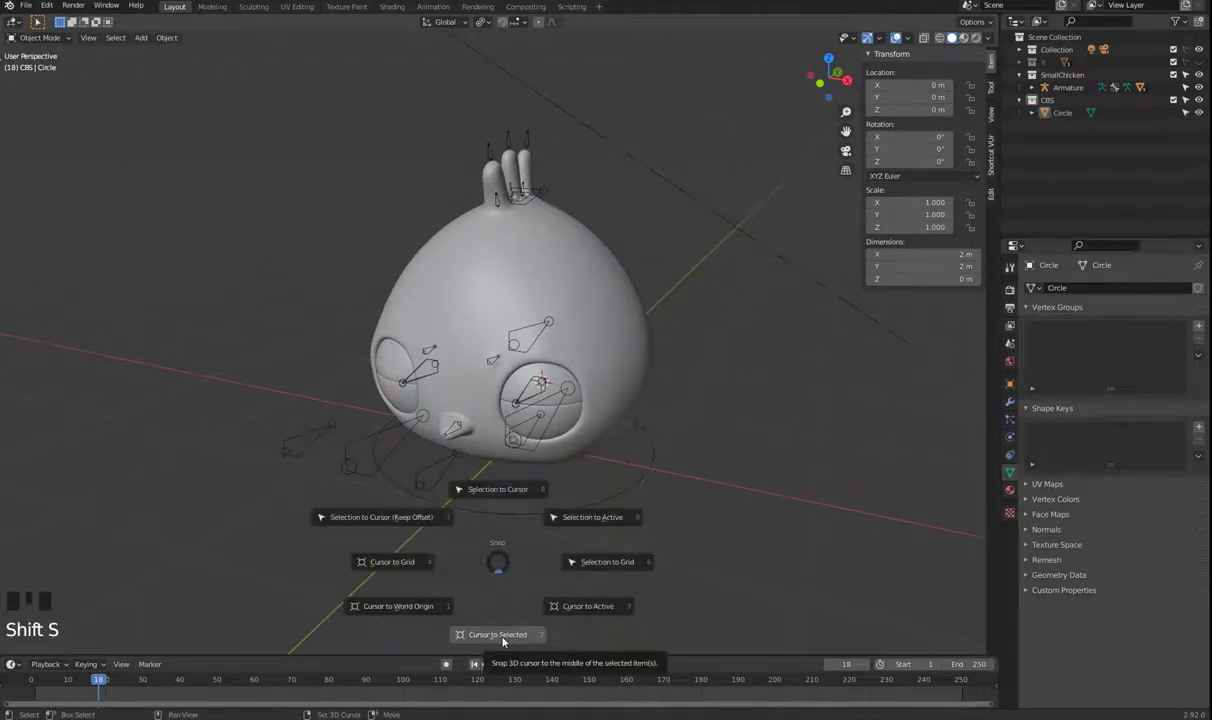
pyautogui.click(597, 495)
pyautogui.click(598, 509)
pyautogui.press('Tab')
pyautogui.press('Tab')
pyautogui.click(539, 505)
pyautogui.click(535, 515)
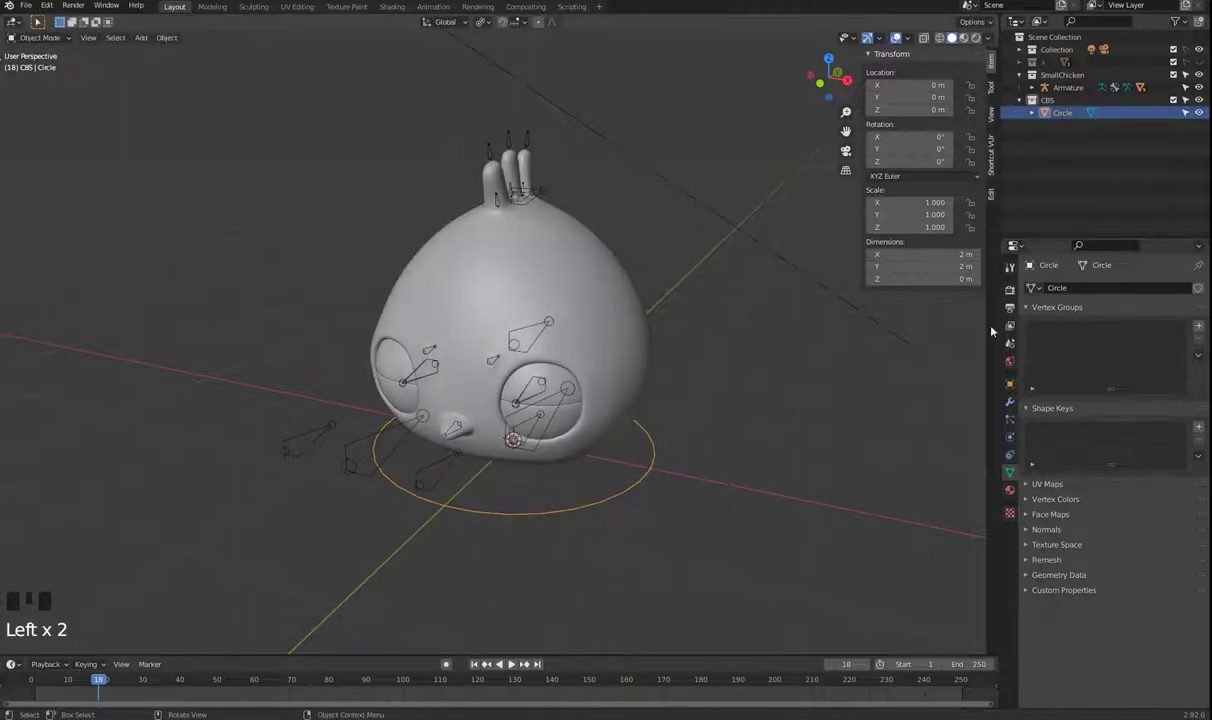
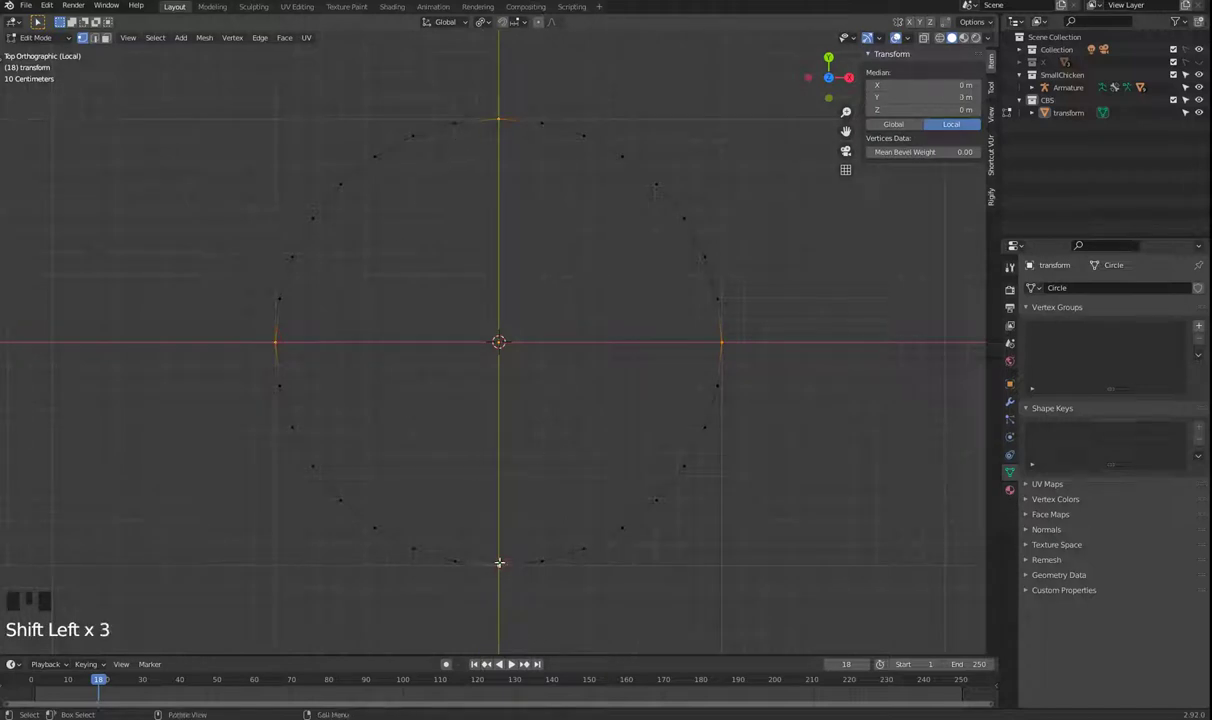
# - Scale the 'transform' circle's vertices into a four-pointed outline and return to Object Mode
pyautogui.press('s')
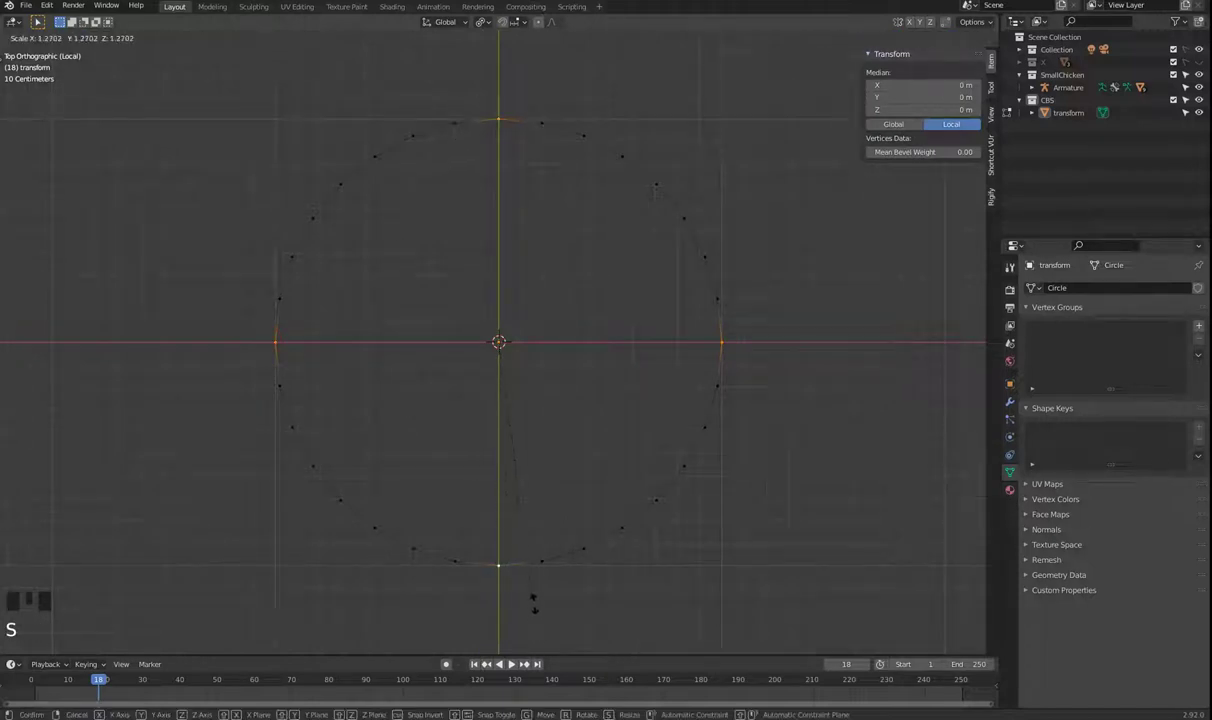
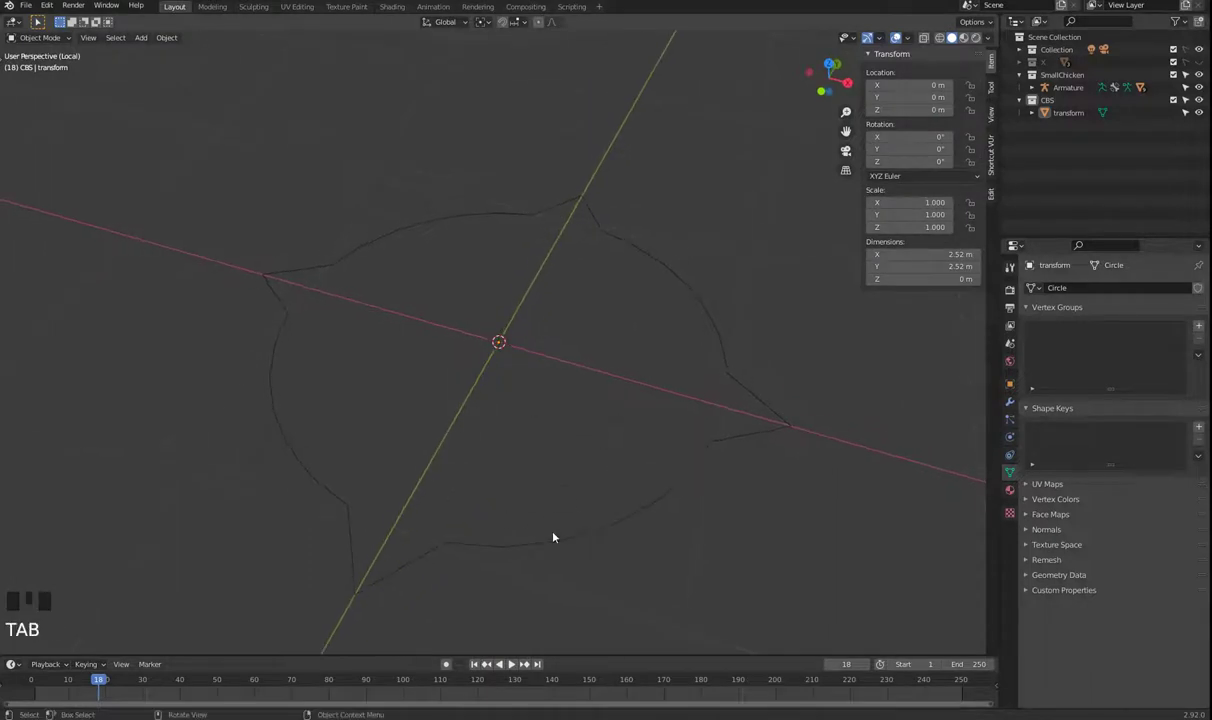
pyautogui.press('Tab')
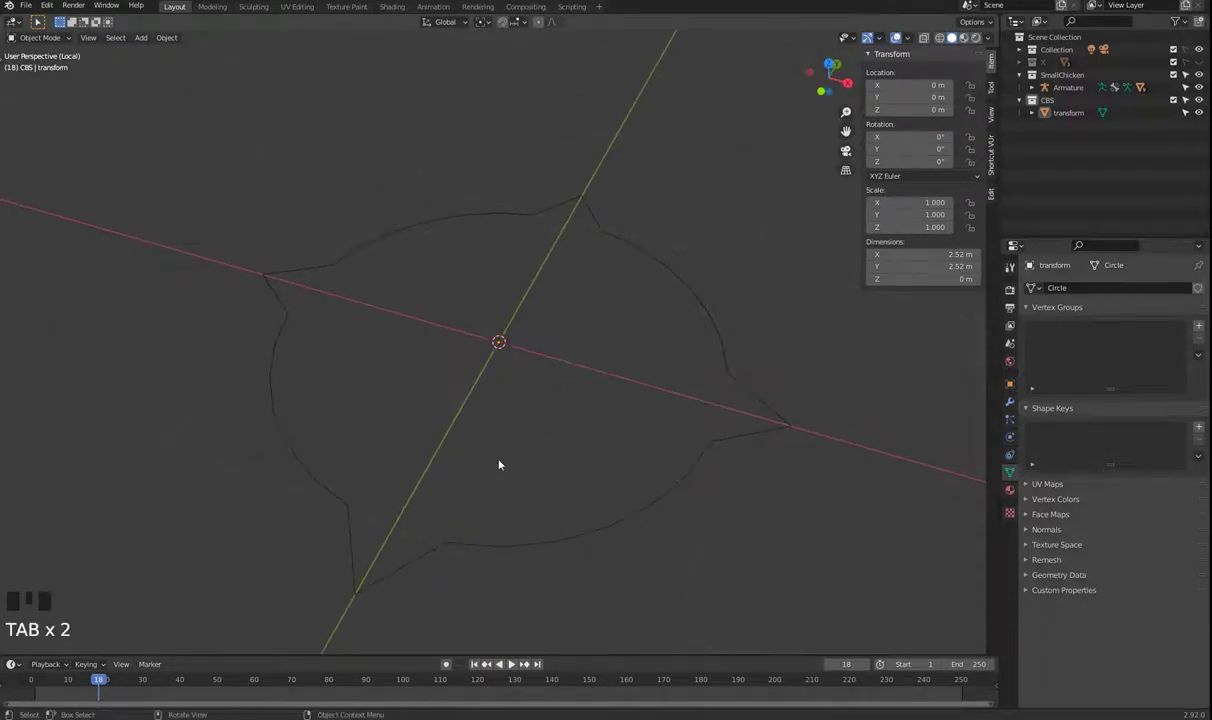
pyautogui.press('KP_Divide')
pyautogui.scroll(-3)
pyautogui.moveTo(484, 411); pyautogui.dragTo(615, 427)
pyautogui.click(615, 427)
# - Put the armature into Pose Mode and bring up the bone's Viewport Display settings
pyautogui.click(614, 424)
pyautogui.press('Tab')
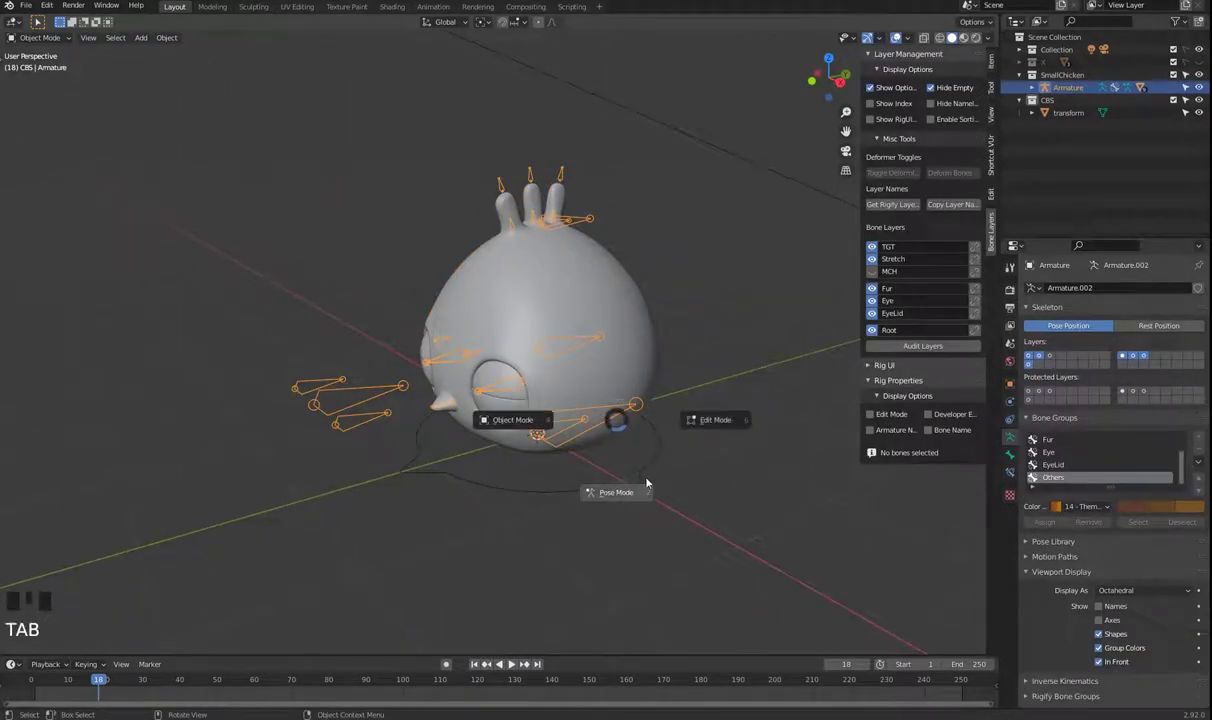
pyautogui.click(1010, 460)
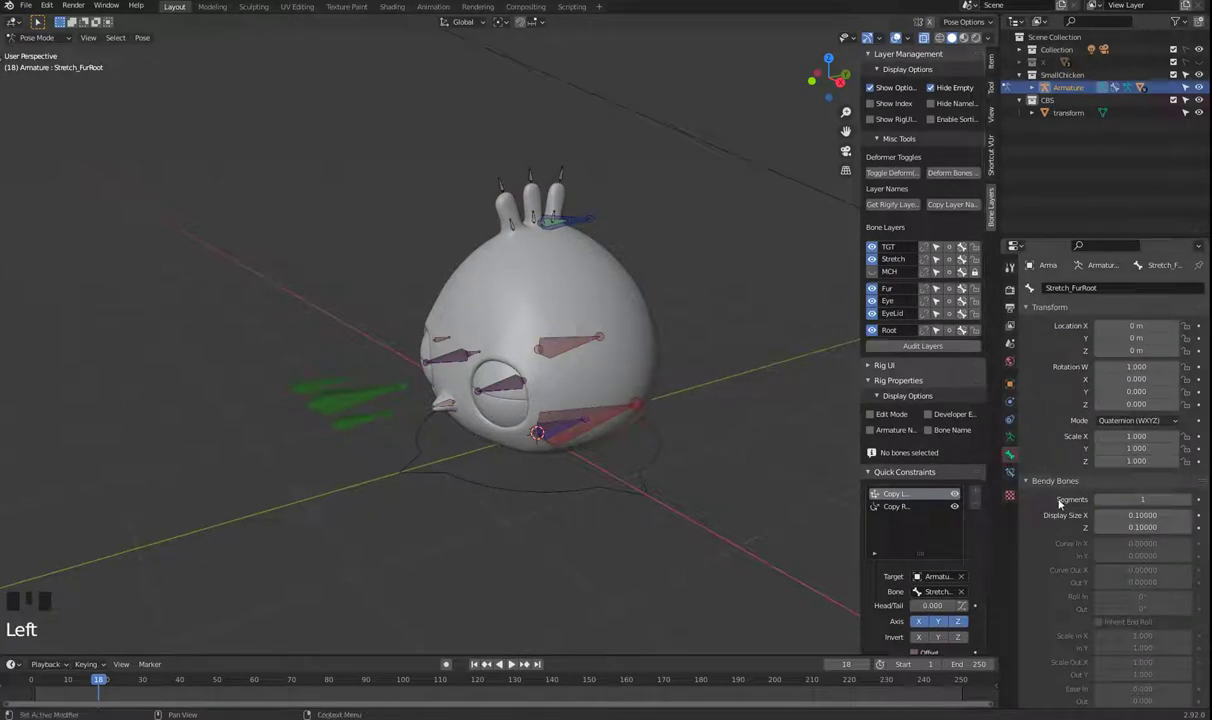
pyautogui.scroll(3)
pyautogui.moveTo(1027, 482); pyautogui.dragTo(1050, 486)
pyautogui.scroll(3)
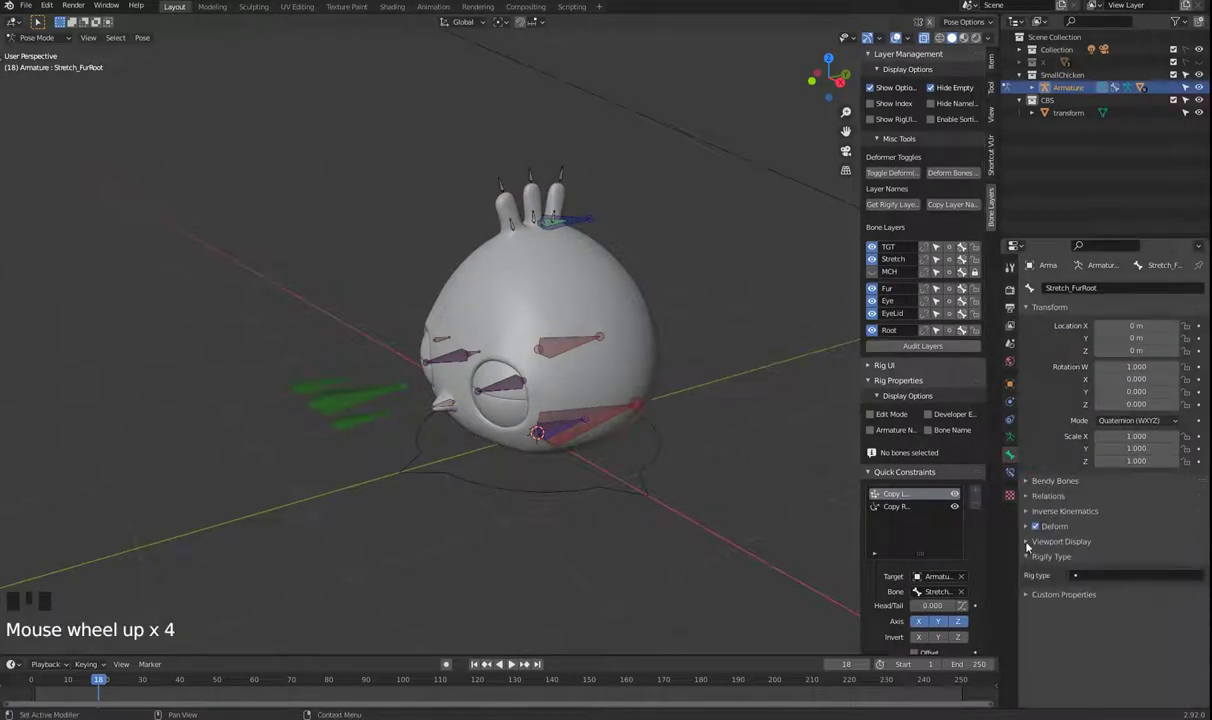
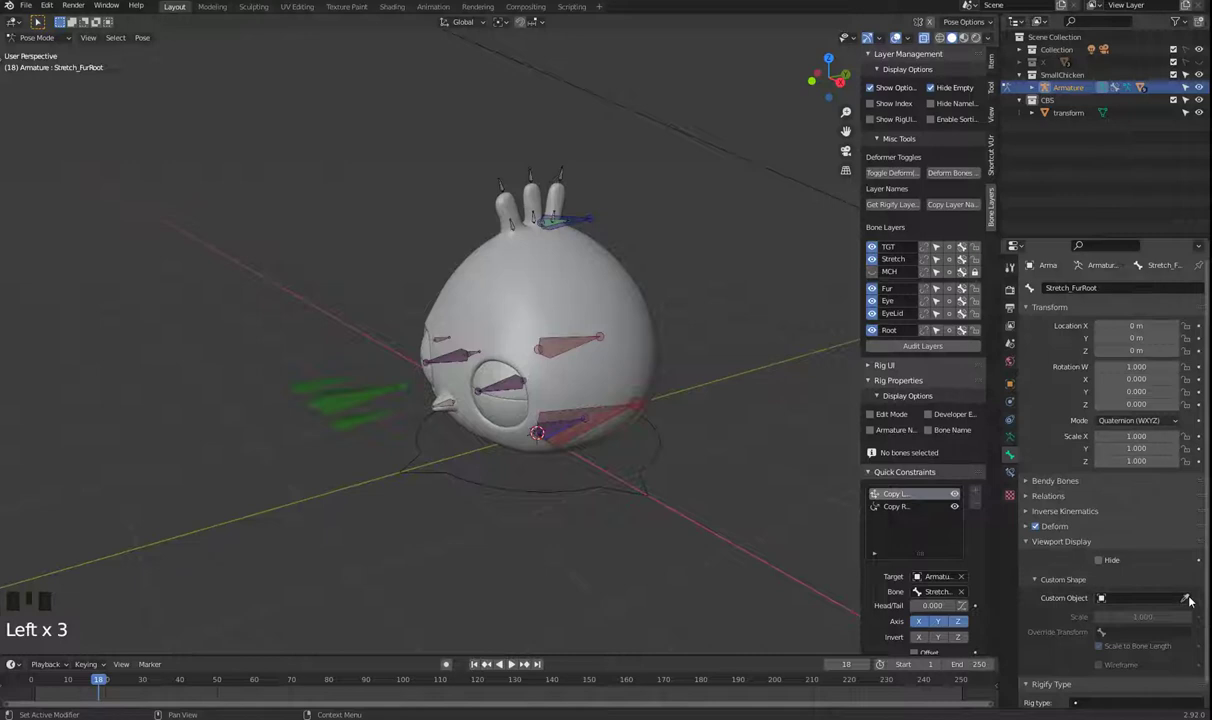
# - Set 'transform' as the Root bone's Custom Object shape
pyautogui.click(1190, 601)
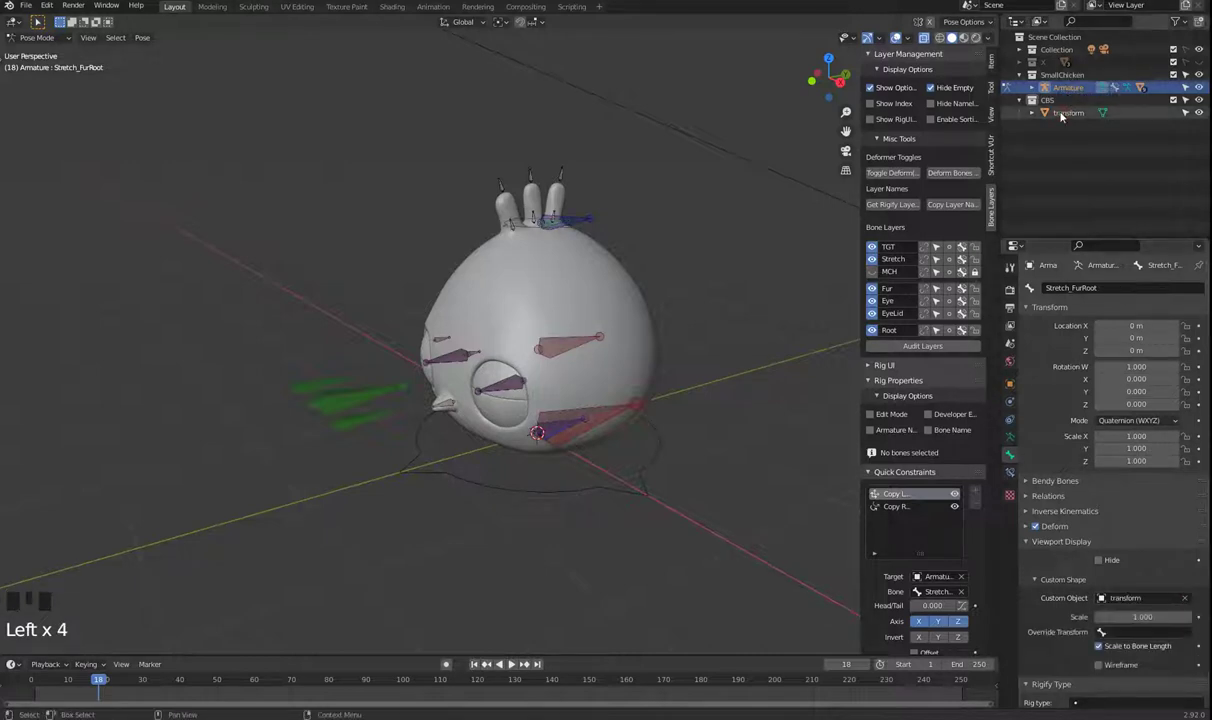
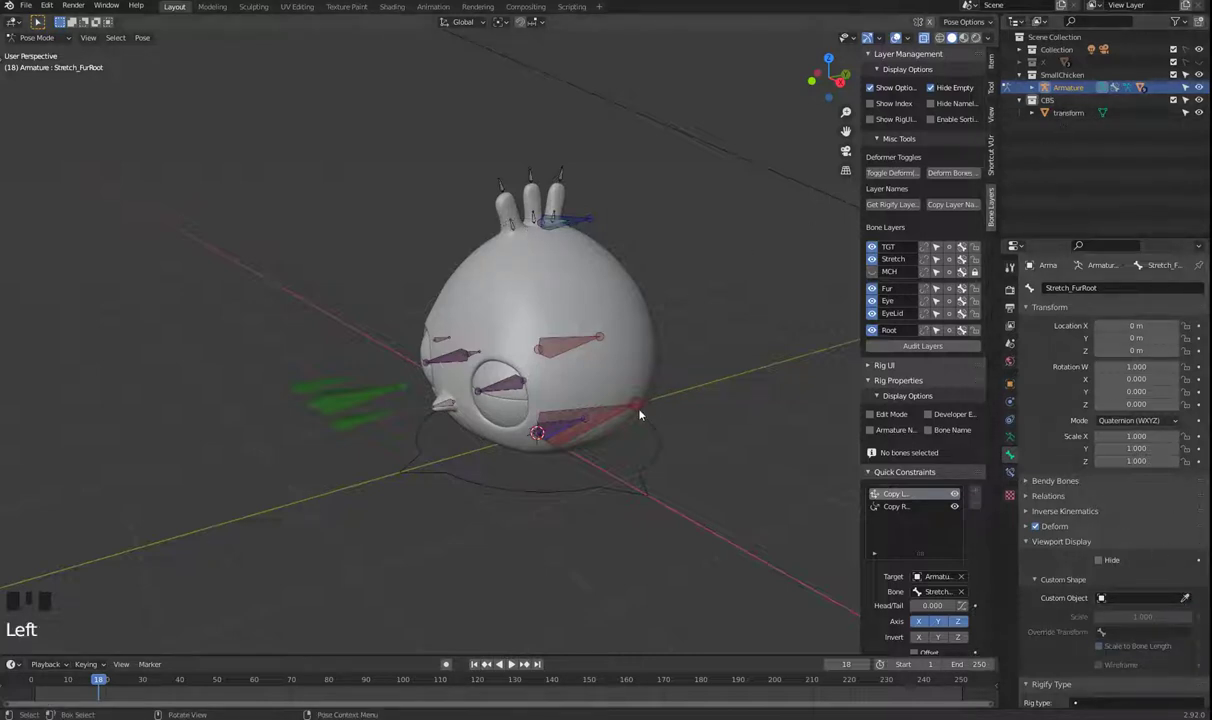
pyautogui.click(608, 415)
# - Give the Center bone the 'transform' custom shape at scale 1.5 and hide the transform object
pyautogui.click(1191, 600)
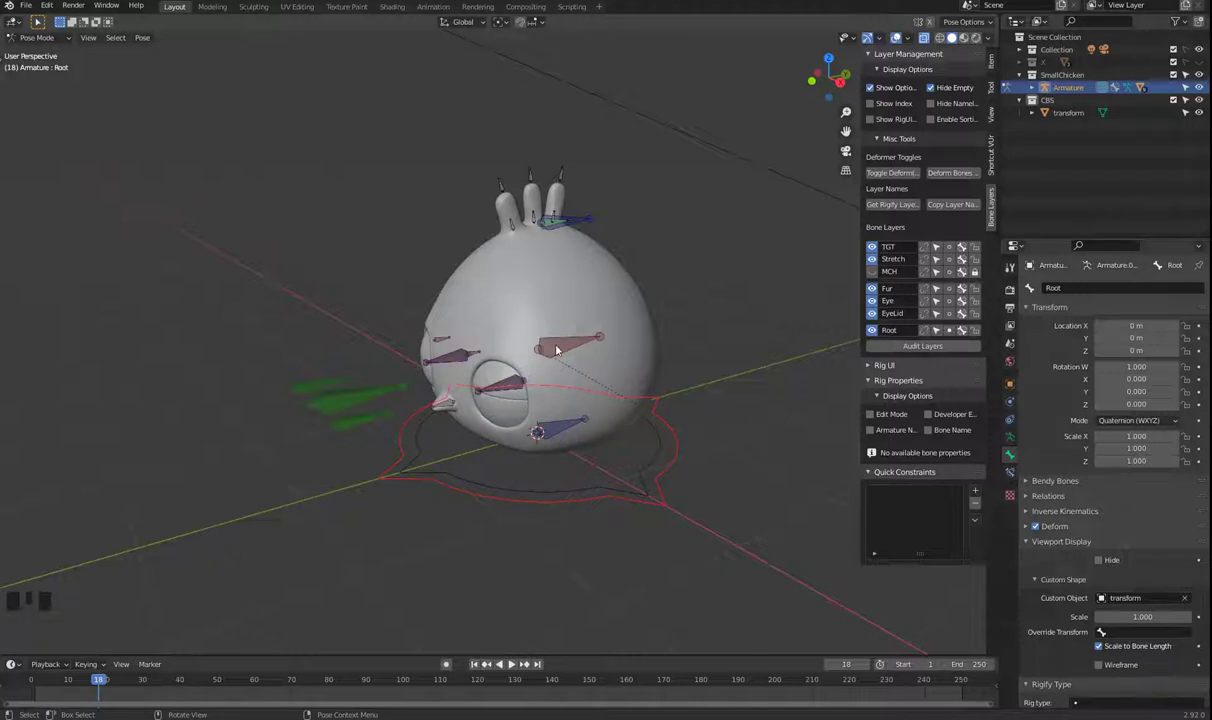
pyautogui.click(558, 346)
pyautogui.click(1188, 602)
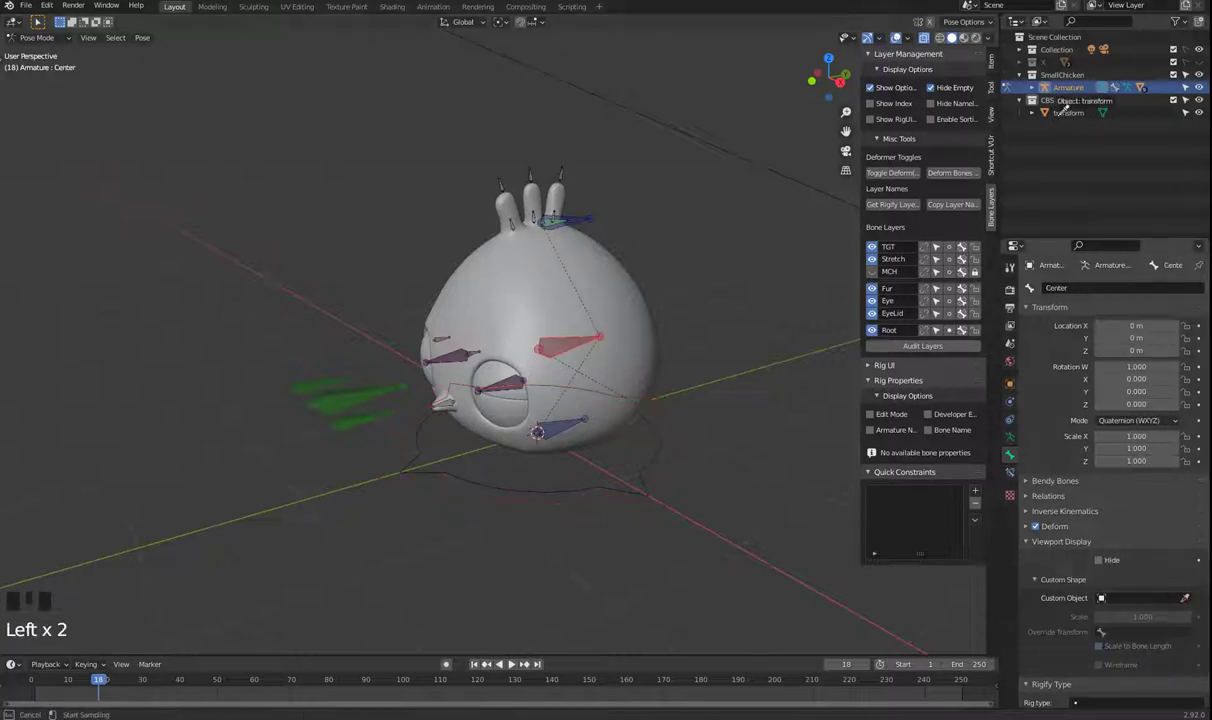
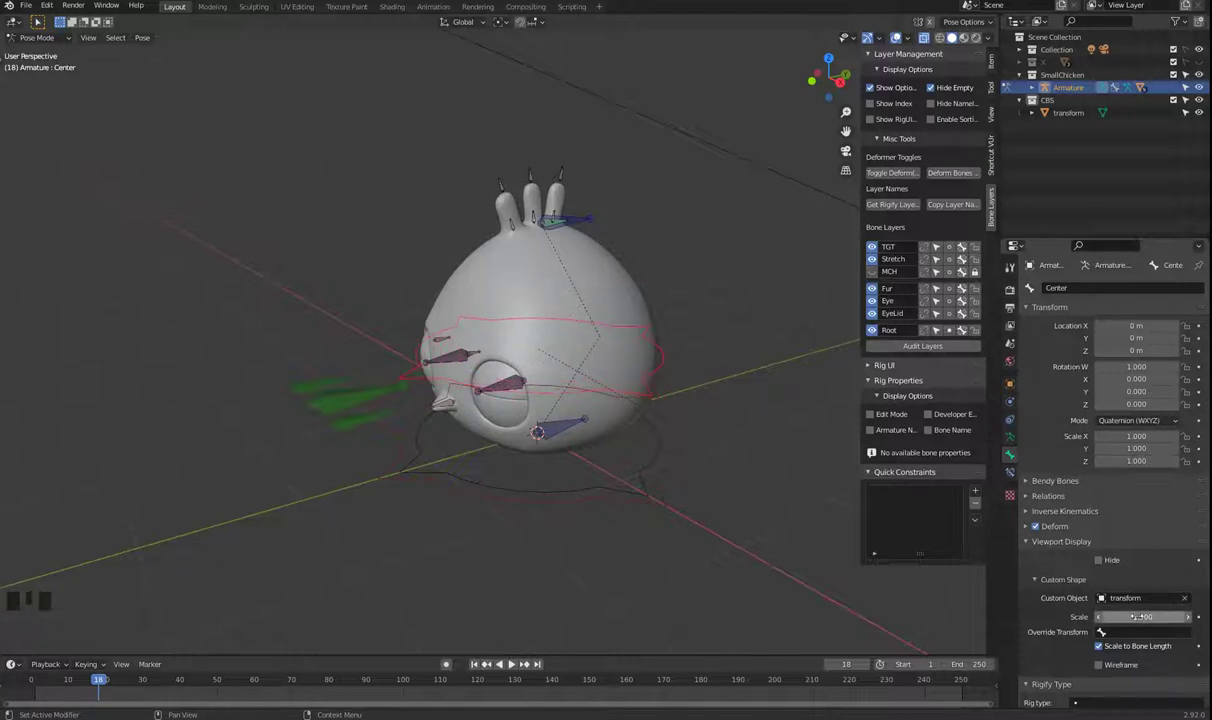
pyautogui.moveTo(615, 528); pyautogui.dragTo(947, 226)
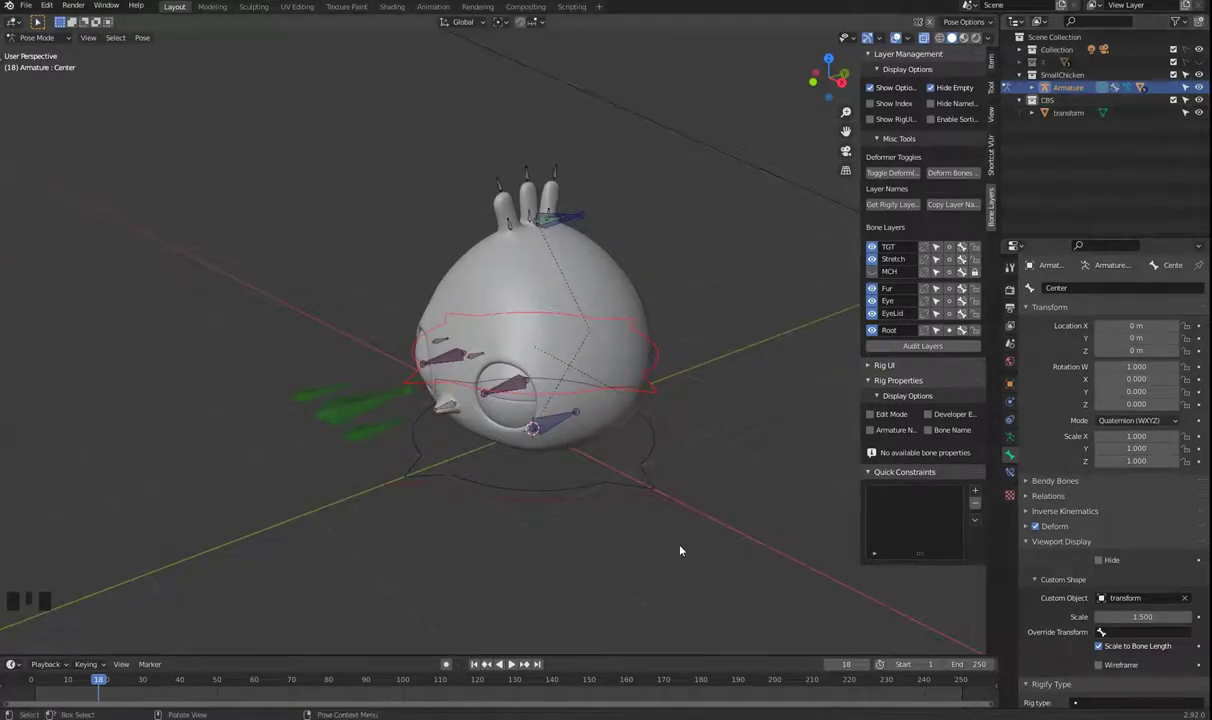
pyautogui.click(1198, 117)
pyautogui.click(628, 520)
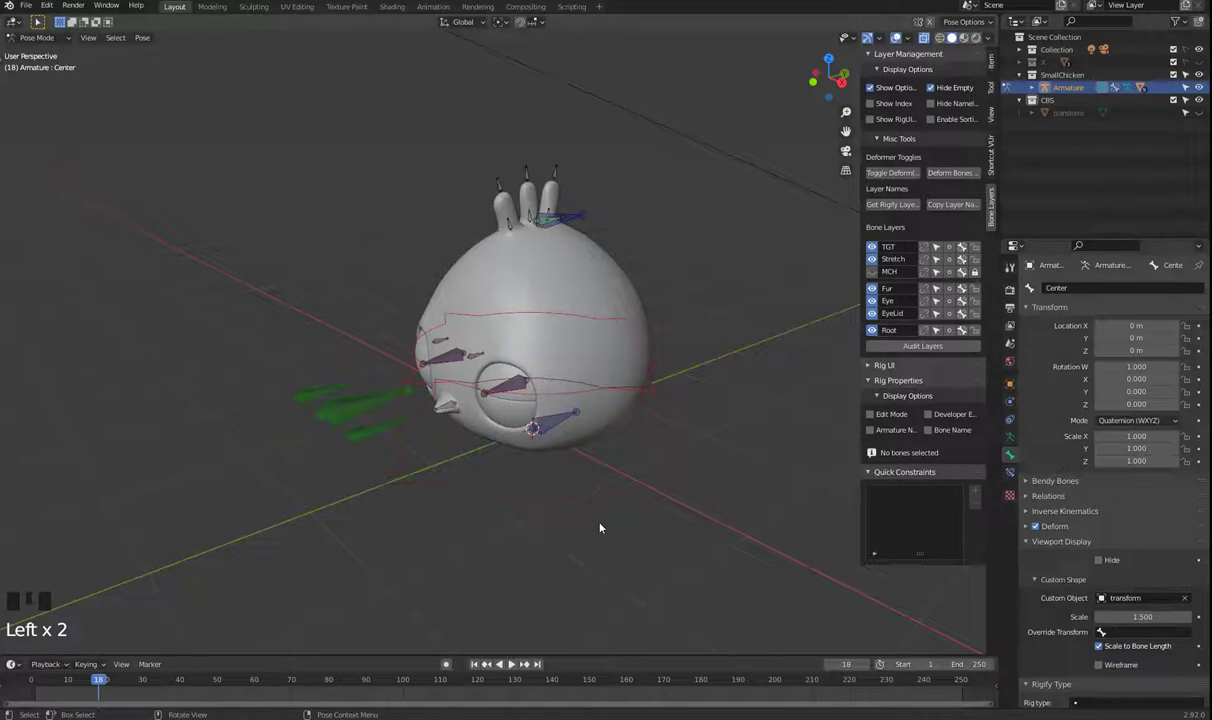
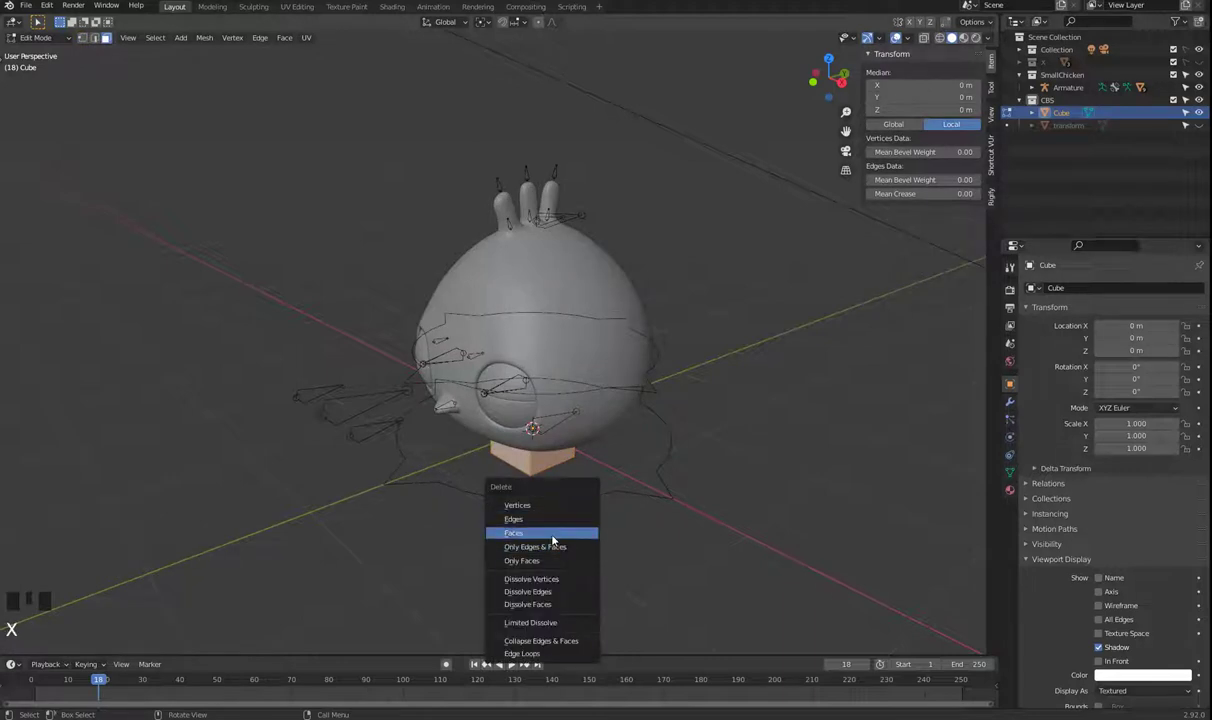
# - Delete all the cube's faces in Edit Mode, leaving an edge-only wireframe box
pyautogui.press('ctrl+z')
pyautogui.press('x')
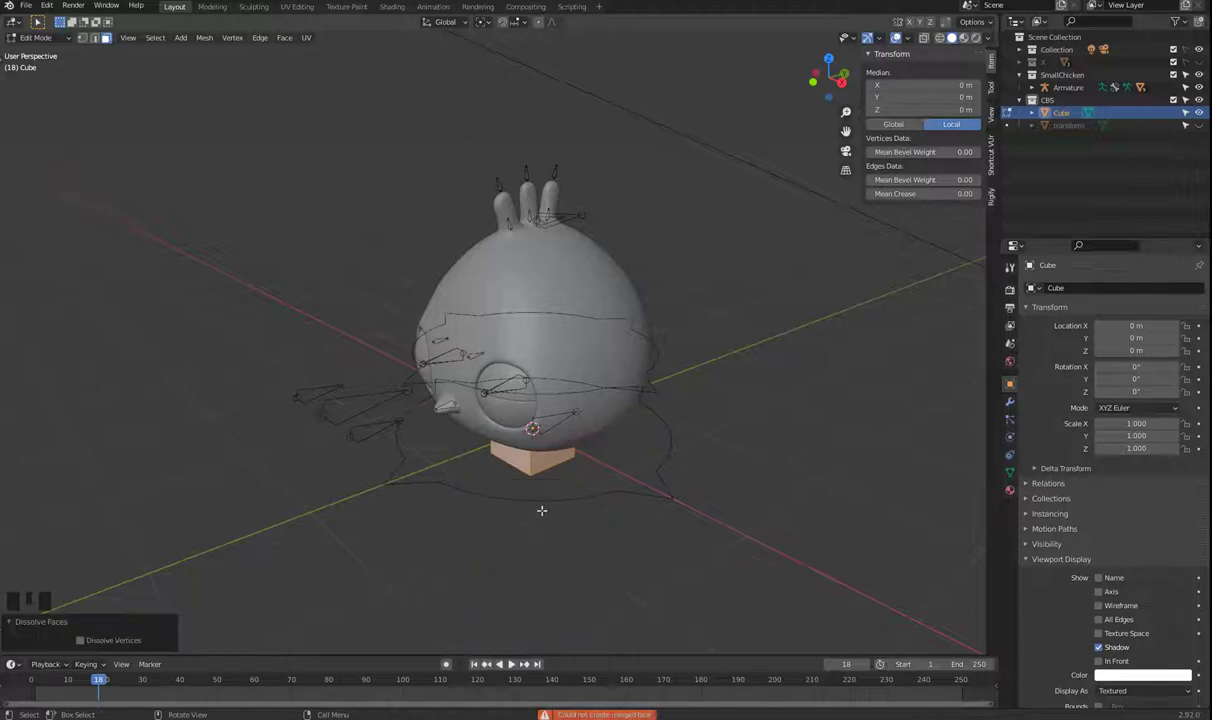
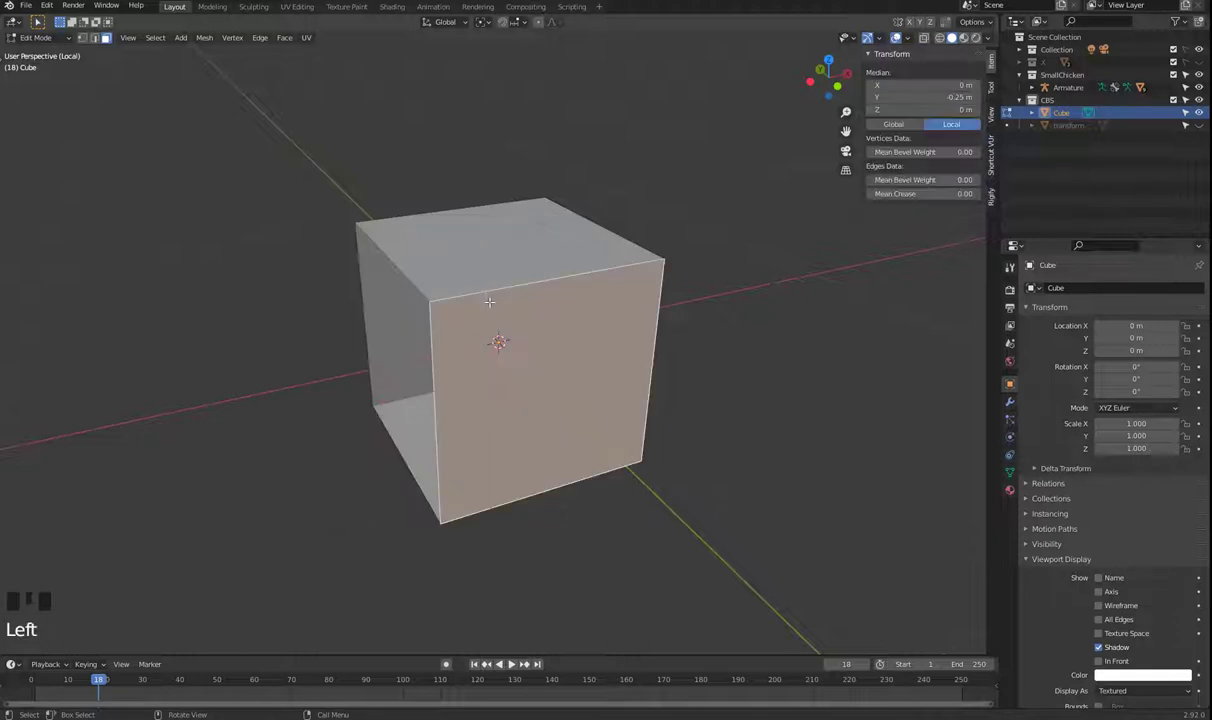
pyautogui.press('x')
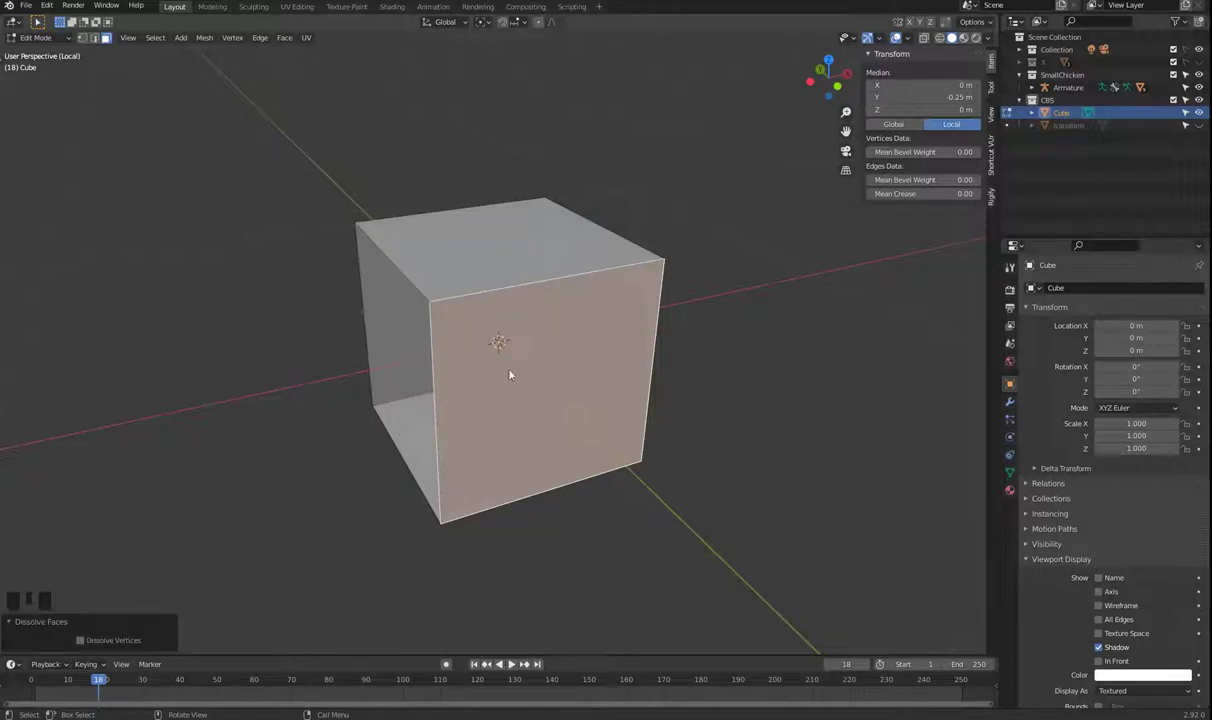
pyautogui.press('x')
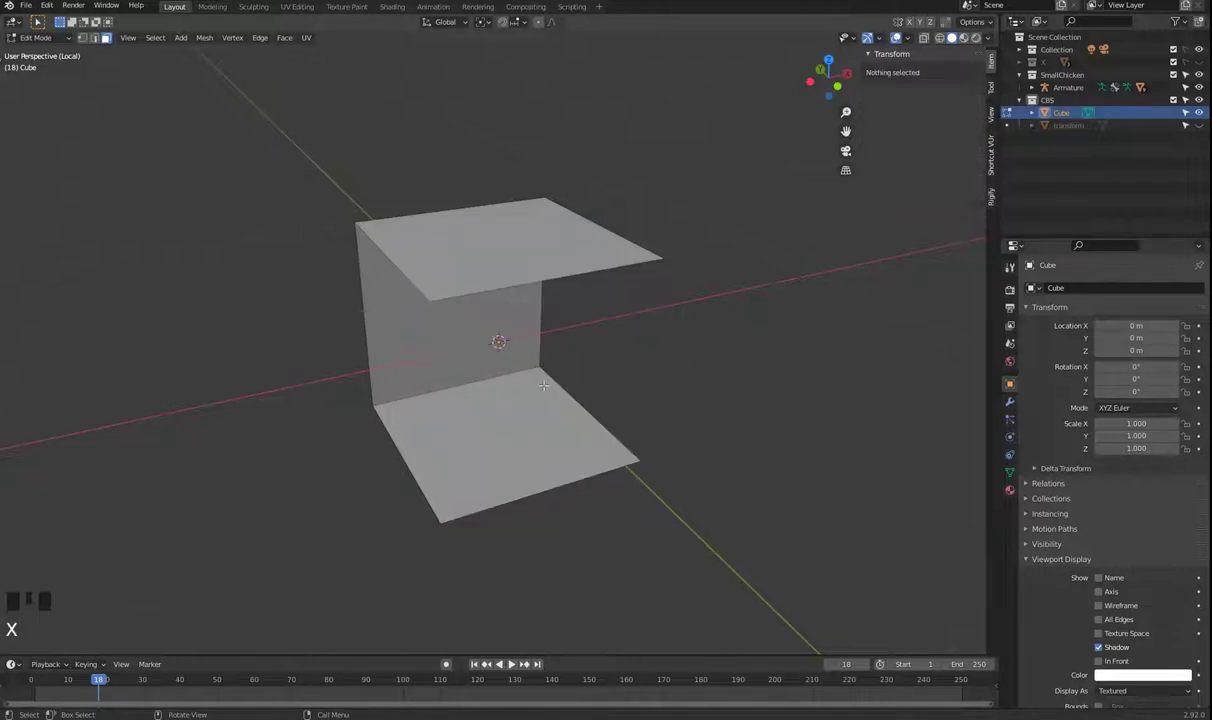
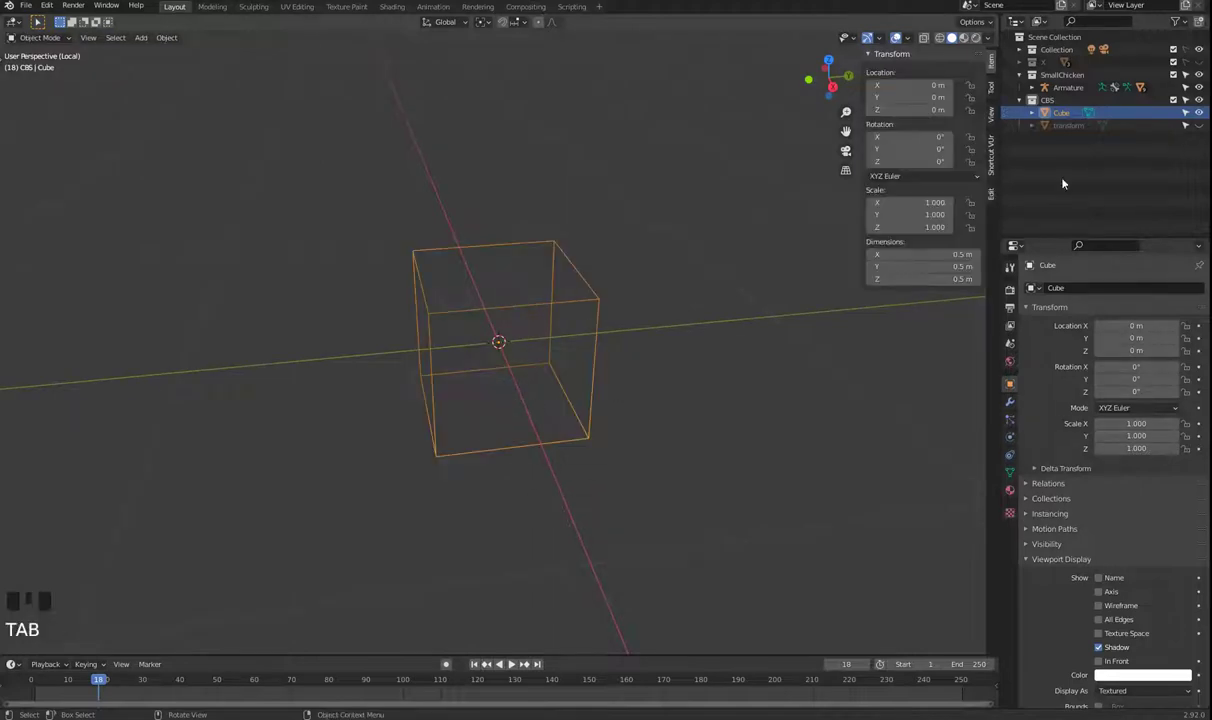
pyautogui.press('KP_Divide')
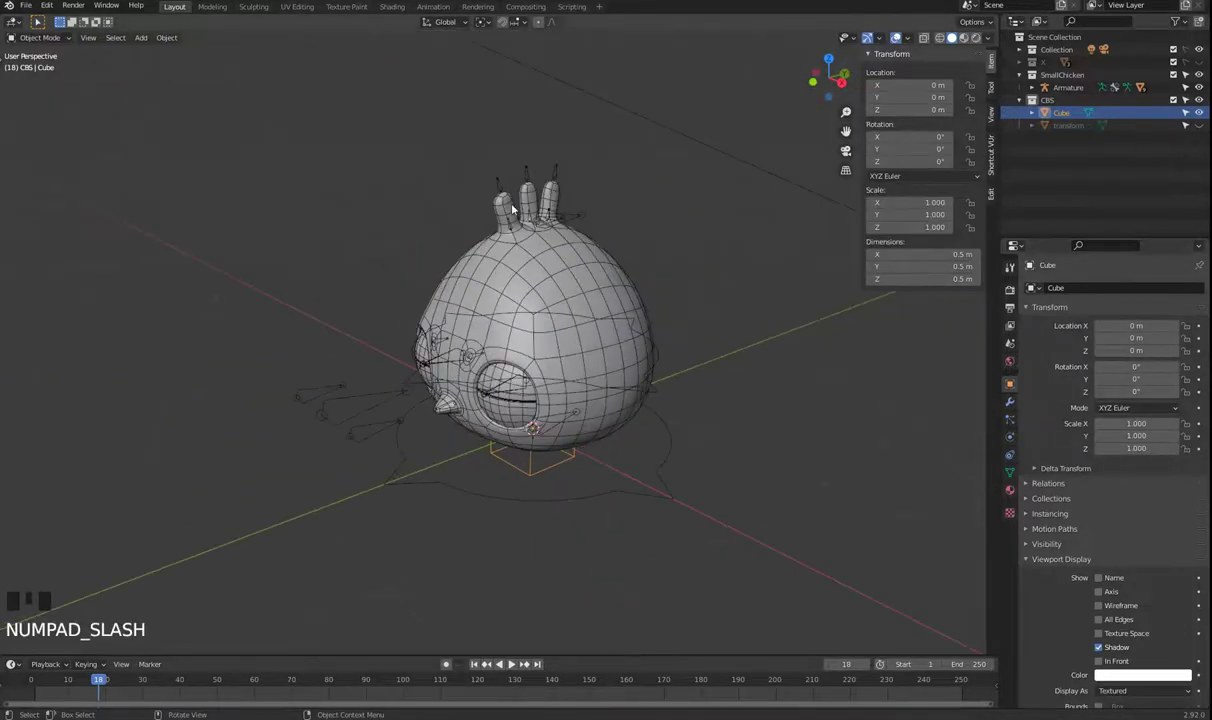
# - In Pose Mode, set 'Stretch' as the Stretch_up bone's custom shape at scale 2.0
pyautogui.click(583, 219)
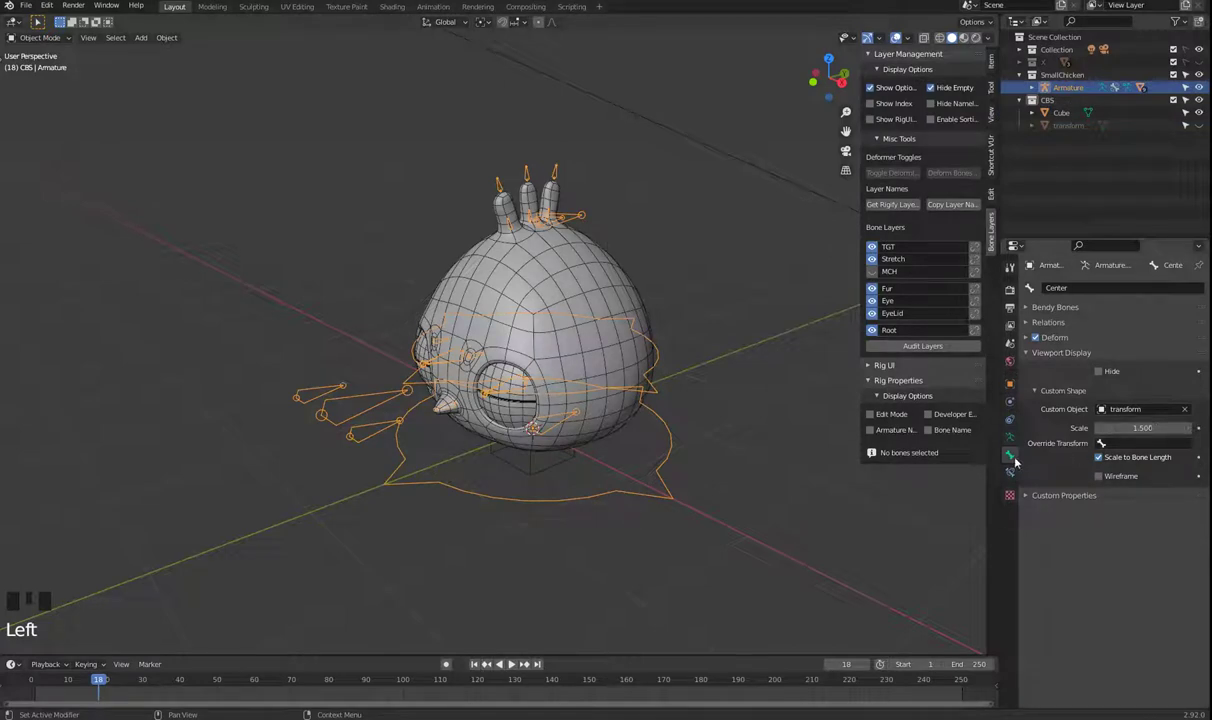
pyautogui.press('Tab')
pyautogui.click(570, 217)
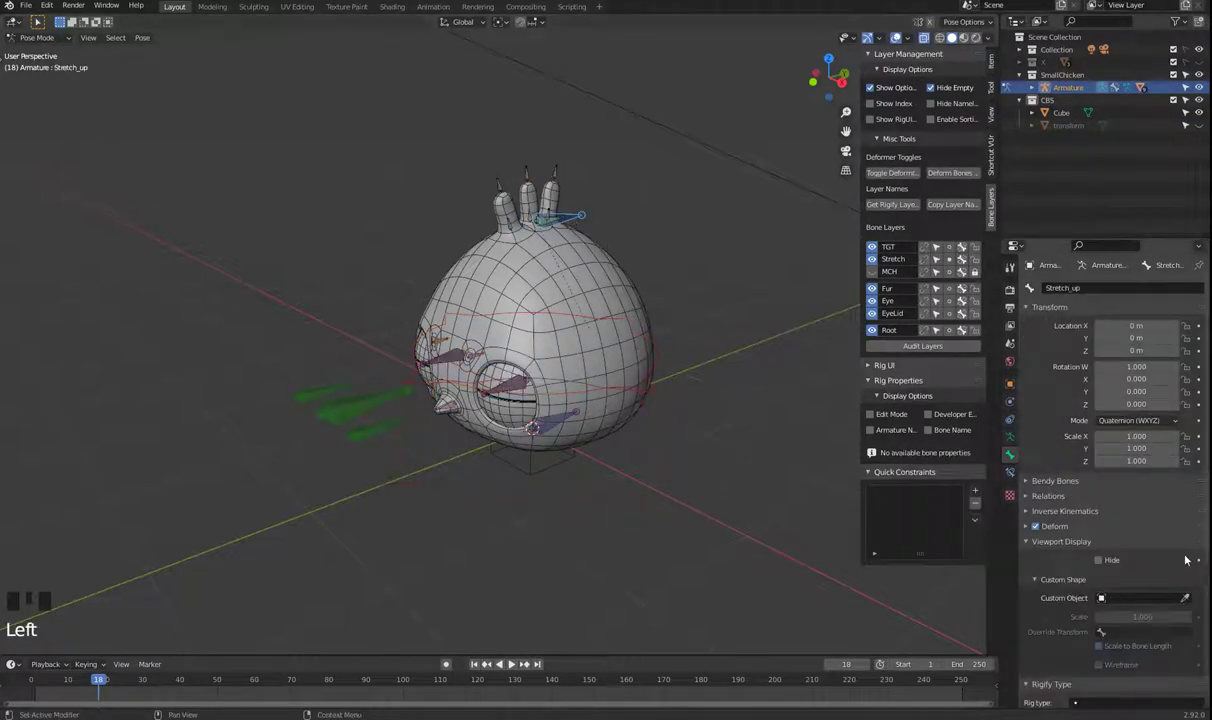
pyautogui.click(1183, 603)
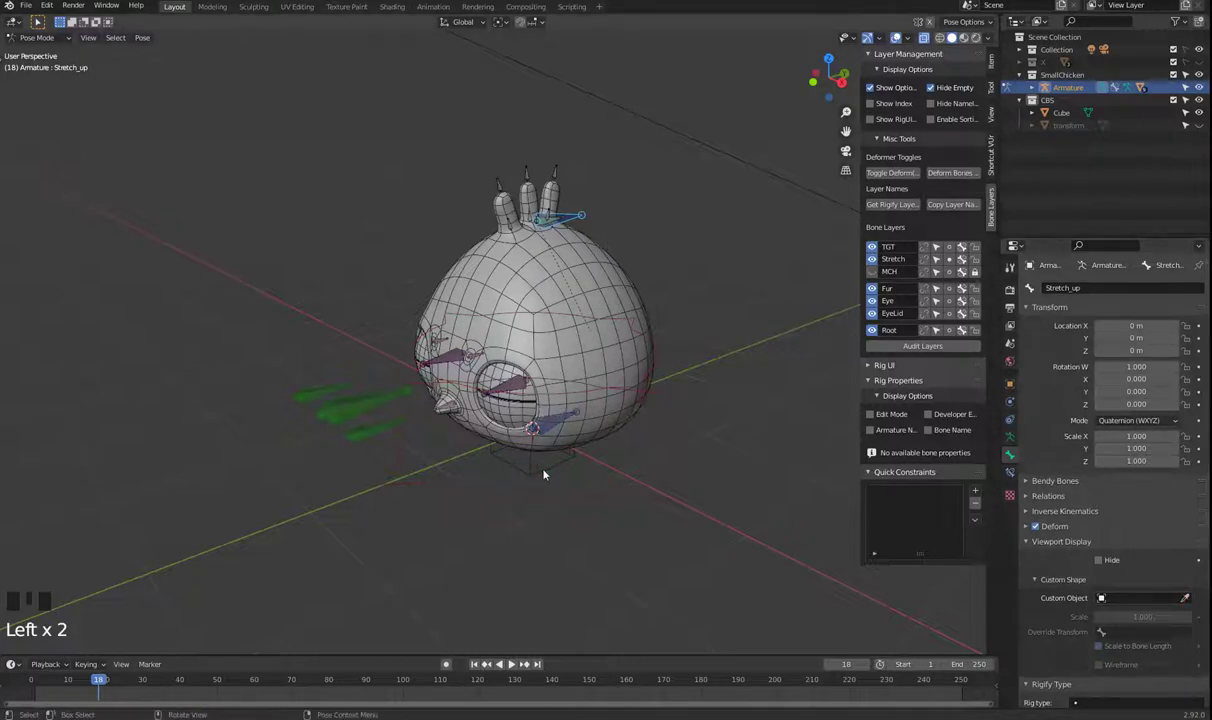
pyautogui.click(1189, 586)
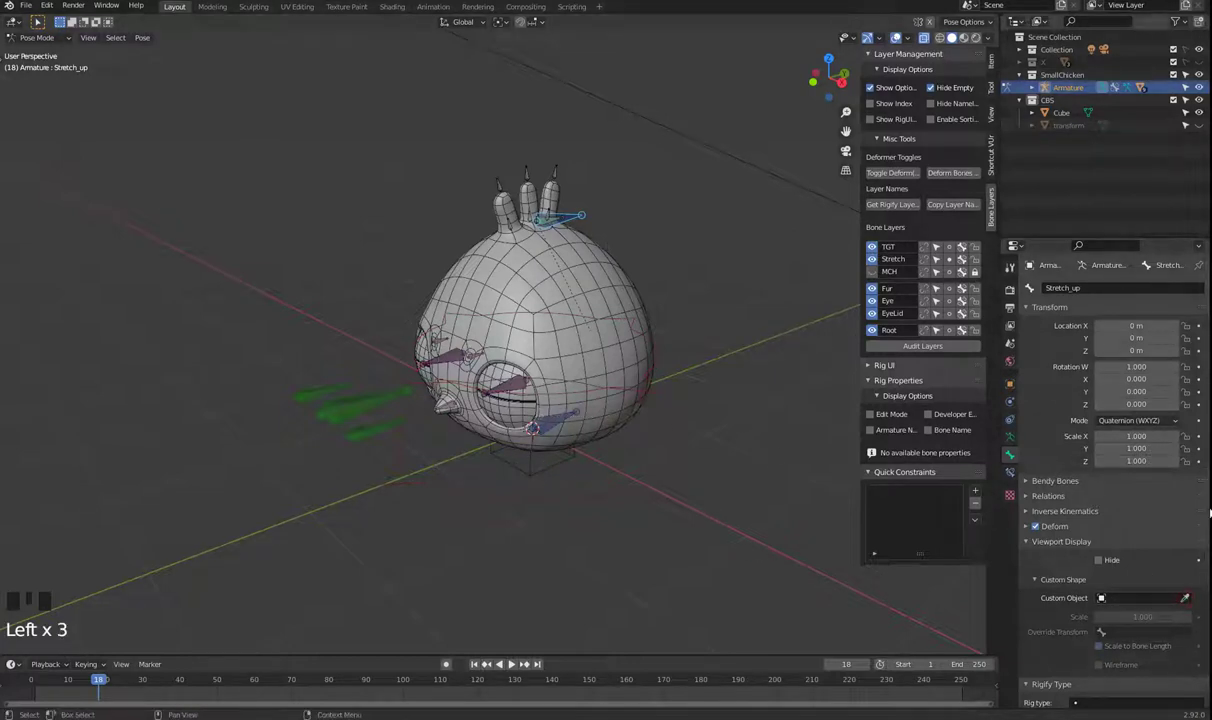
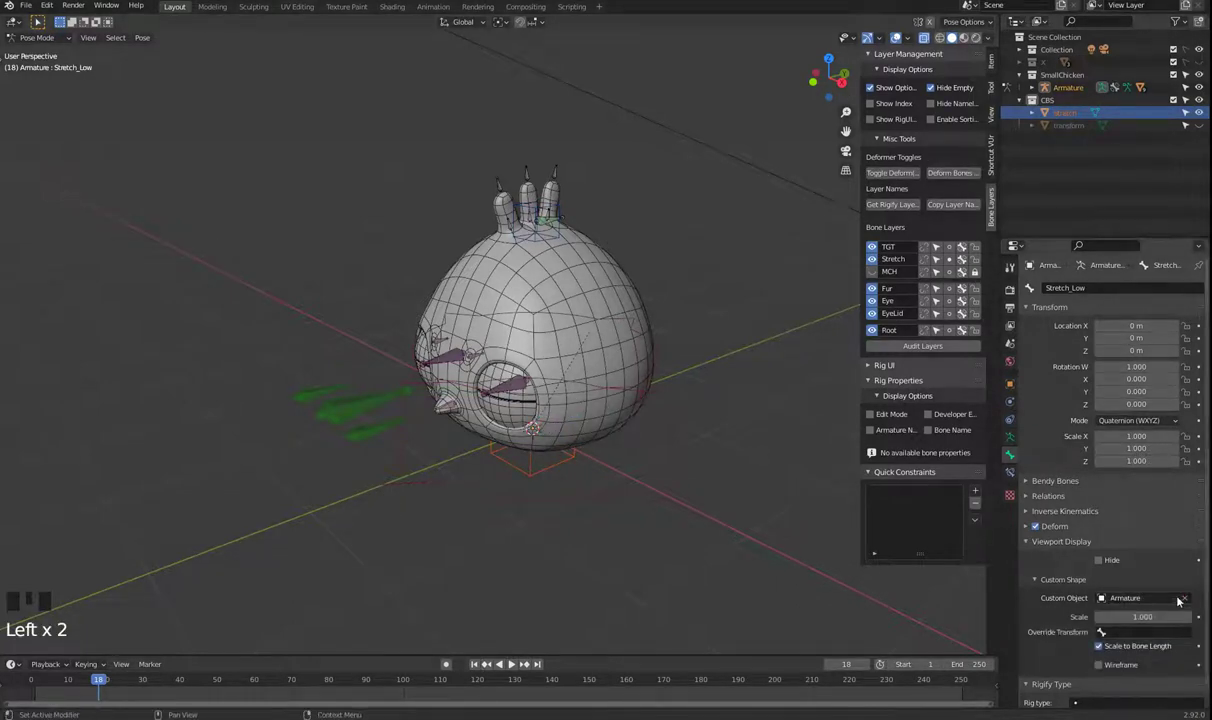
# - Set 'Stretch' as the Stretch_Low bone's custom shape at scale 2.0
pyautogui.click(1188, 598)
pyautogui.click(1168, 431)
pyautogui.click(1188, 605)
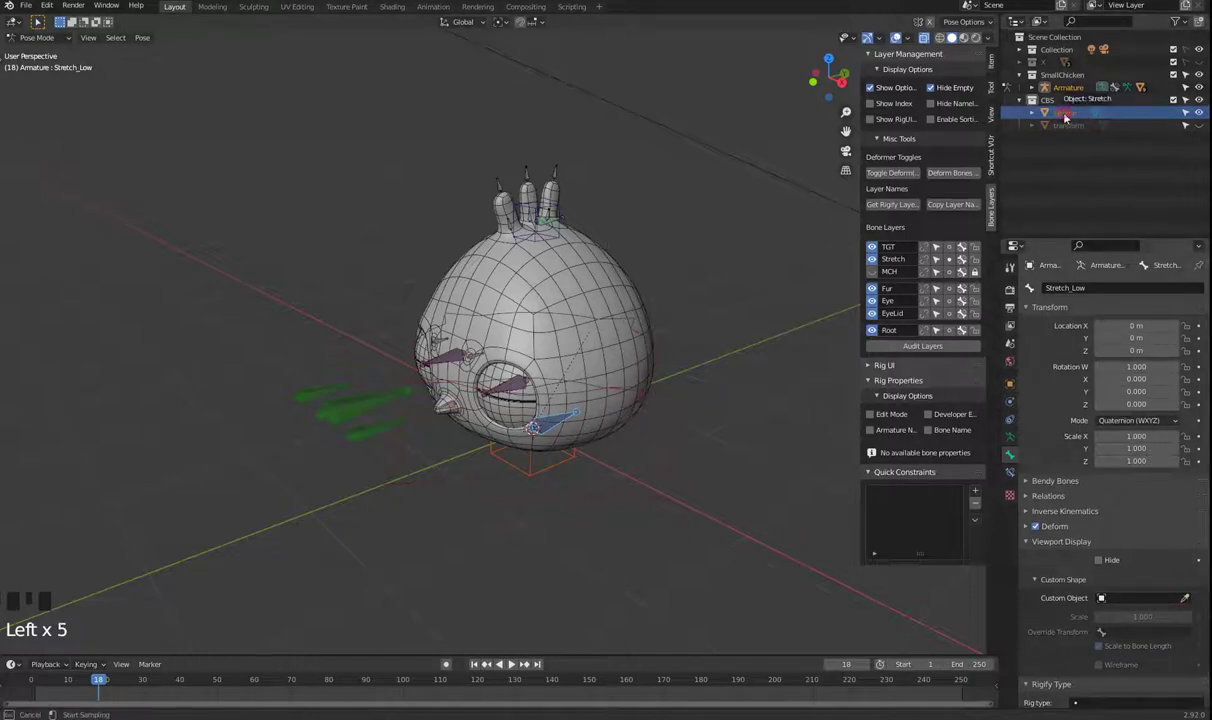
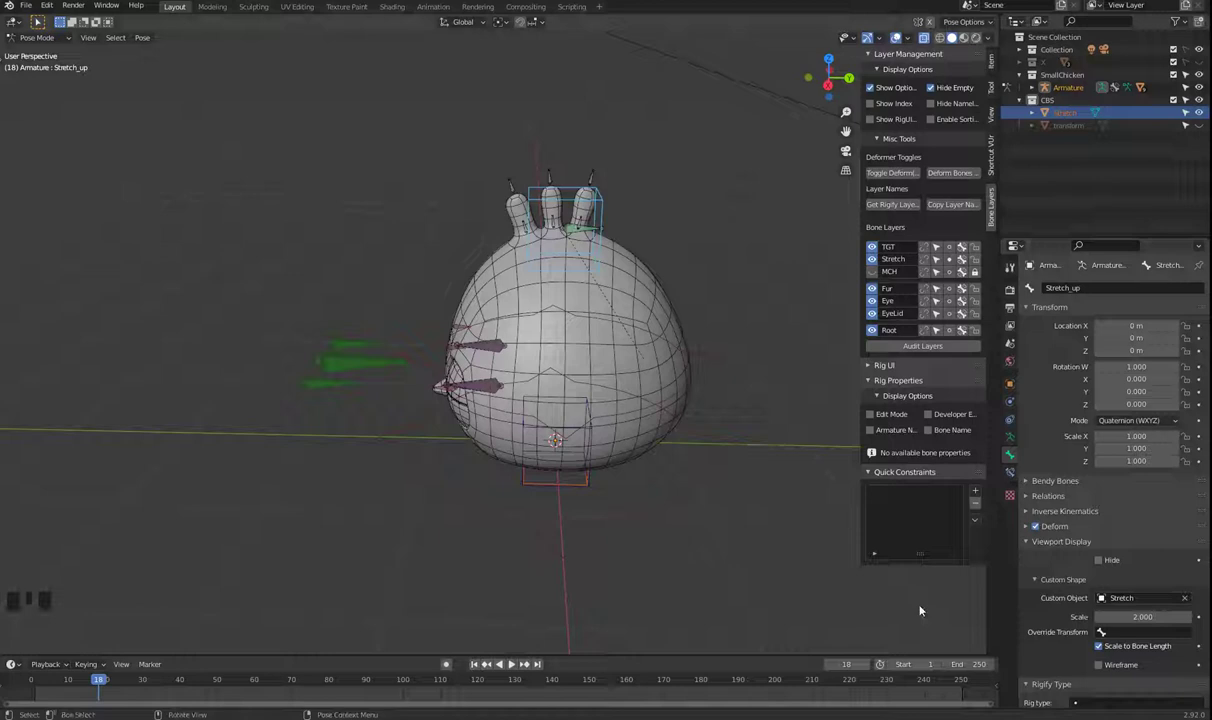
pyautogui.click(566, 487)
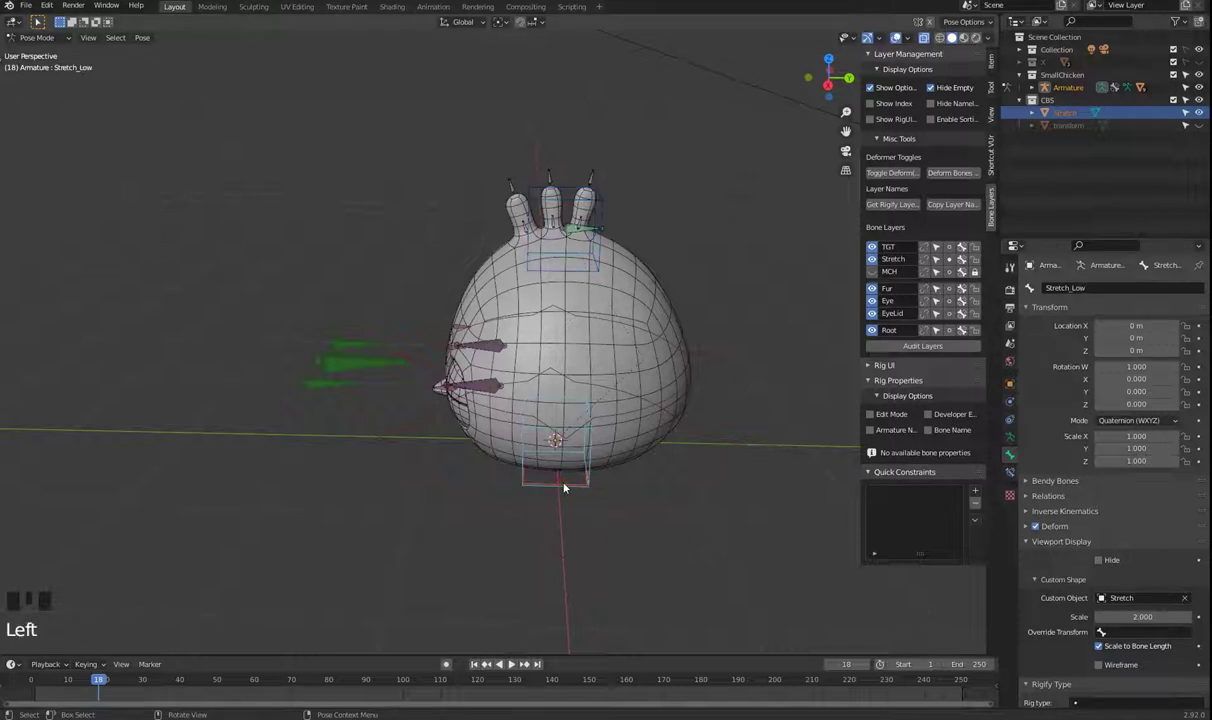
# - Inspect the bones in Edit Mode, then return the armature to Object Mode
pyautogui.press('Tab')
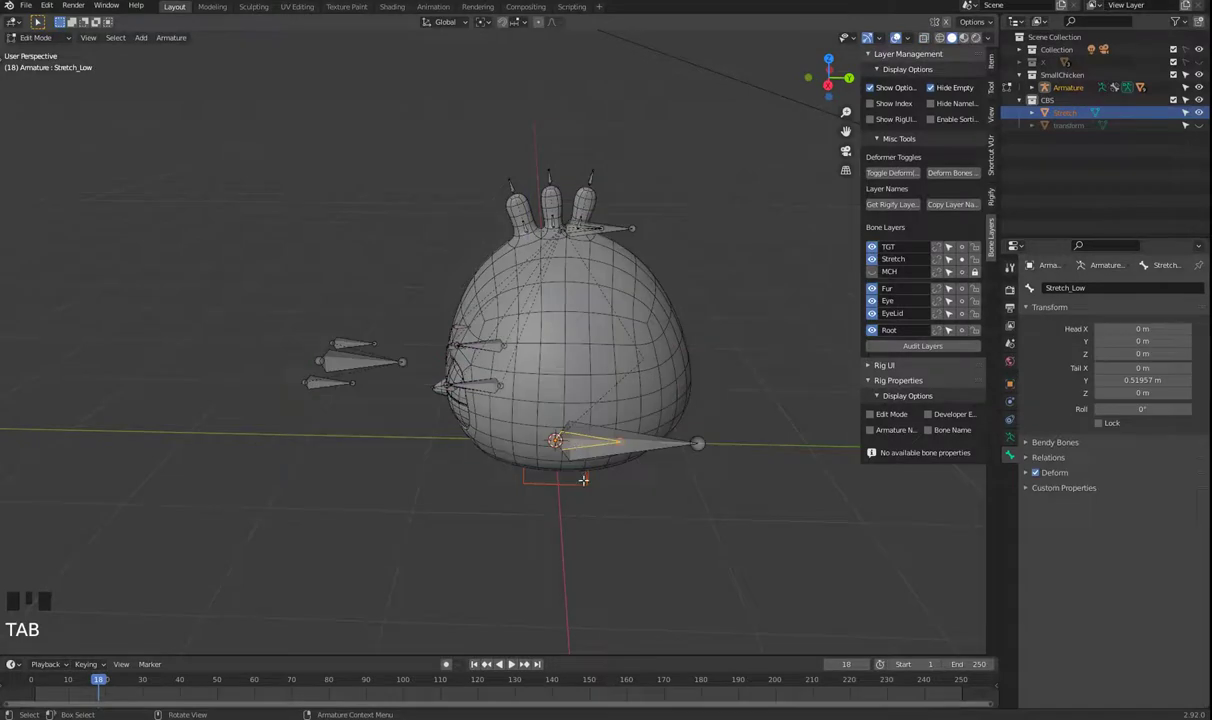
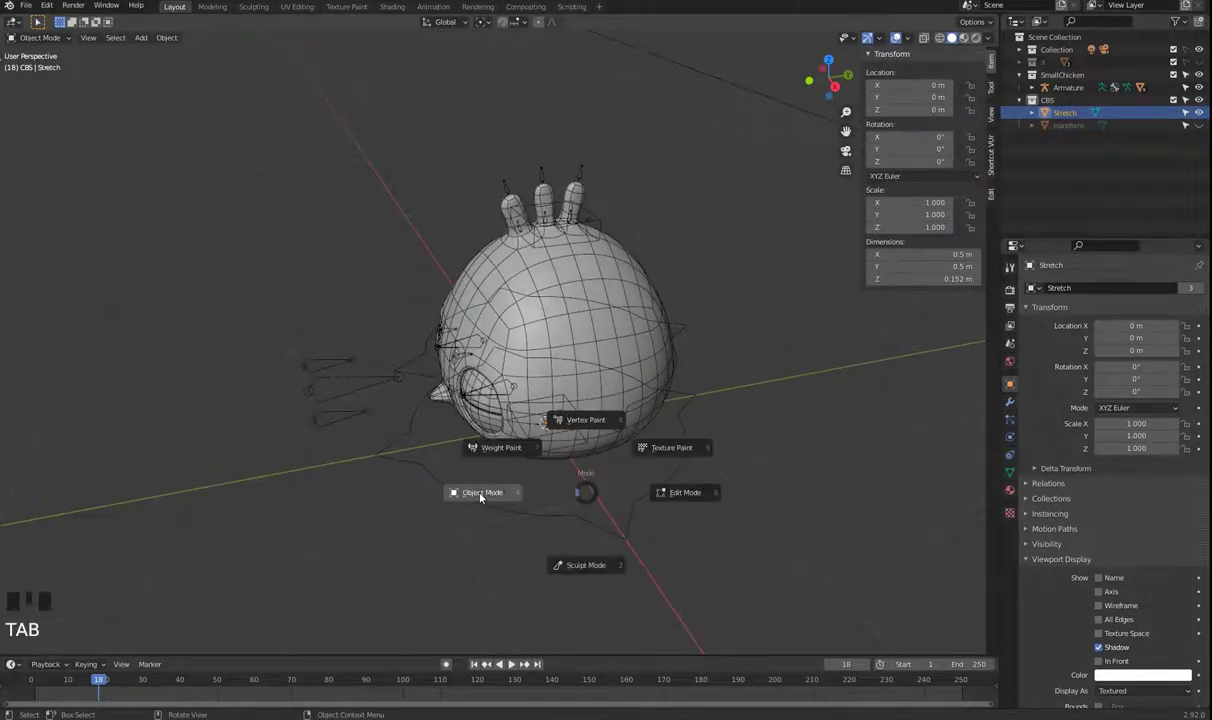
pyautogui.click(718, 541)
# - Add a cube, undo it, then add a 32-vertex Circle to the CBS collection
pyautogui.press('shift+a')
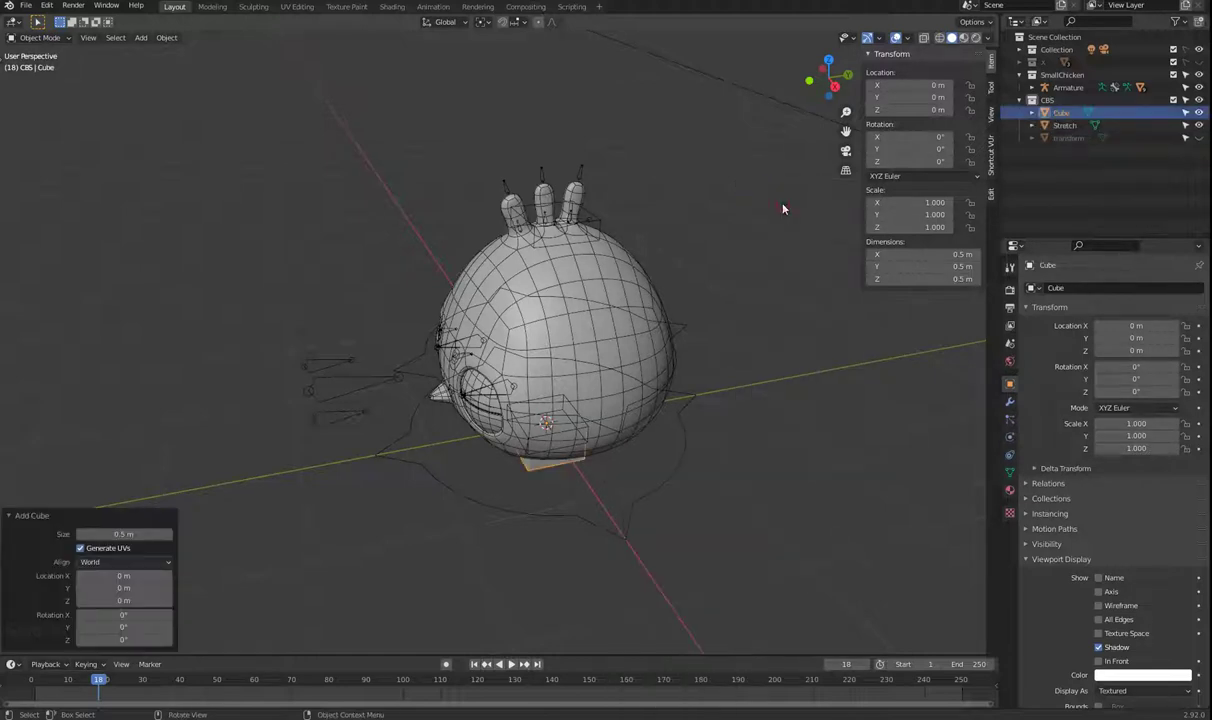
pyautogui.press('ctrl+z')
pyautogui.press('shift+a')
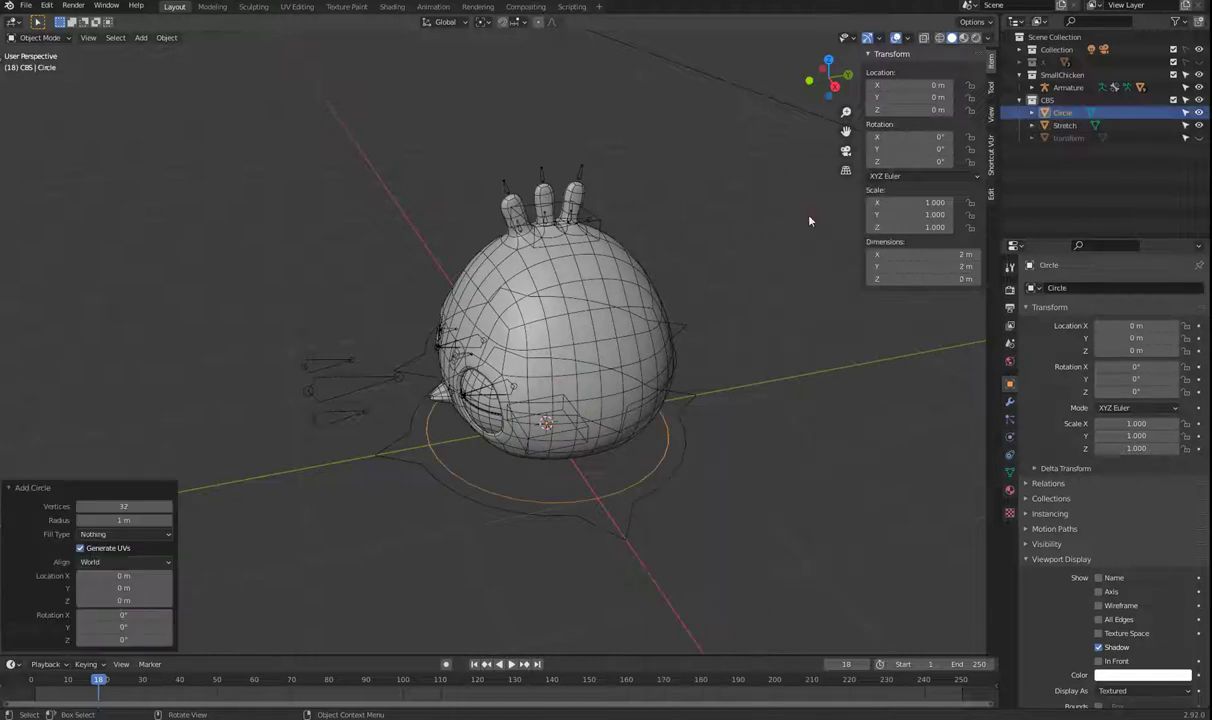
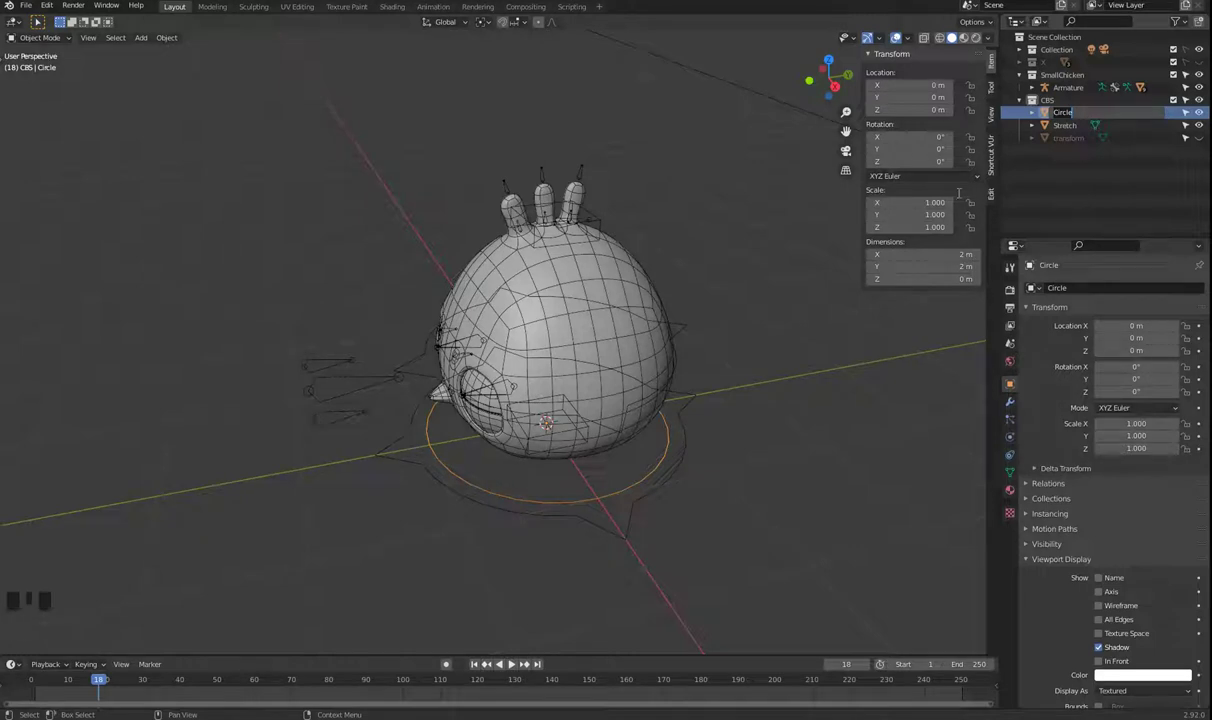
# - Select the armature, enter Pose Mode and select the rear crest-tip bone
pyautogui.press('Tab')
pyautogui.click(583, 177)
pyautogui.press('Tab')
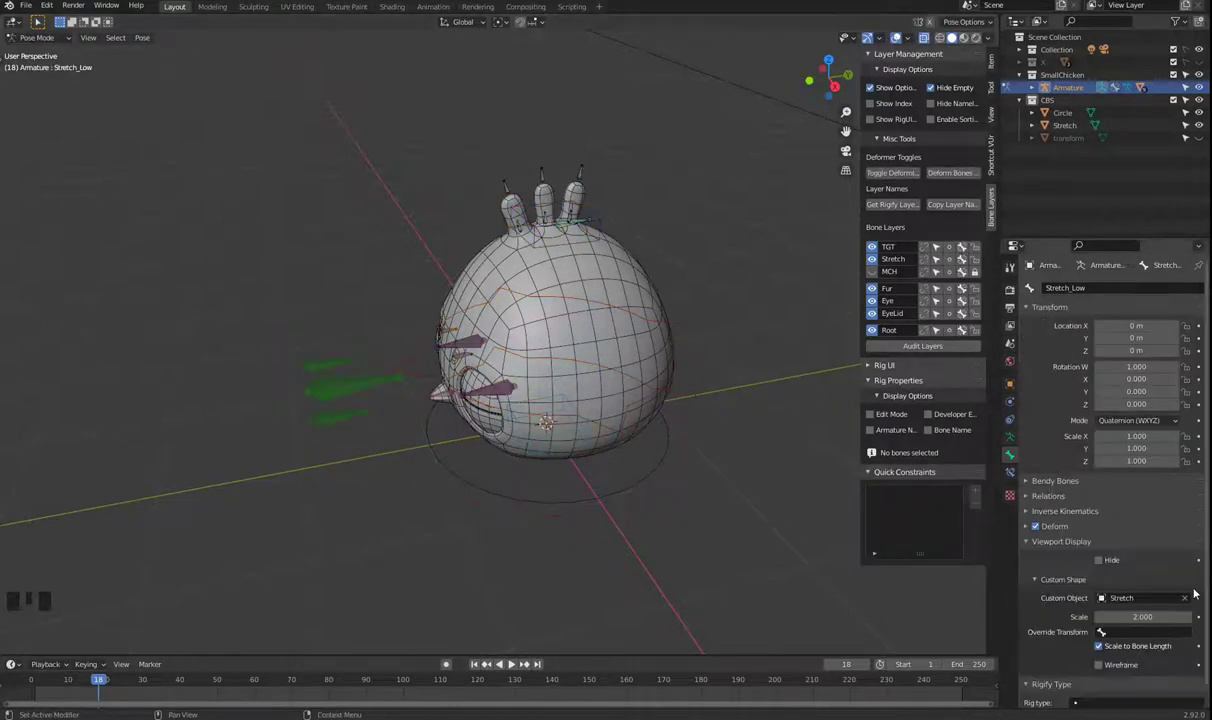
pyautogui.click(579, 173)
pyautogui.moveTo(741, 335); pyautogui.dragTo(1186, 603)
# - Set Circle as the custom shape of the Fur_C_End and Fur_B_End bones
pyautogui.click(1186, 603)
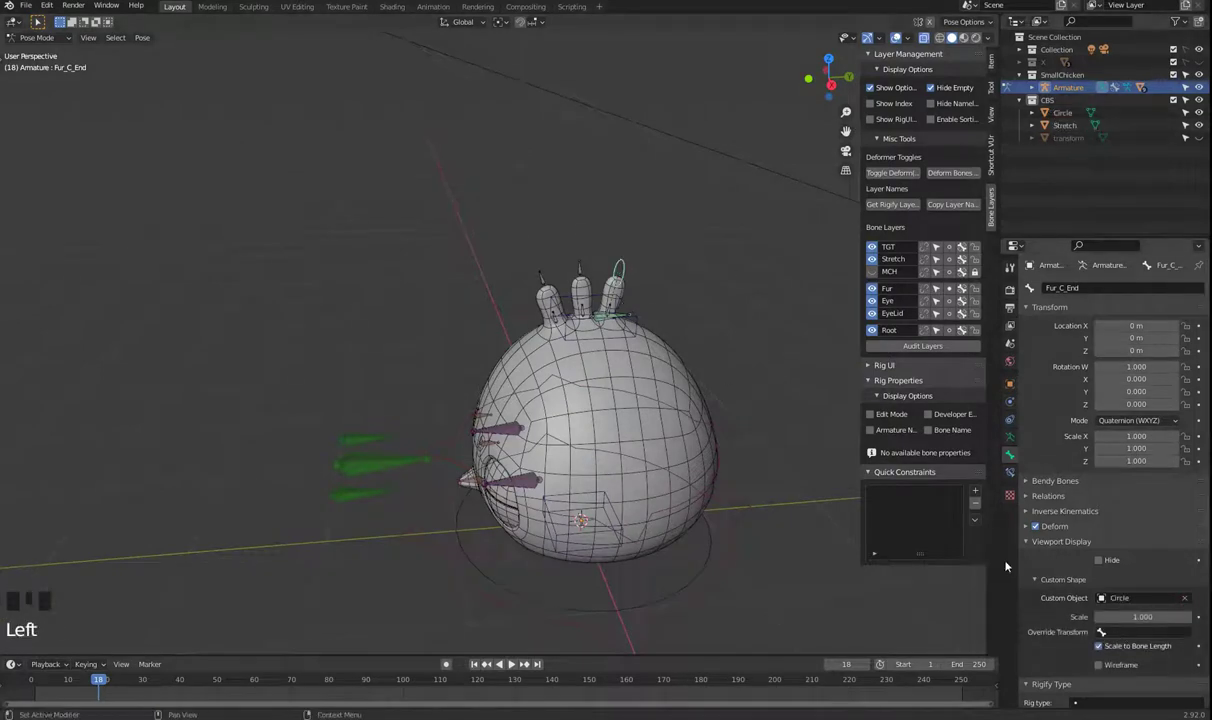
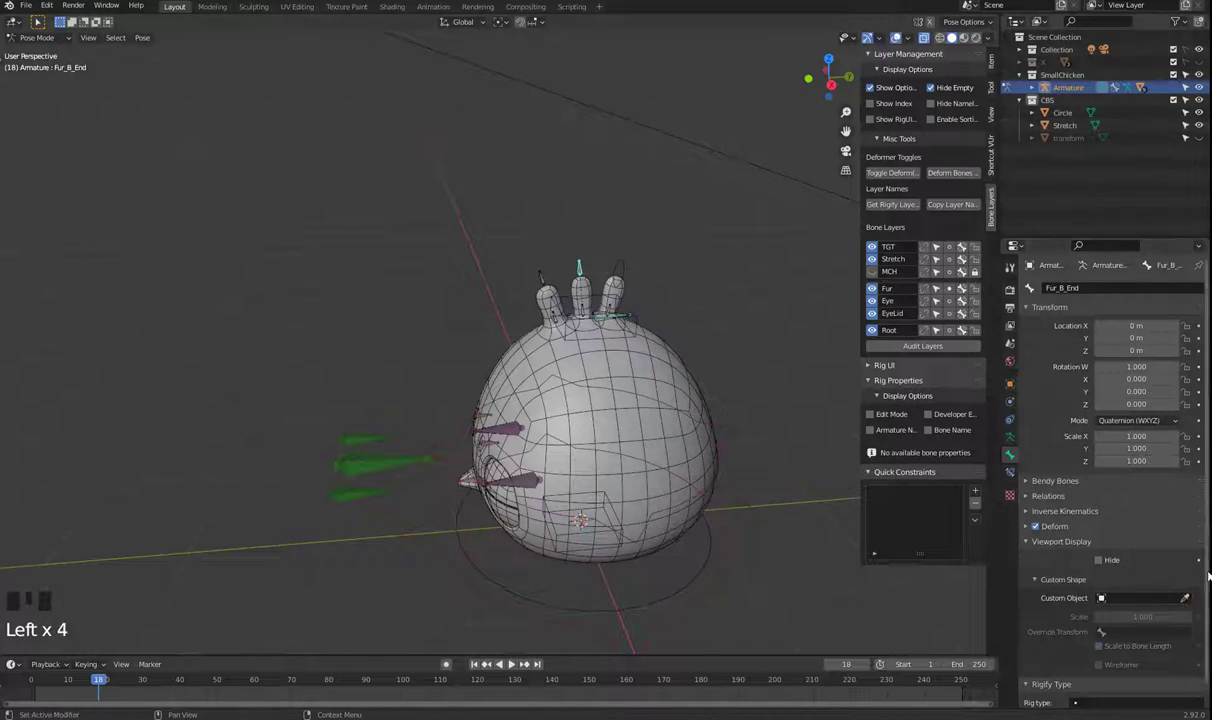
pyautogui.click(1190, 604)
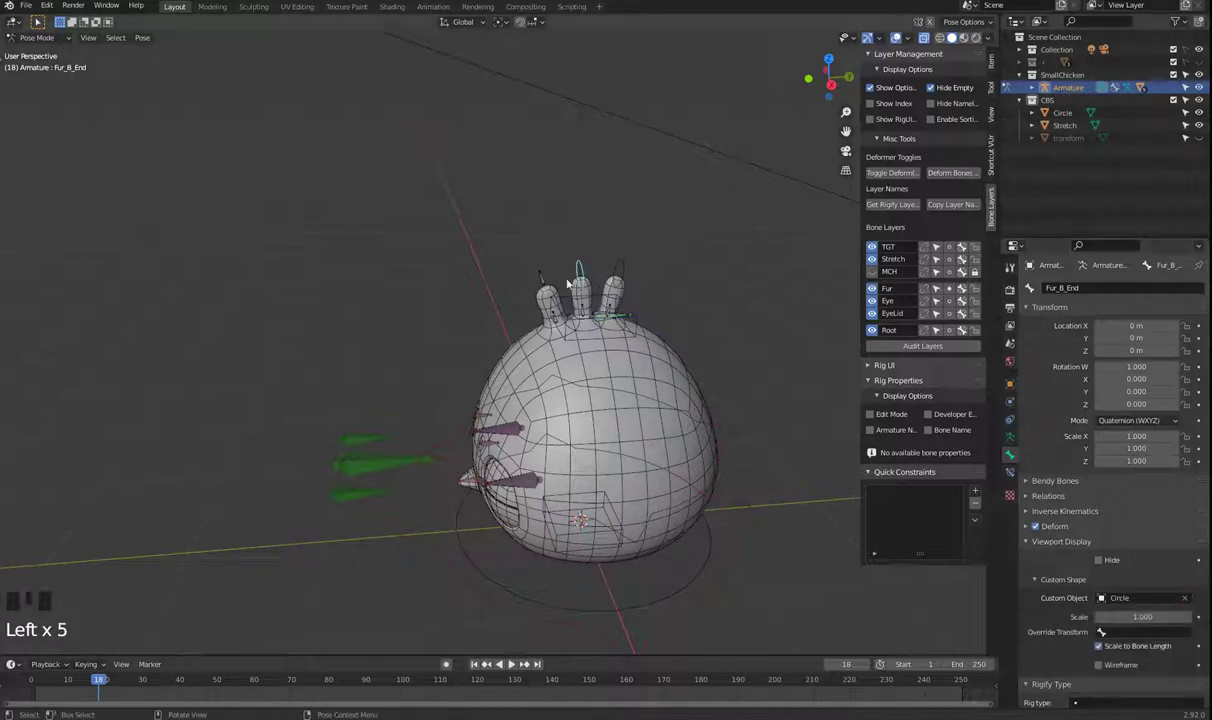
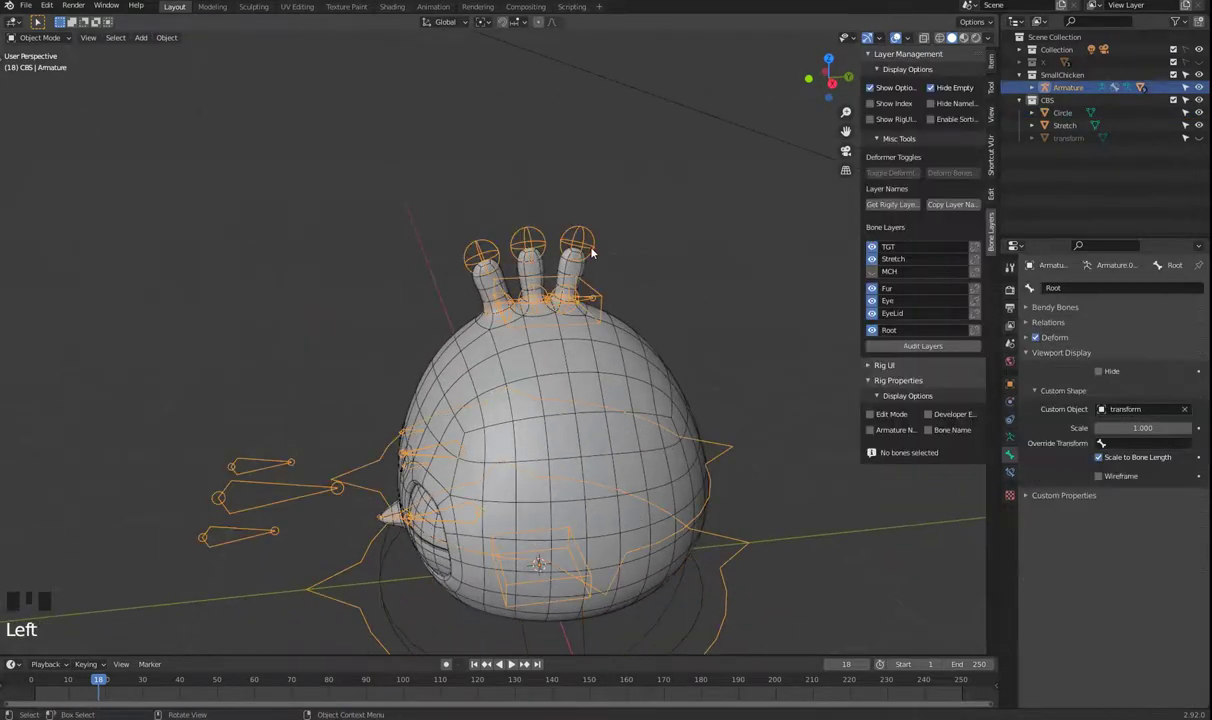
# - Enter Pose Mode to give the Fur_C_Start bone the Circle shape at 1.5 scale
pyautogui.press('Tab')
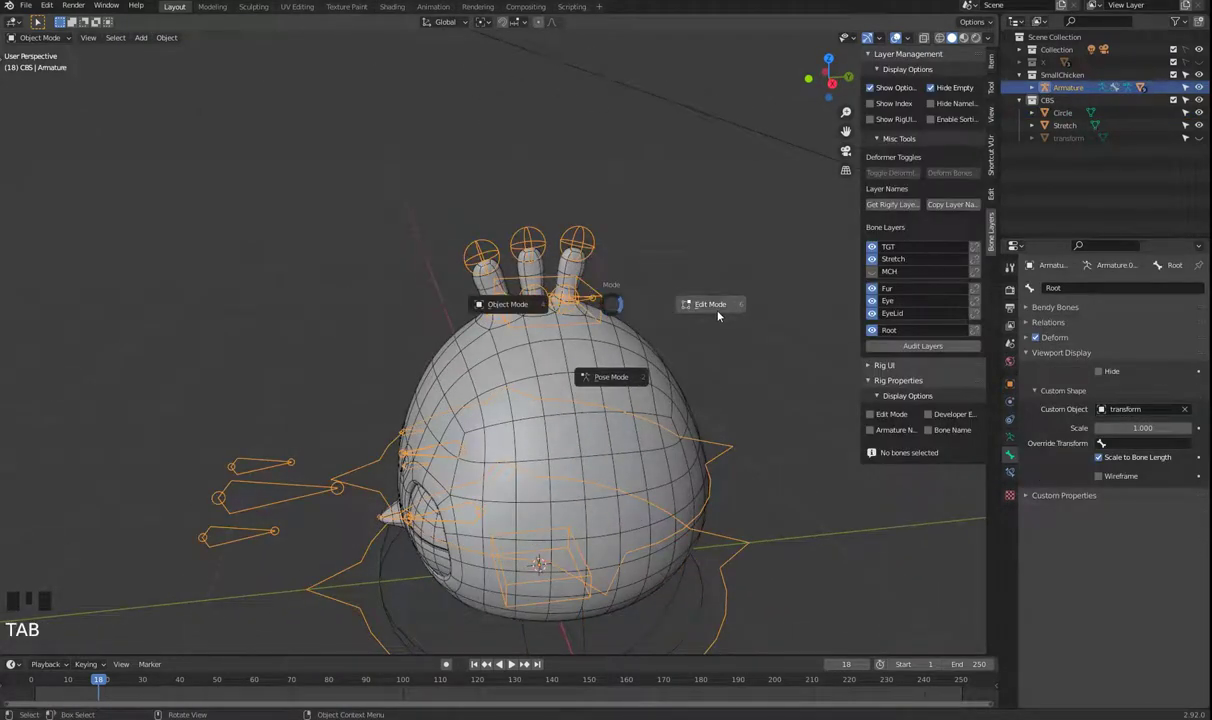
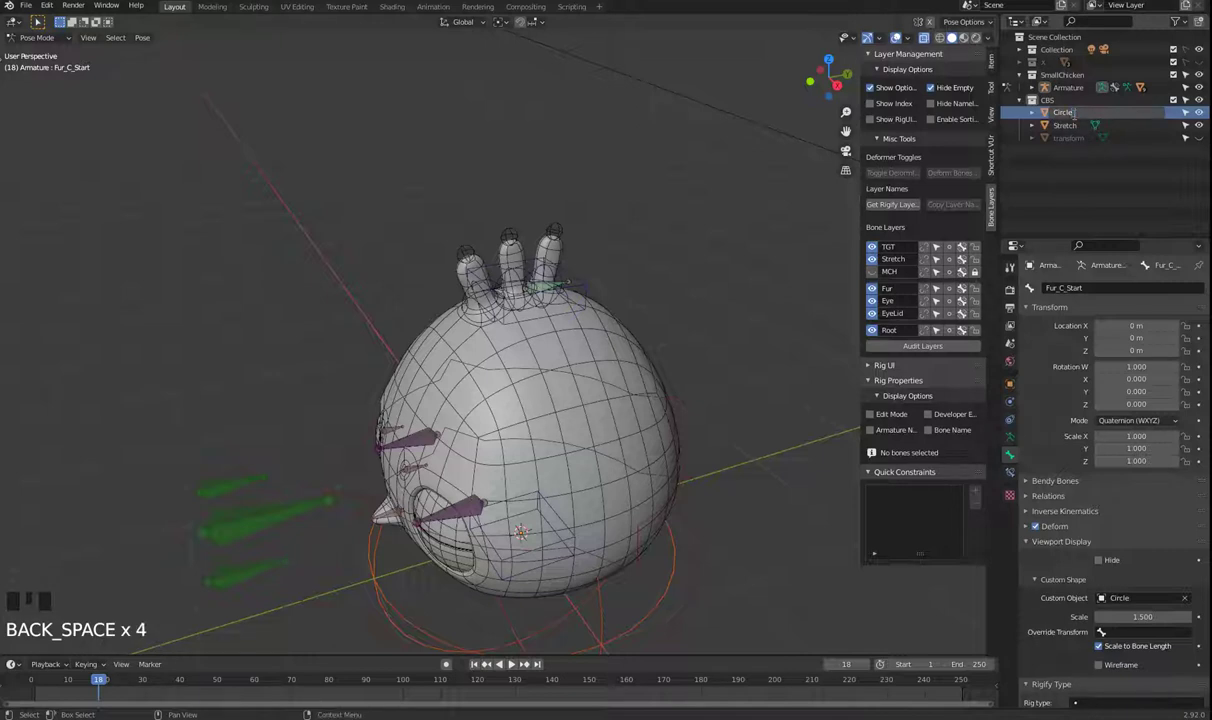
# - Rename the ball mesh Circle_Ball and add a new flat Circle to the CBS collection
pyautogui.press('l')
pyautogui.click(681, 385)
pyautogui.click(750, 584)
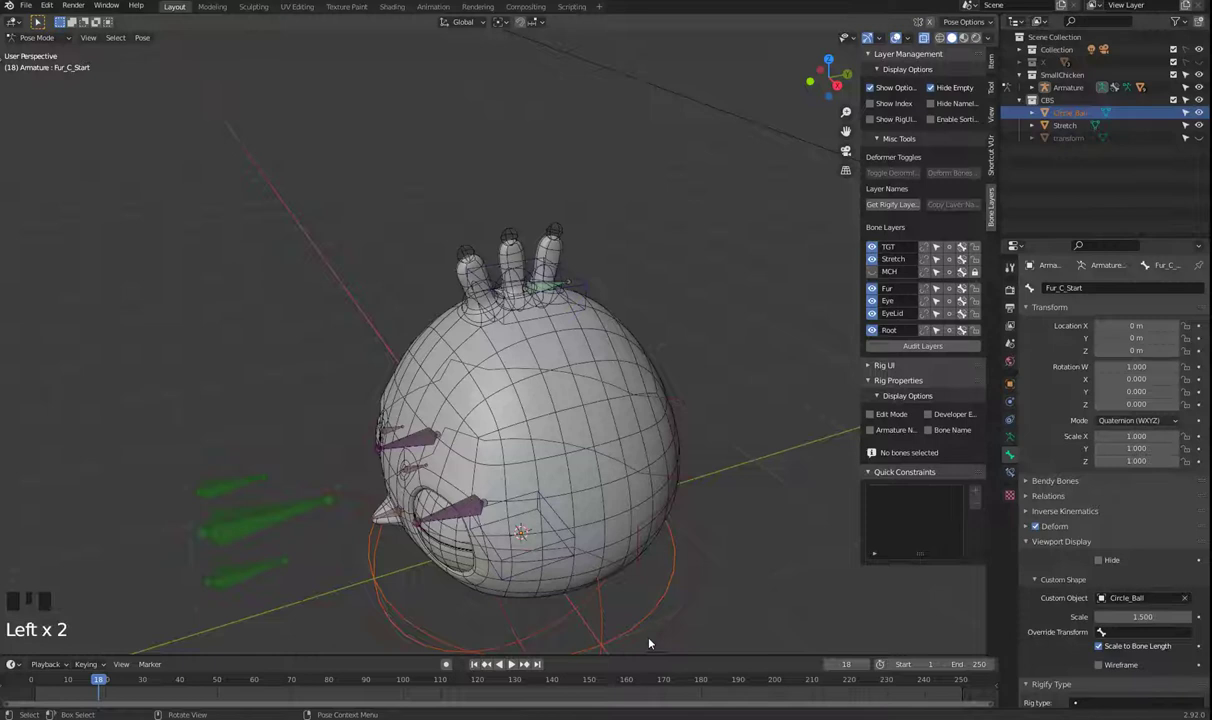
pyautogui.press('Tab')
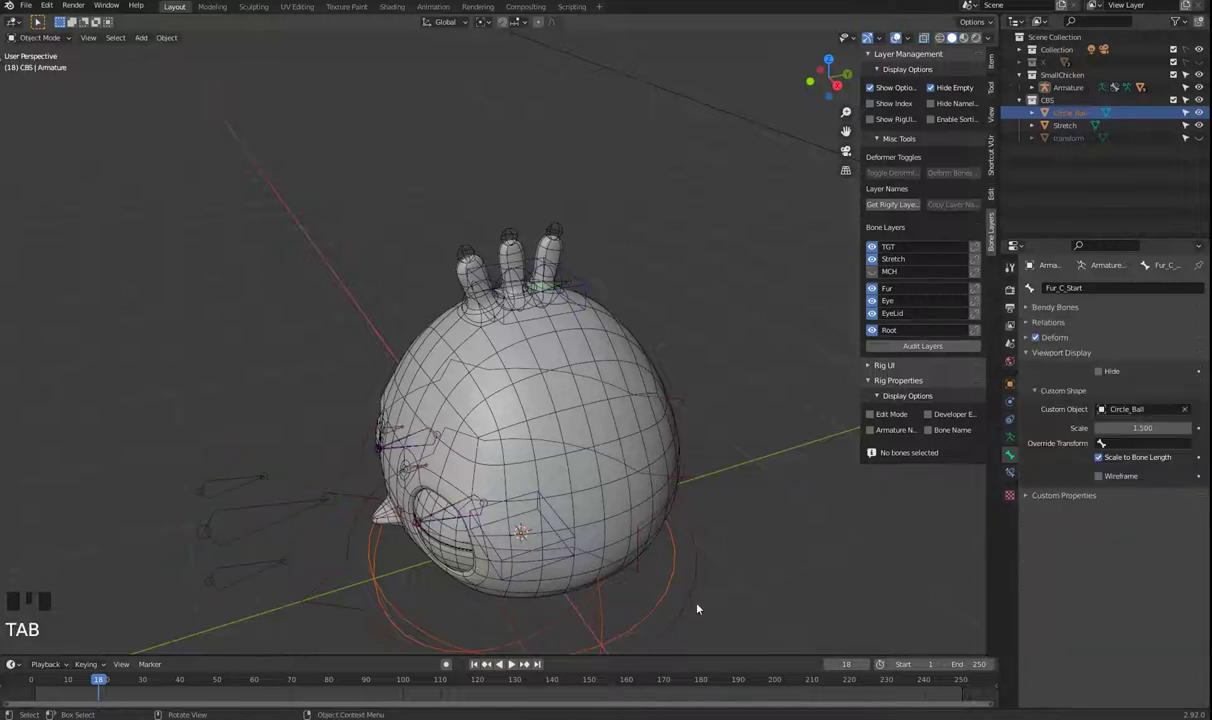
pyautogui.press('shift+a')
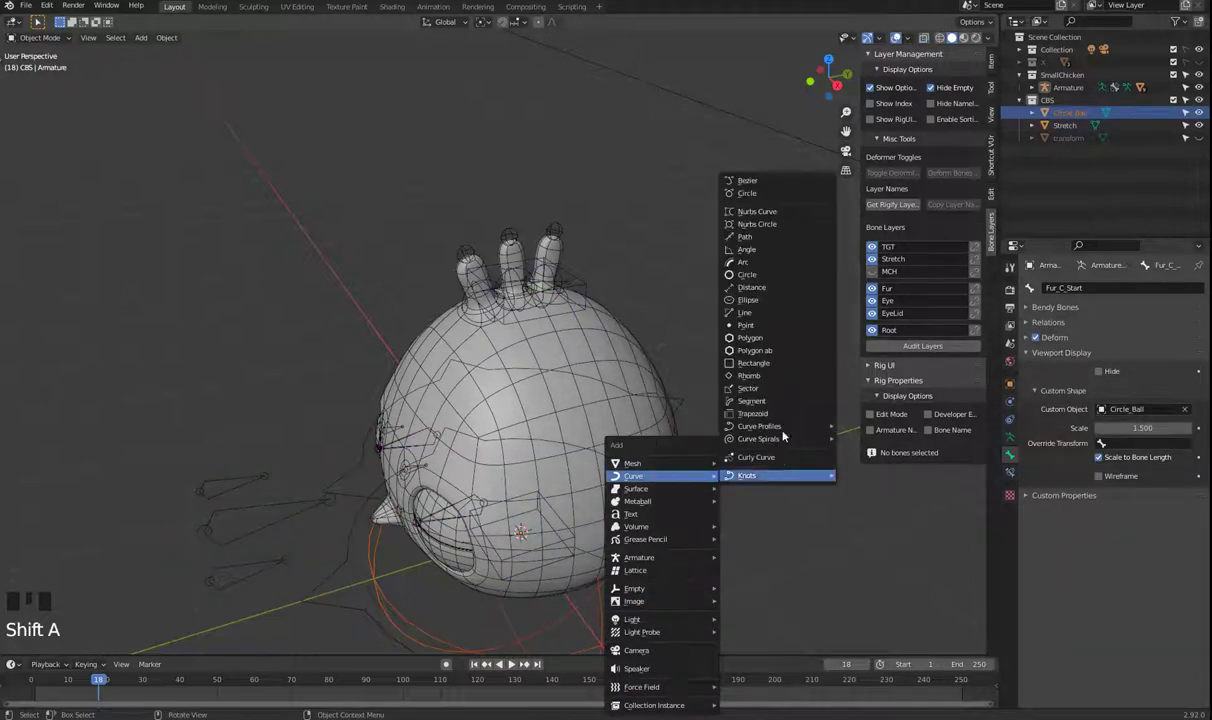
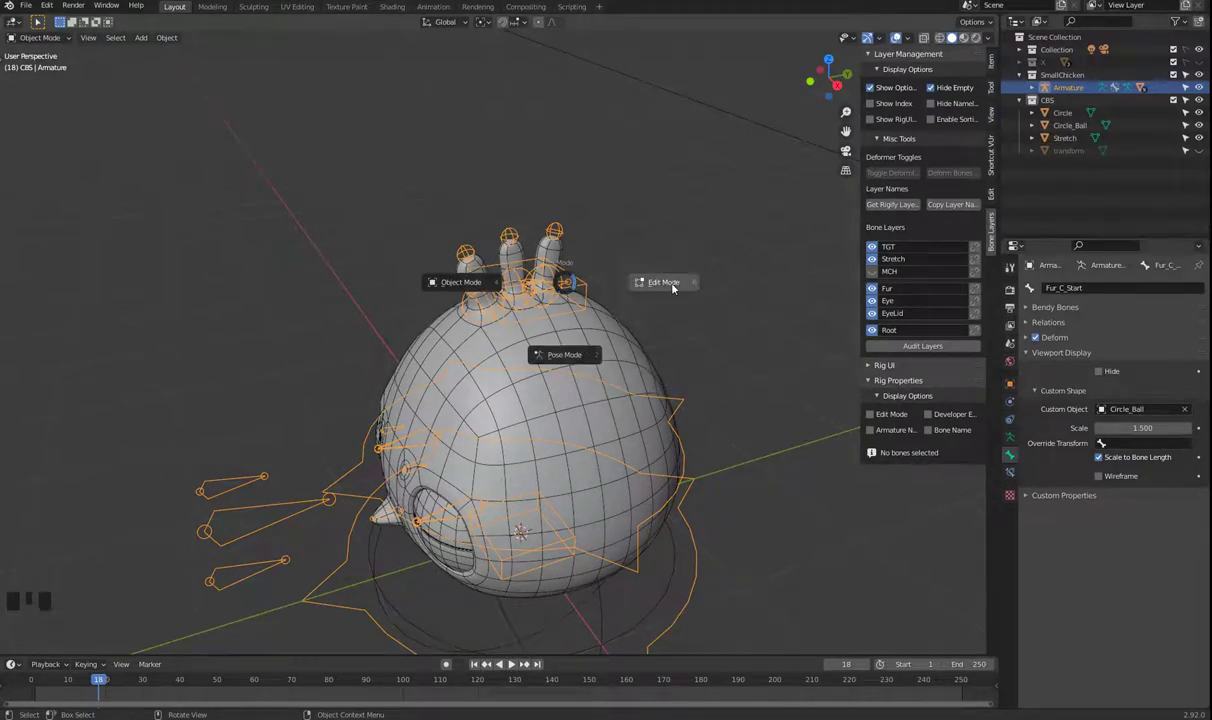
# - Assign the new Circle as the Stretch_FurRoot bone's custom shape in Pose Mode
pyautogui.click(562, 292)
pyautogui.click(563, 289)
pyautogui.click(1189, 602)
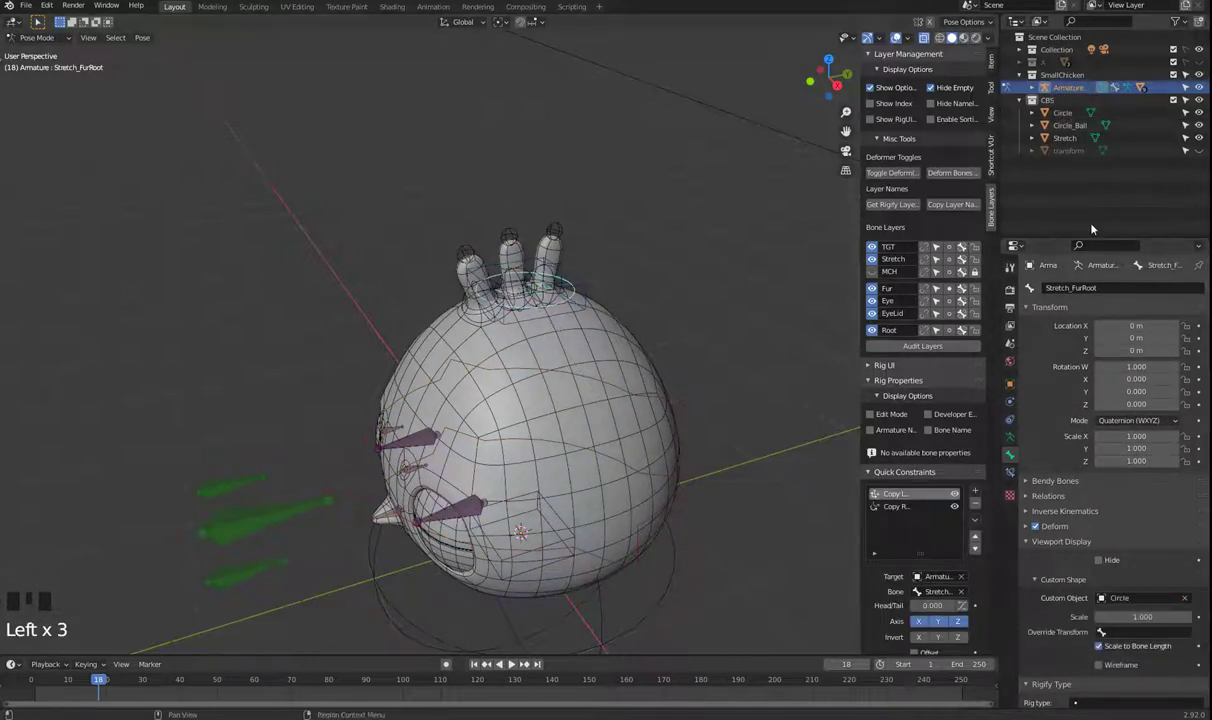
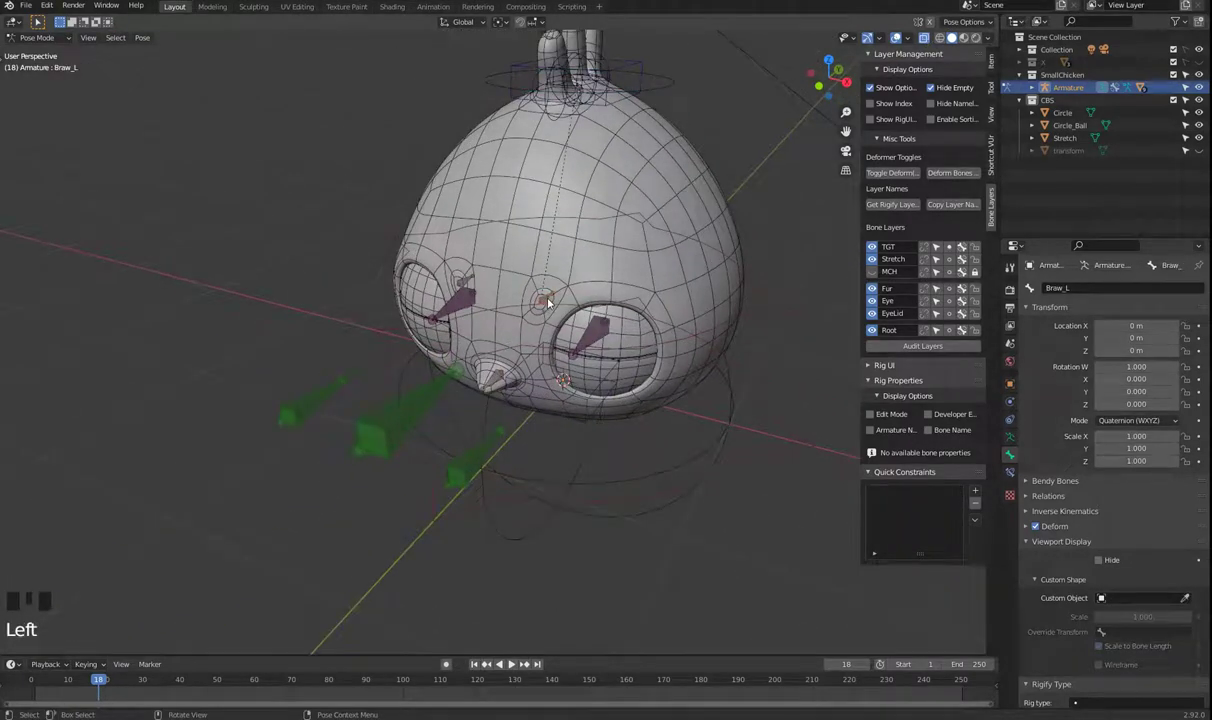
# - Set Circle_Ball as the custom shape for the Braw_L and Chick bones
pyautogui.click(1188, 603)
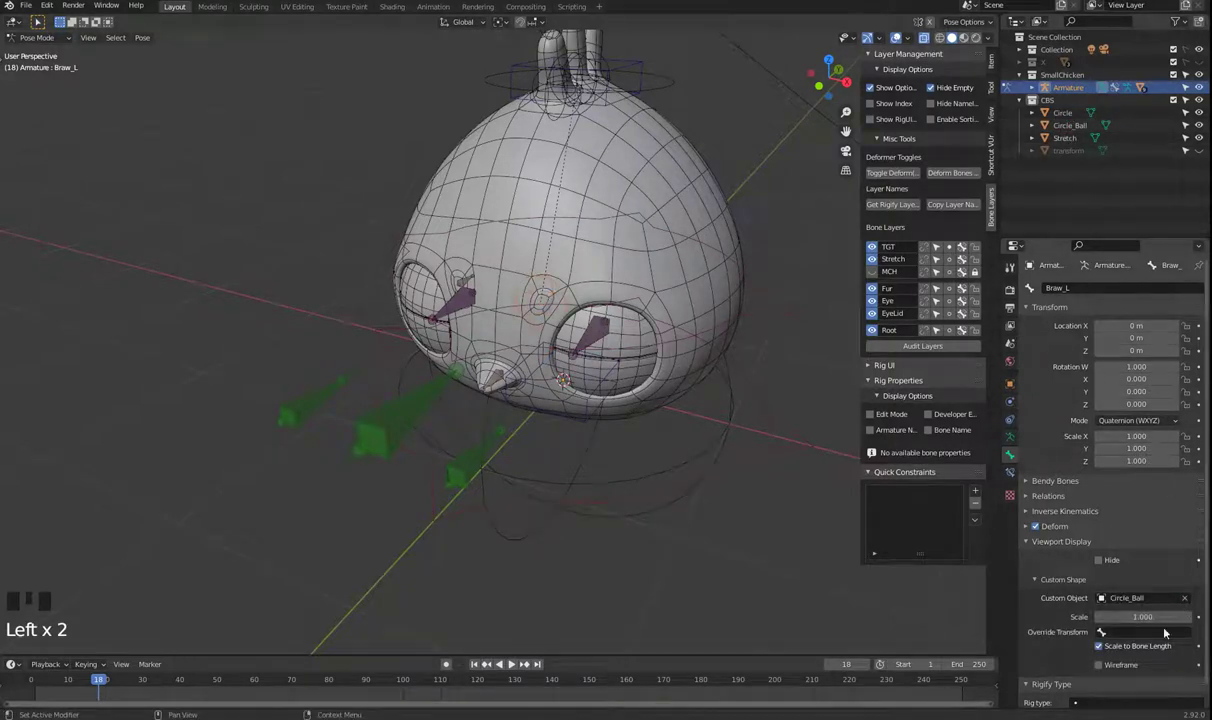
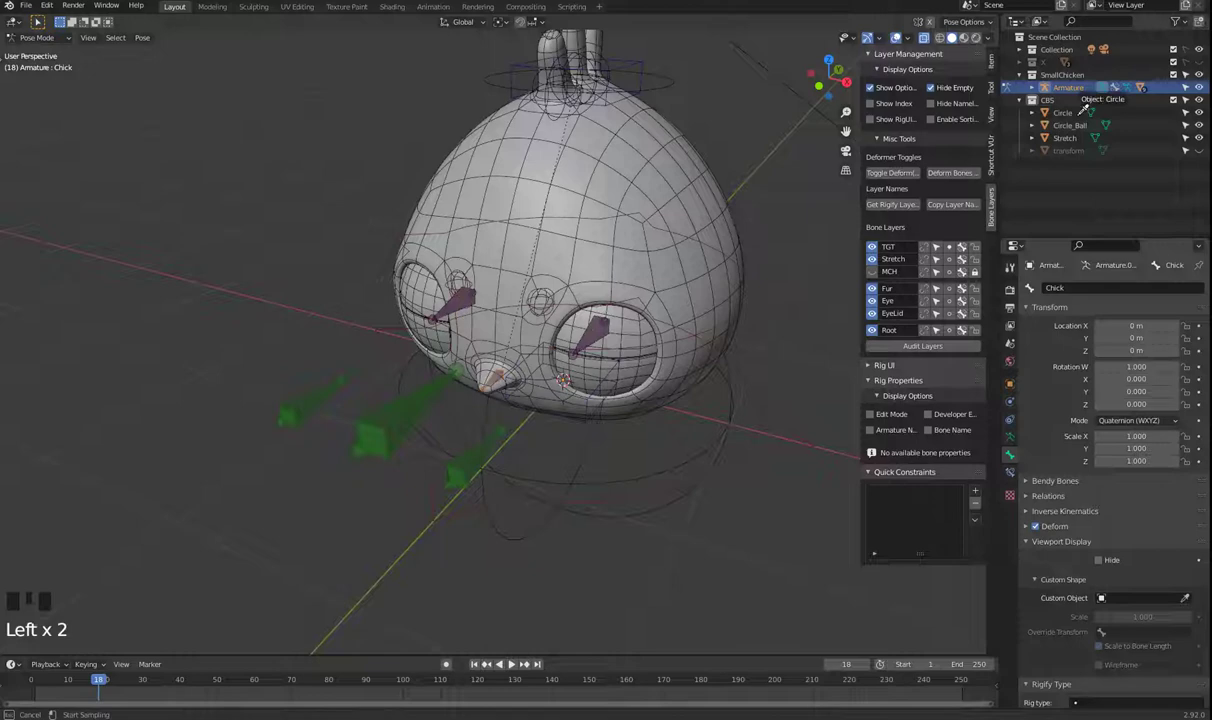
pyautogui.moveTo(492, 401); pyautogui.dragTo(1189, 600)
pyautogui.click(1189, 600)
pyautogui.click(1185, 602)
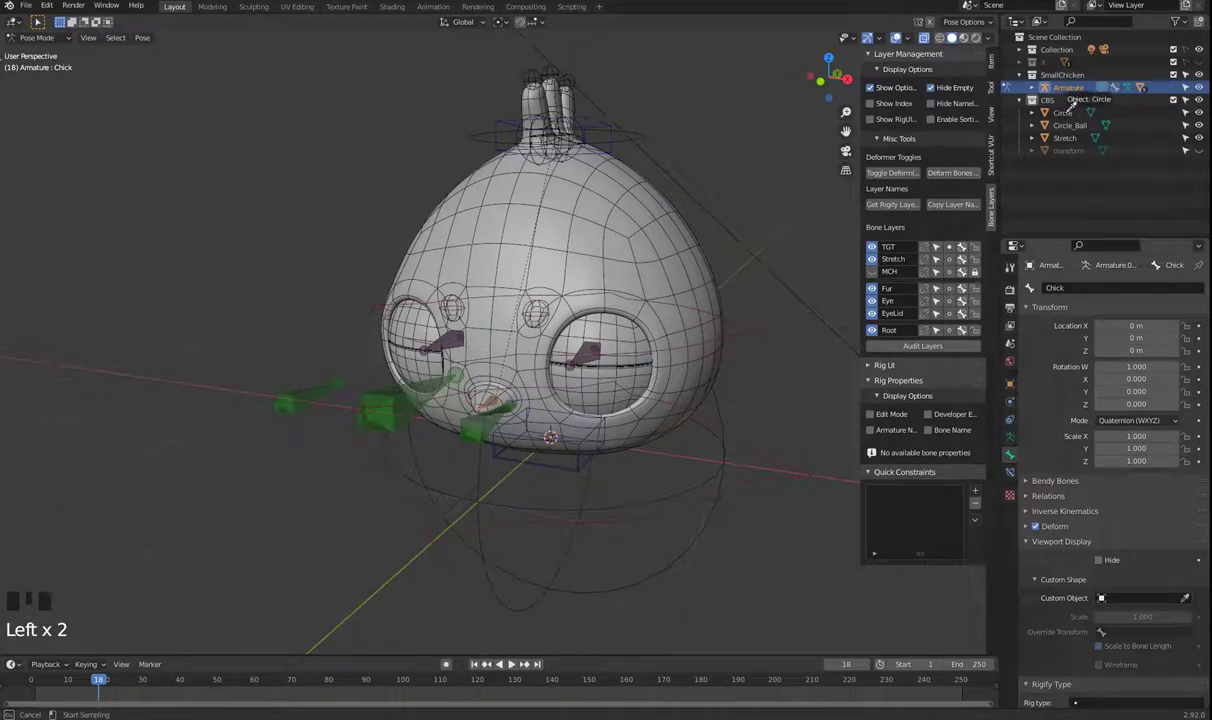
pyautogui.moveTo(497, 407); pyautogui.dragTo(1187, 600)
pyautogui.click(1187, 600)
pyautogui.click(1186, 604)
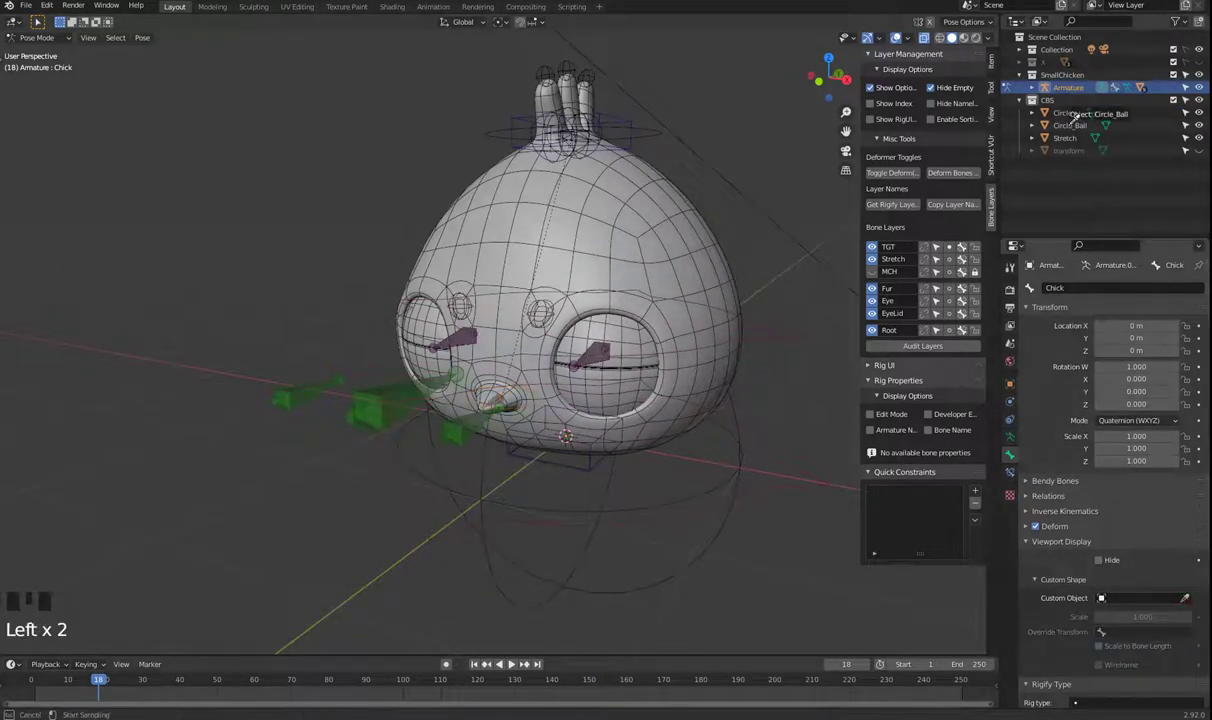
# - Orbit to check the shapes, then show only the Eye and EyeLid bone layers
pyautogui.moveTo(493, 443); pyautogui.dragTo(545, 416)
pyautogui.scroll(3)
pyautogui.scroll(-3)
pyautogui.moveTo(664, 443); pyautogui.dragTo(947, 263)
pyautogui.click(872, 250)
pyautogui.moveTo(876, 264); pyautogui.dragTo(808, 370)
pyautogui.moveTo(383, 510); pyautogui.dragTo(397, 578)
pyautogui.click(397, 578)
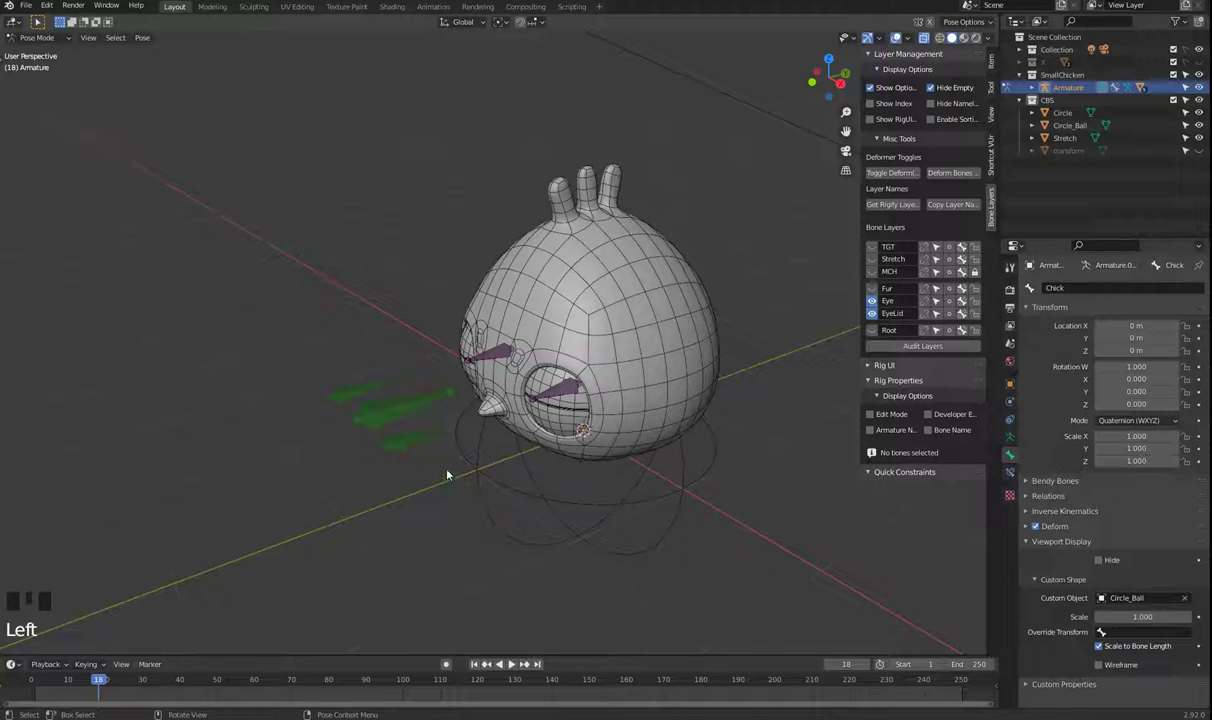
# - Clear the Circle custom shape from the Eye_T_L bone in Pose Mode
pyautogui.click(412, 446)
pyautogui.click(1189, 603)
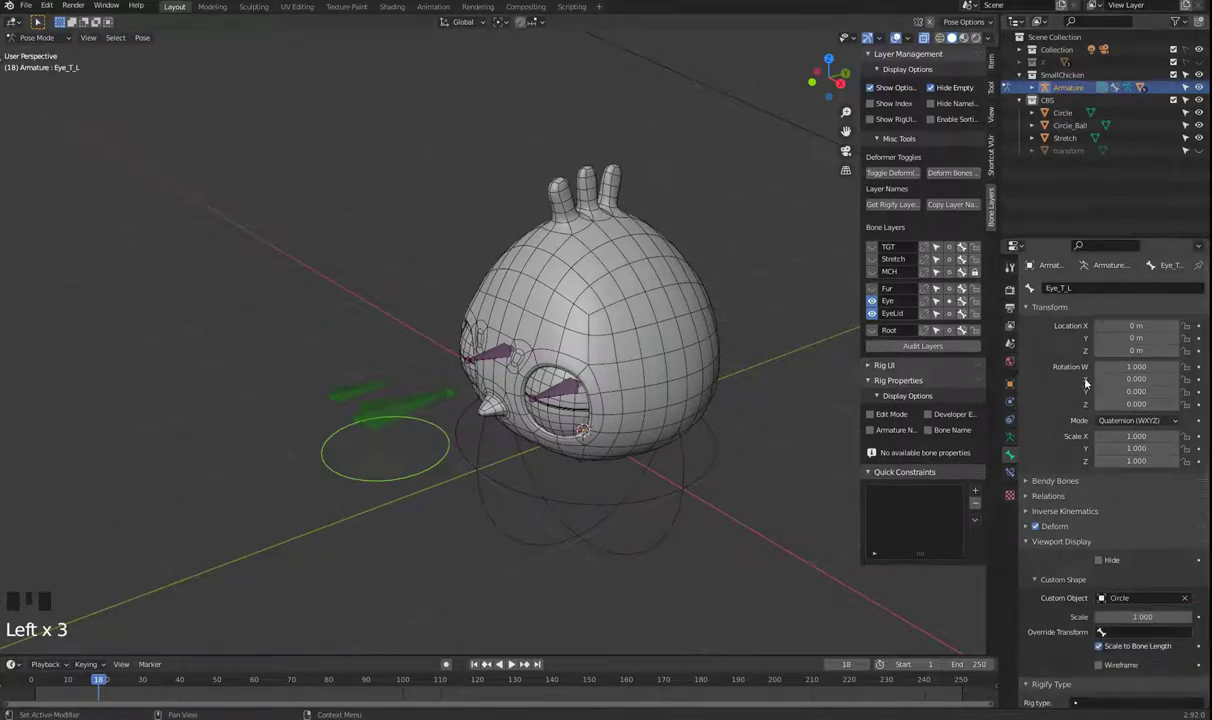
pyautogui.press('ctrl+z')
pyautogui.click(525, 596)
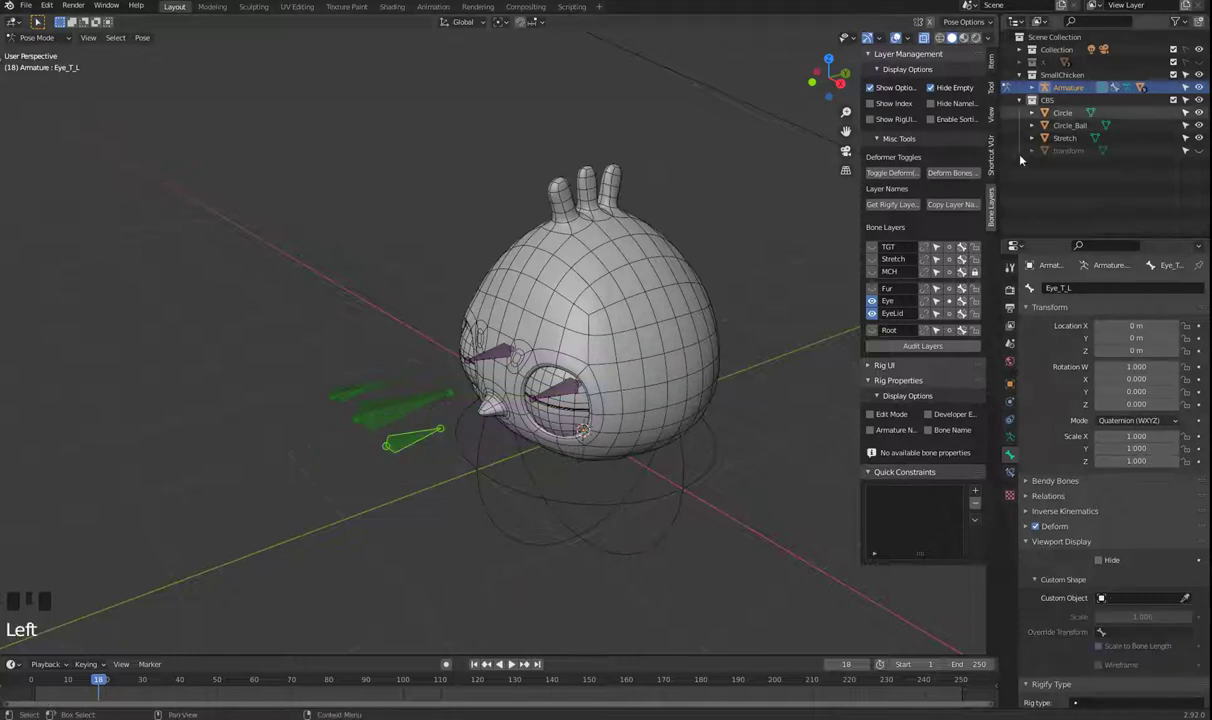
pyautogui.click(464, 529)
# - Return to Object Mode and bring up the Add > Mesh choices for a new shape
pyautogui.press('shift+a')
pyautogui.click(537, 589)
pyautogui.press('Tab')
pyautogui.click(576, 565)
pyautogui.press('shift+a')
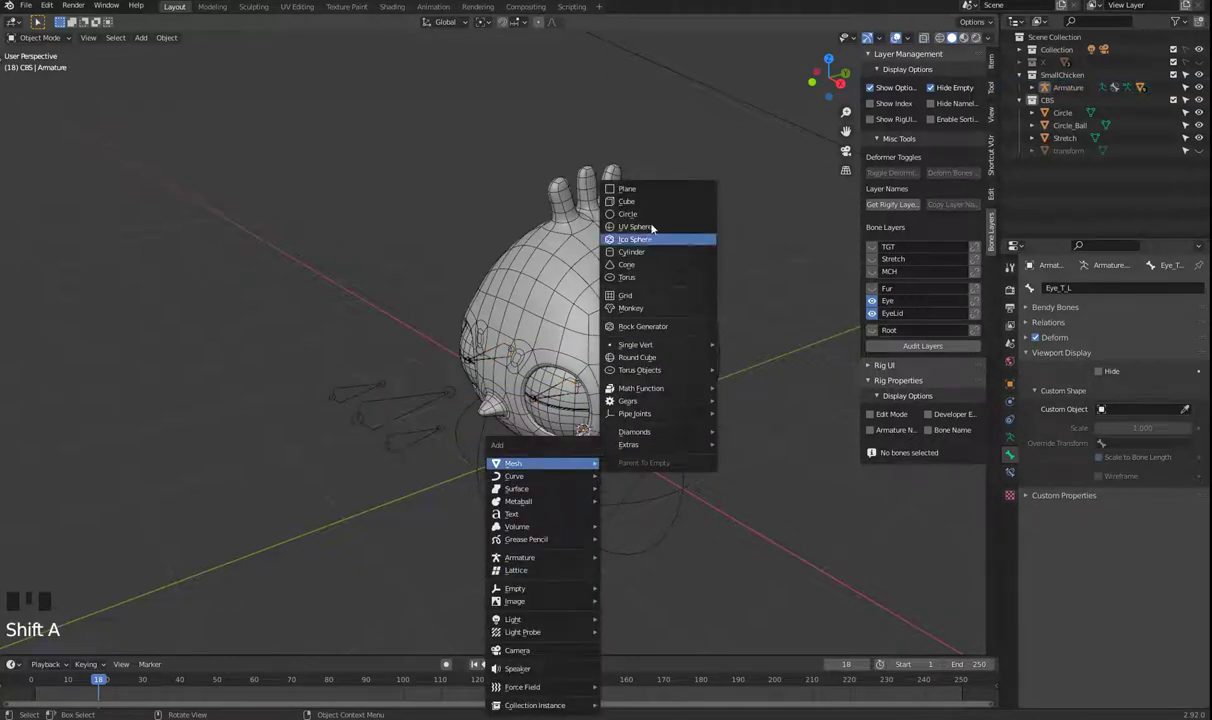
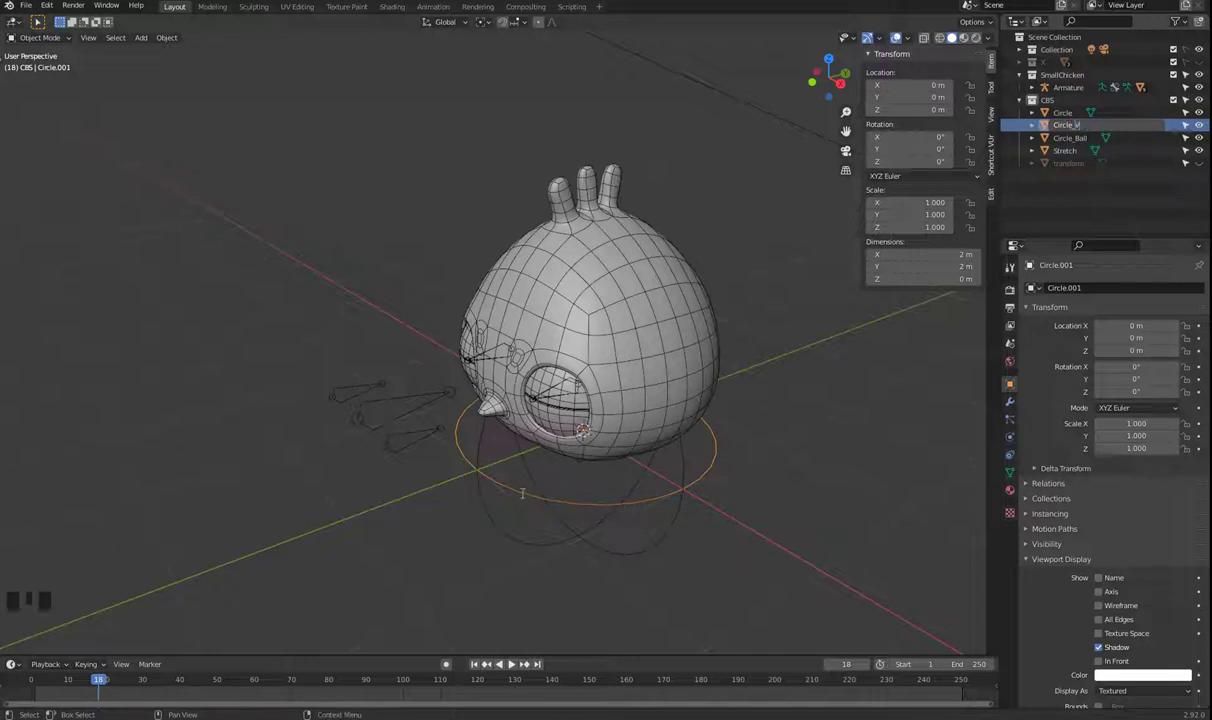
# - Rotate the new Circle_V's vertices 90° around Y to stand it upright, then reselect the armature
pyautogui.press('Tab')
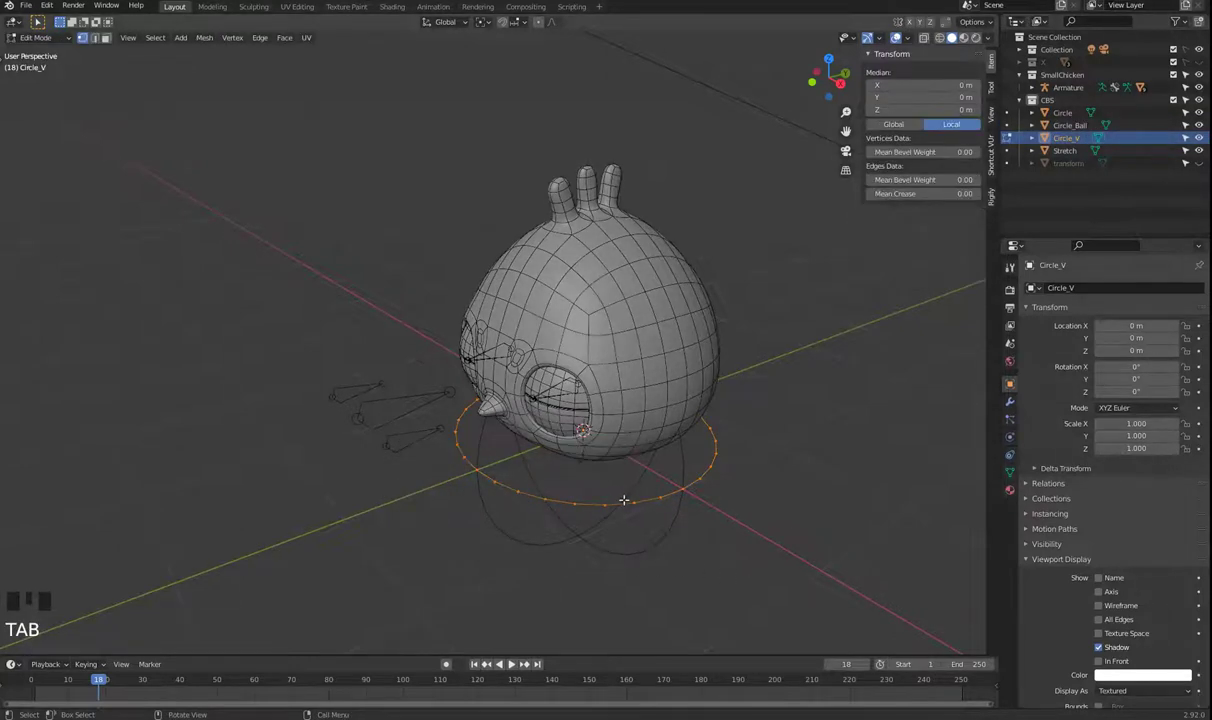
pyautogui.press('r')
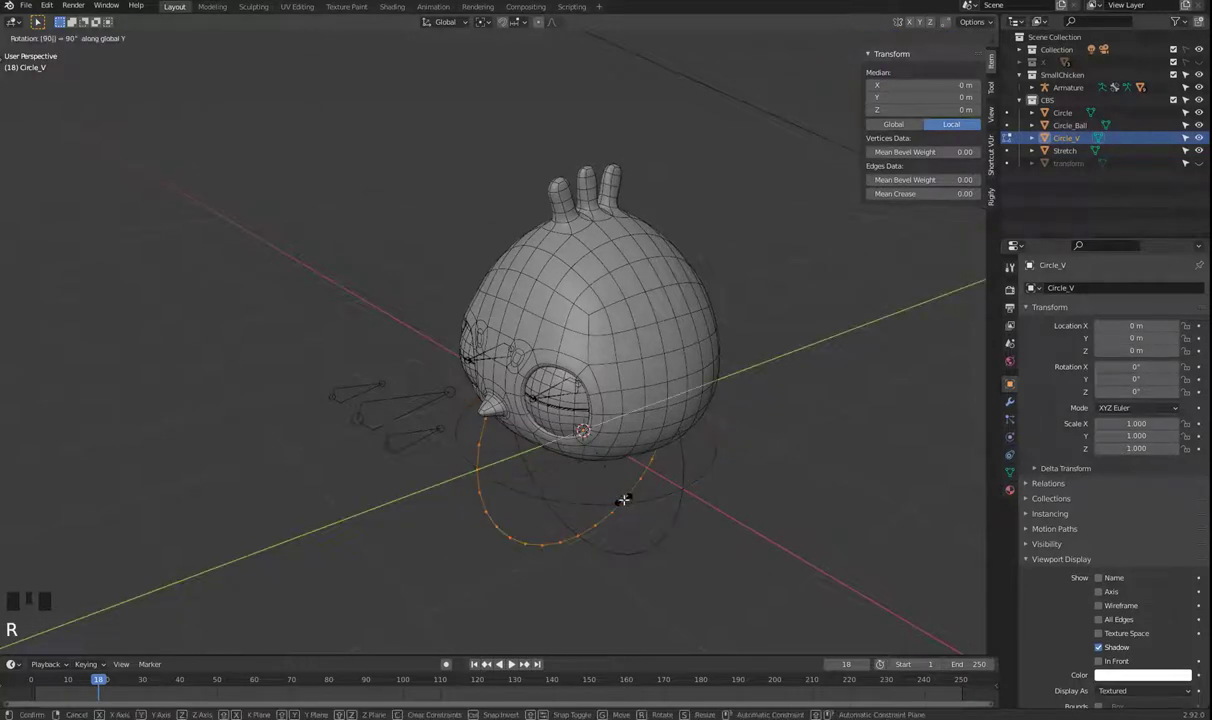
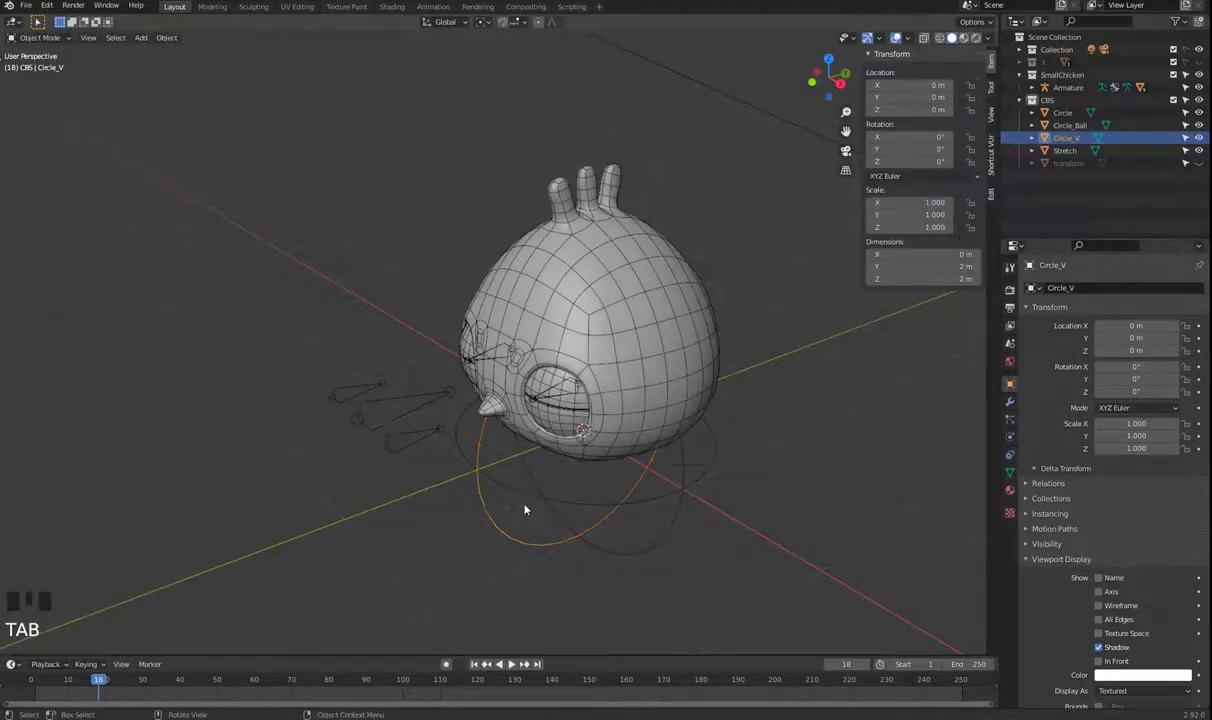
pyautogui.click(427, 438)
pyautogui.press('Tab')
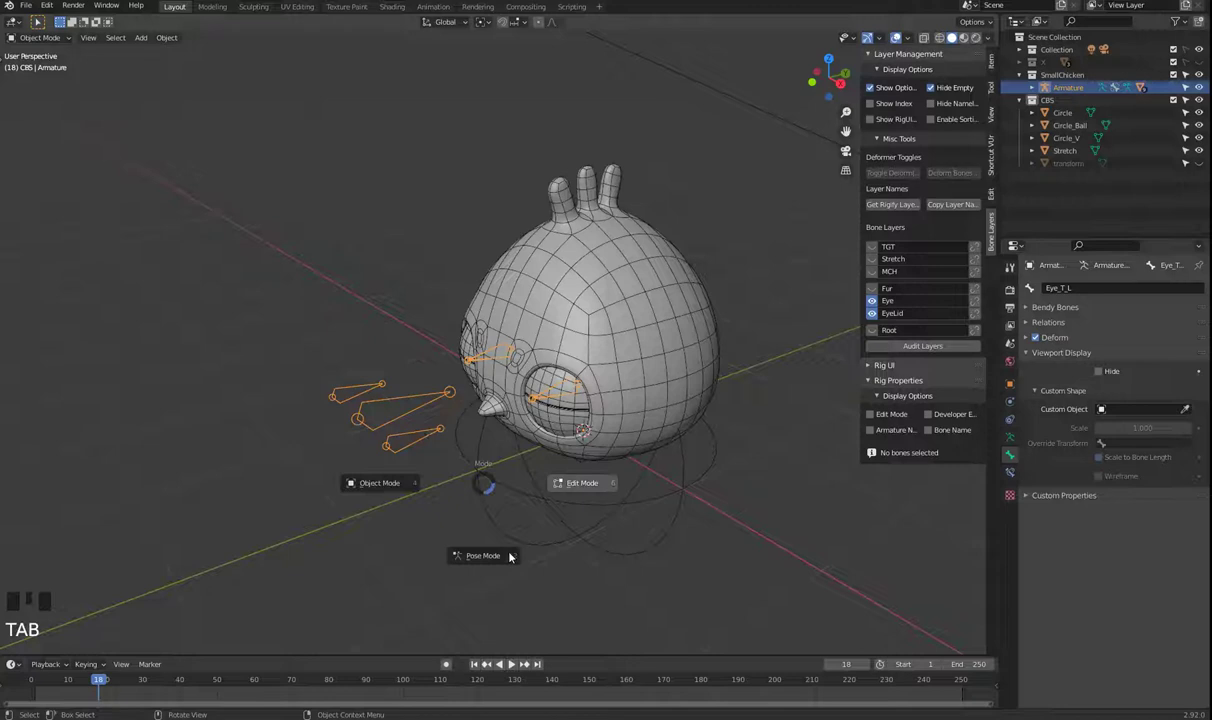
# - Assign Circle_V as the Eye_T_L bone's custom shape, then return to Object Mode
pyautogui.click(397, 435)
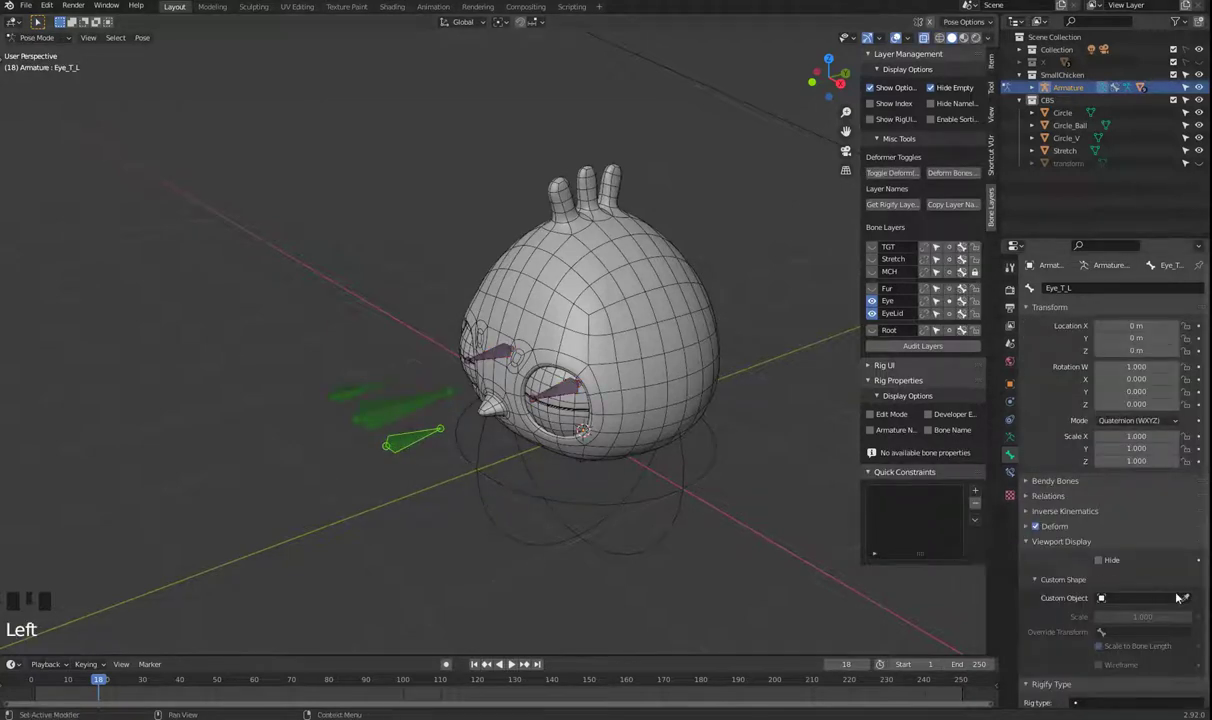
pyautogui.click(1196, 601)
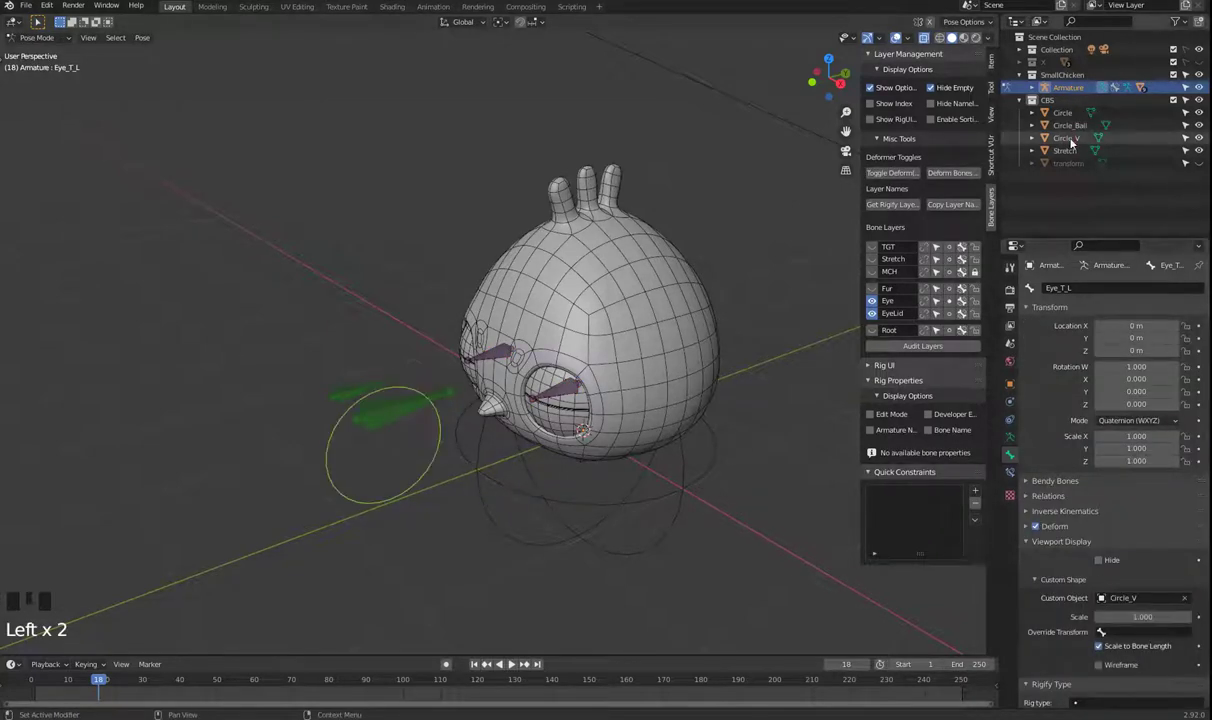
pyautogui.press('Tab')
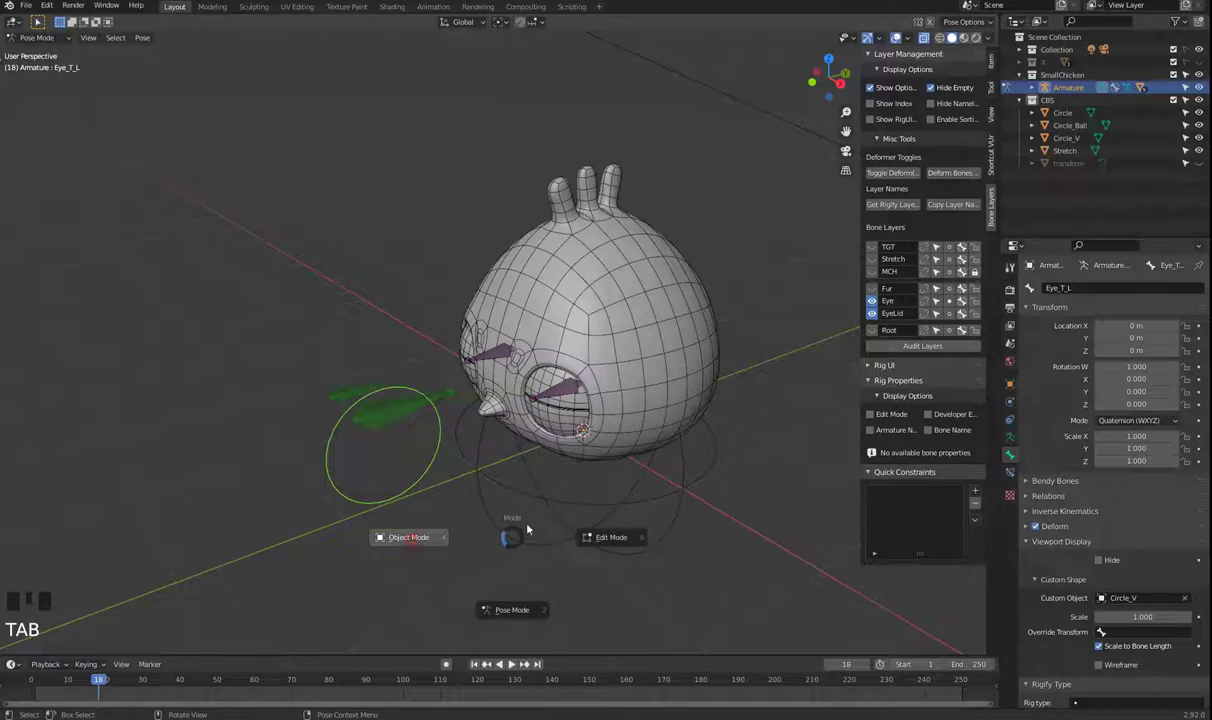
pyautogui.click(668, 525)
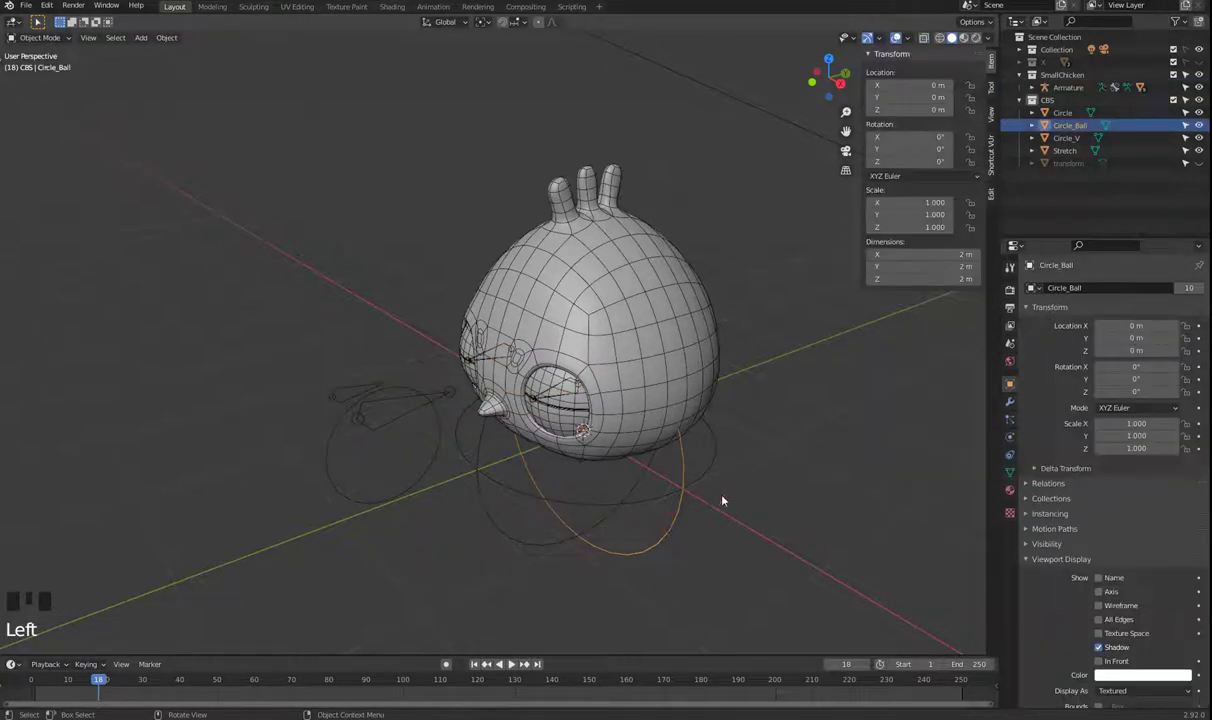
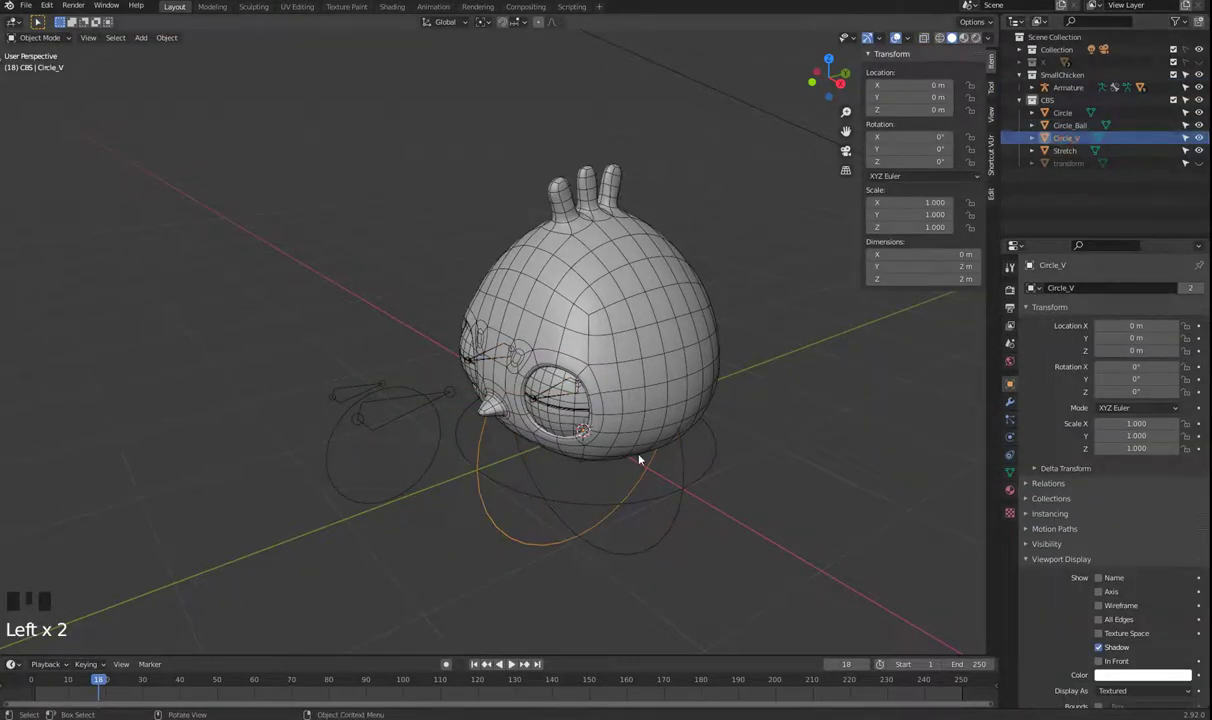
# - Rotate Circle_V around Z as an object and check the Eye_T_L shape on the armature
pyautogui.press('r')
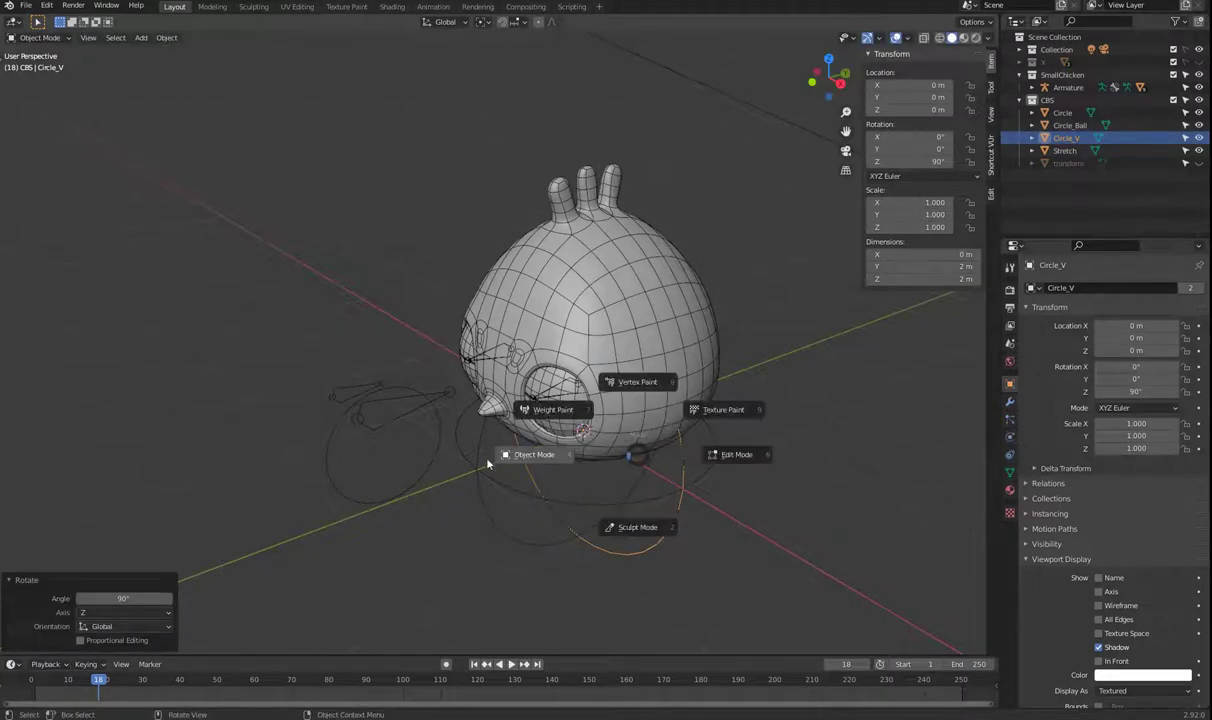
pyautogui.click(435, 469)
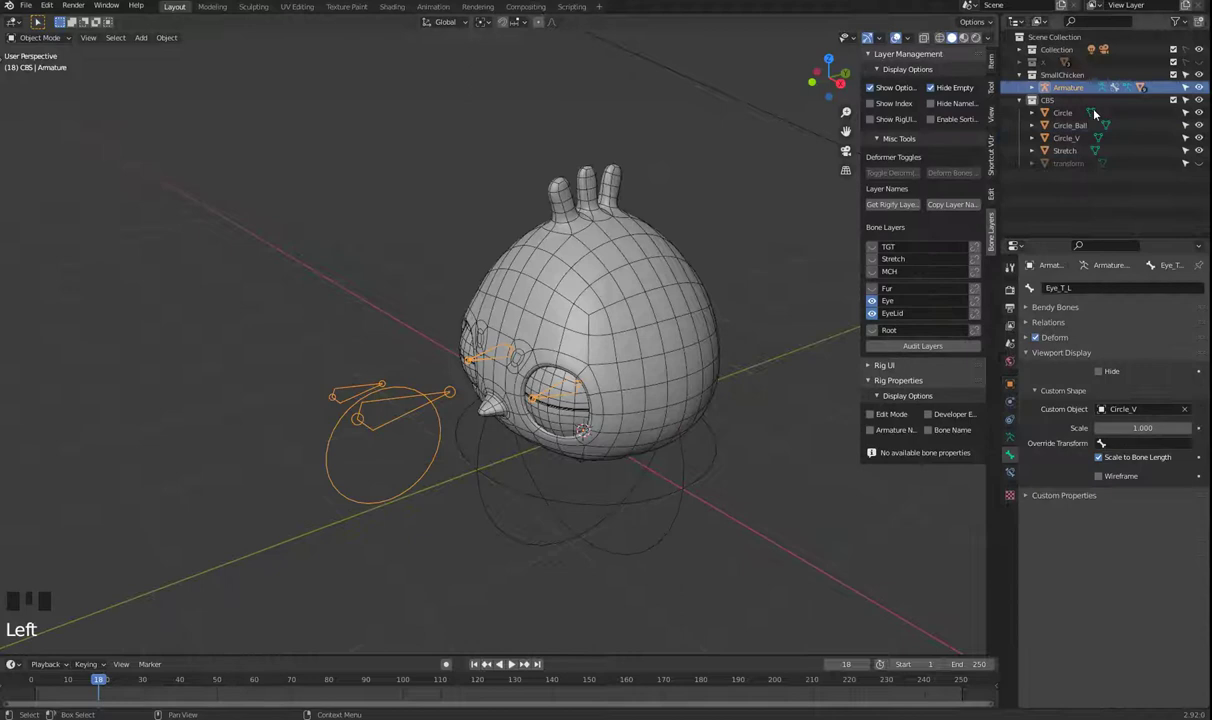
pyautogui.click(405, 498)
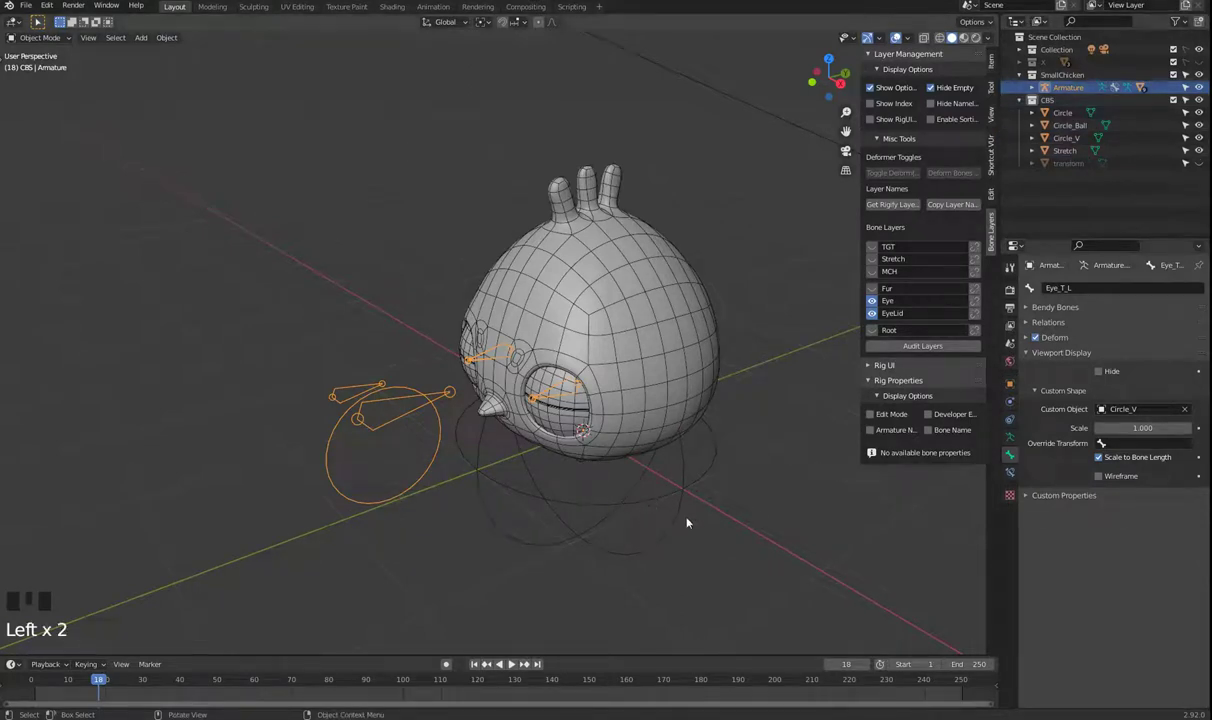
pyautogui.click(1073, 141)
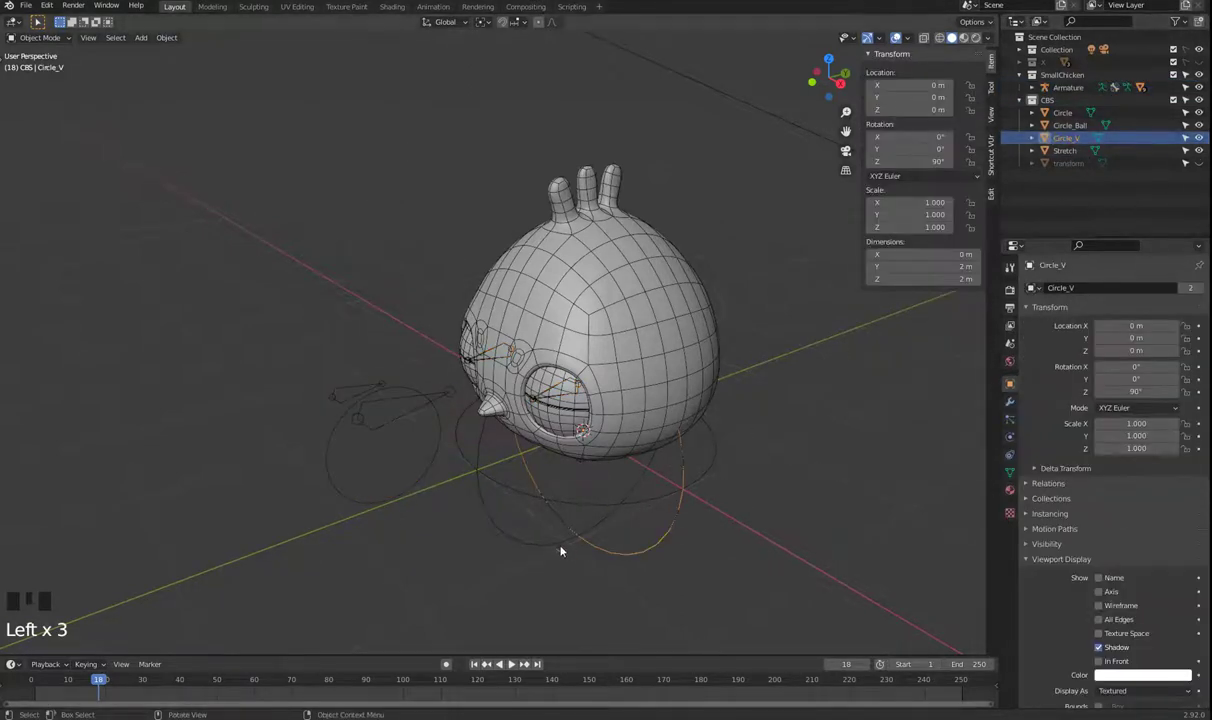
pyautogui.press('r')
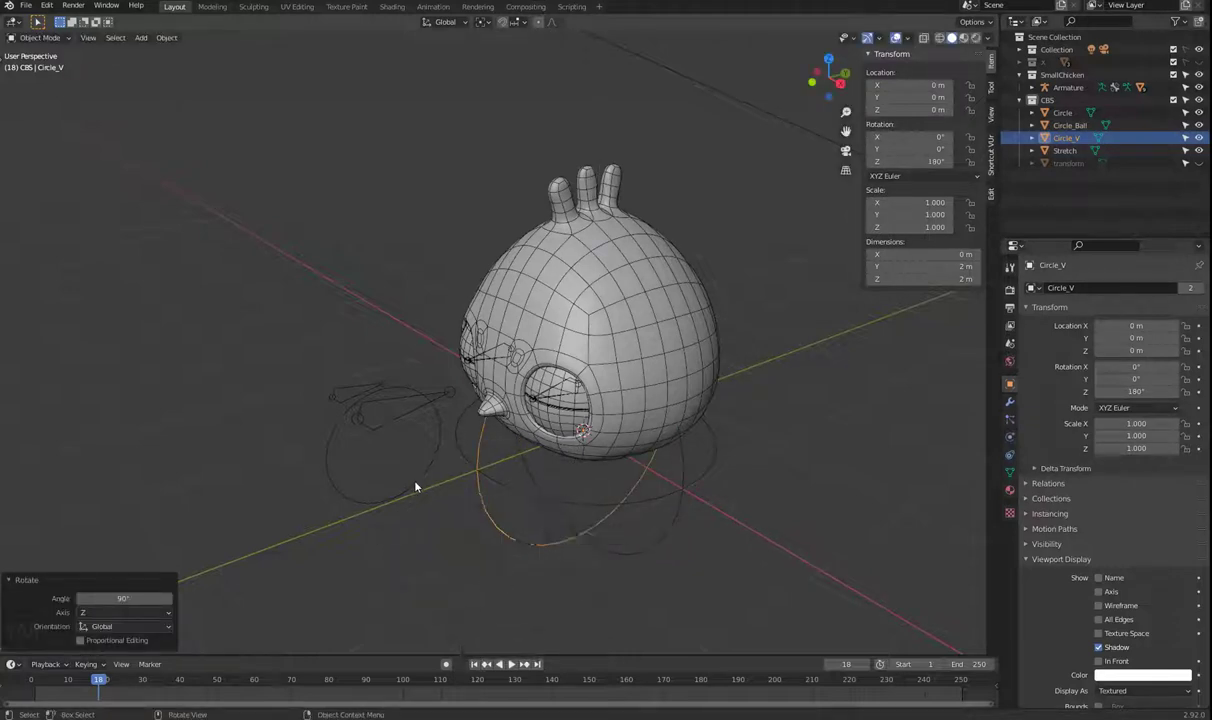
pyautogui.click(421, 485)
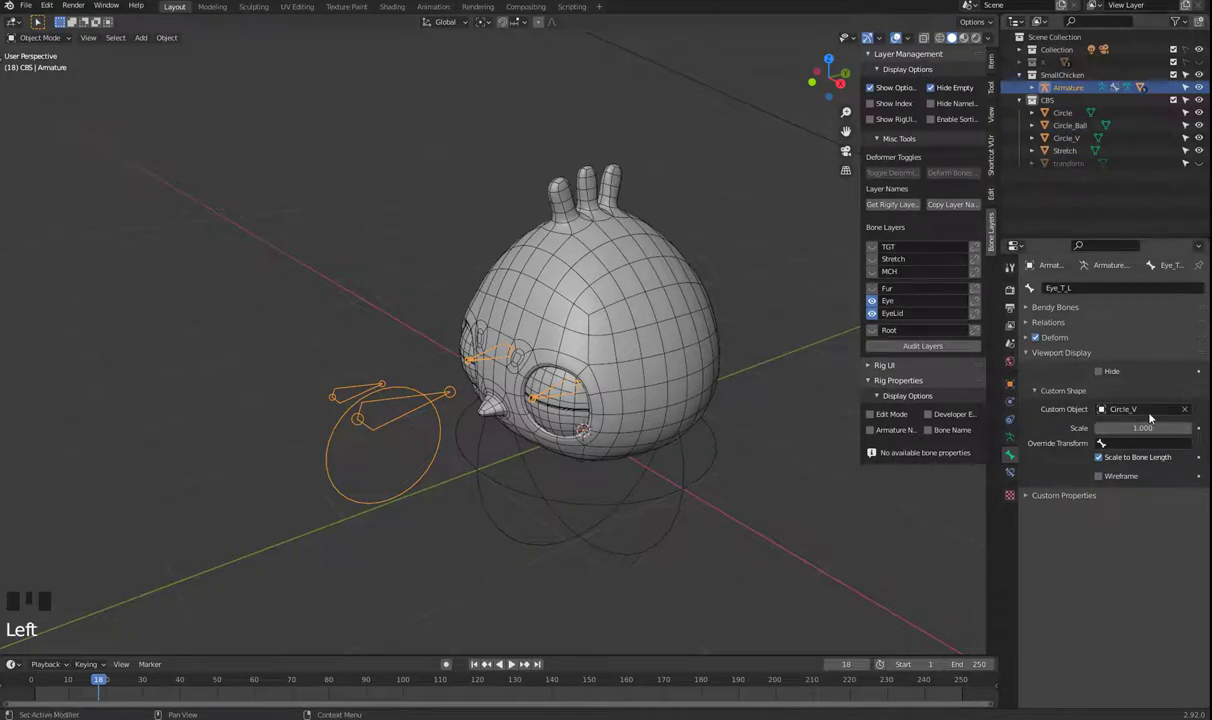
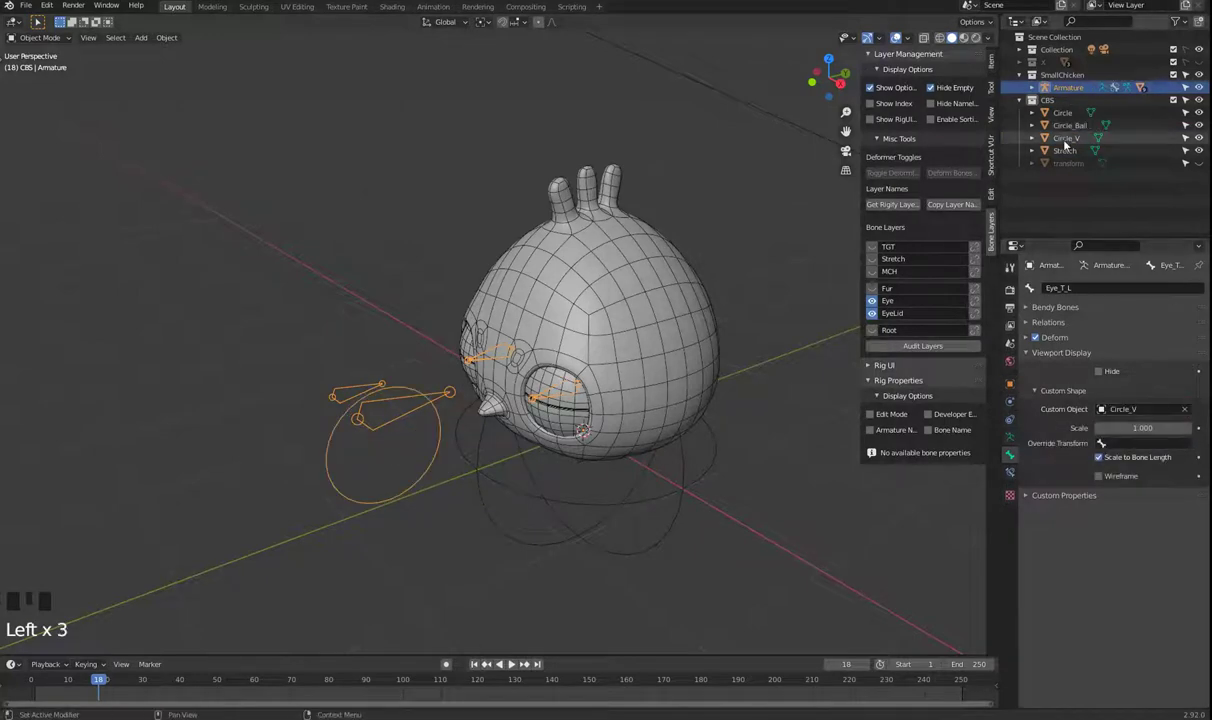
# - Clear Circle_V's object rotation and instead turn its vertices 90° around Z in Edit Mode
pyautogui.click(1074, 140)
pyautogui.press('r')
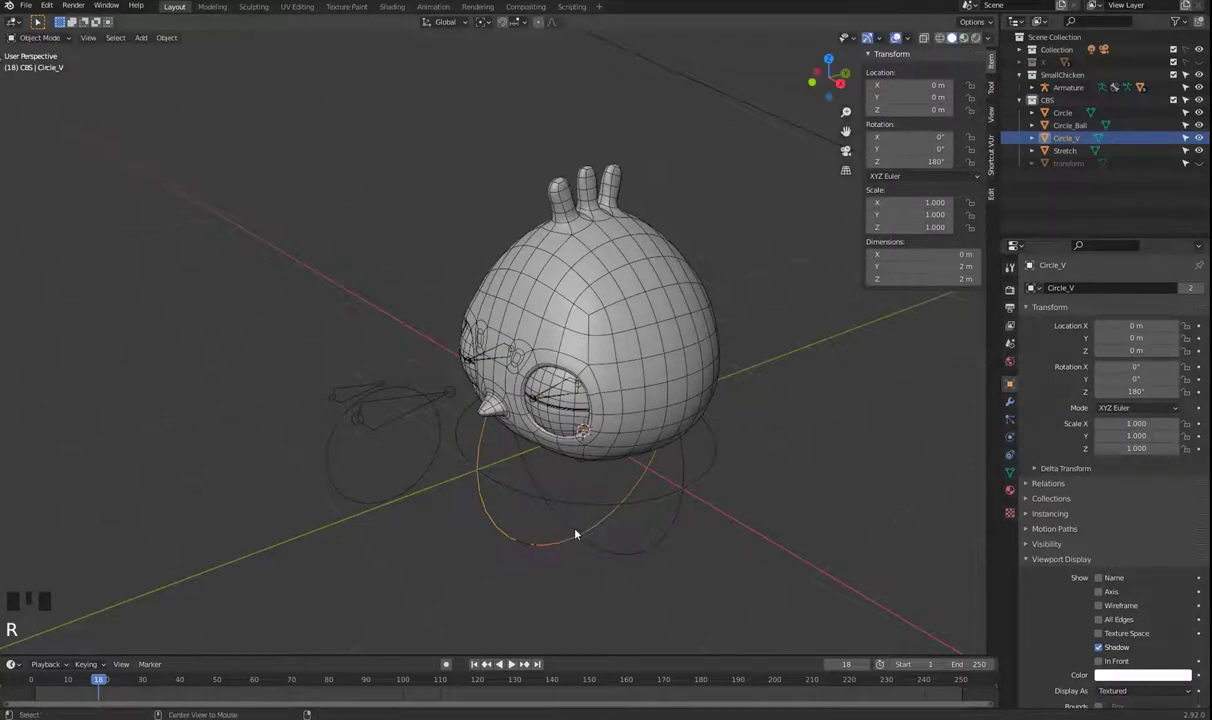
pyautogui.press('Tab')
pyautogui.press('r')
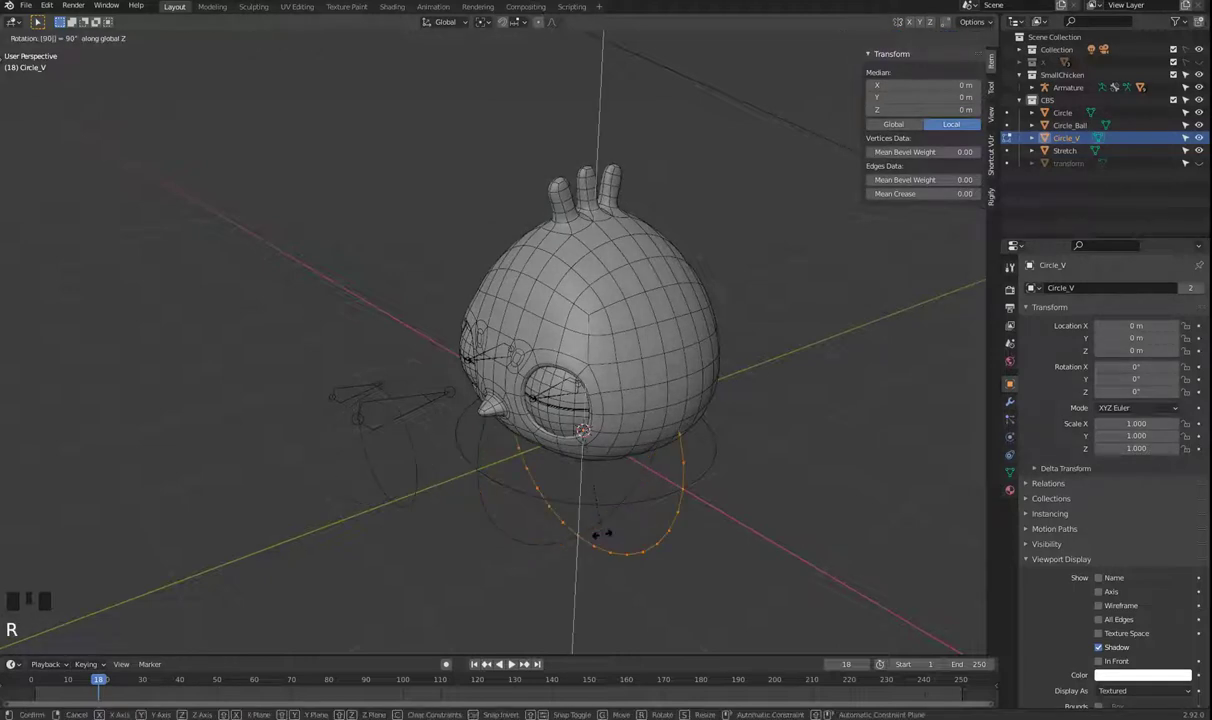
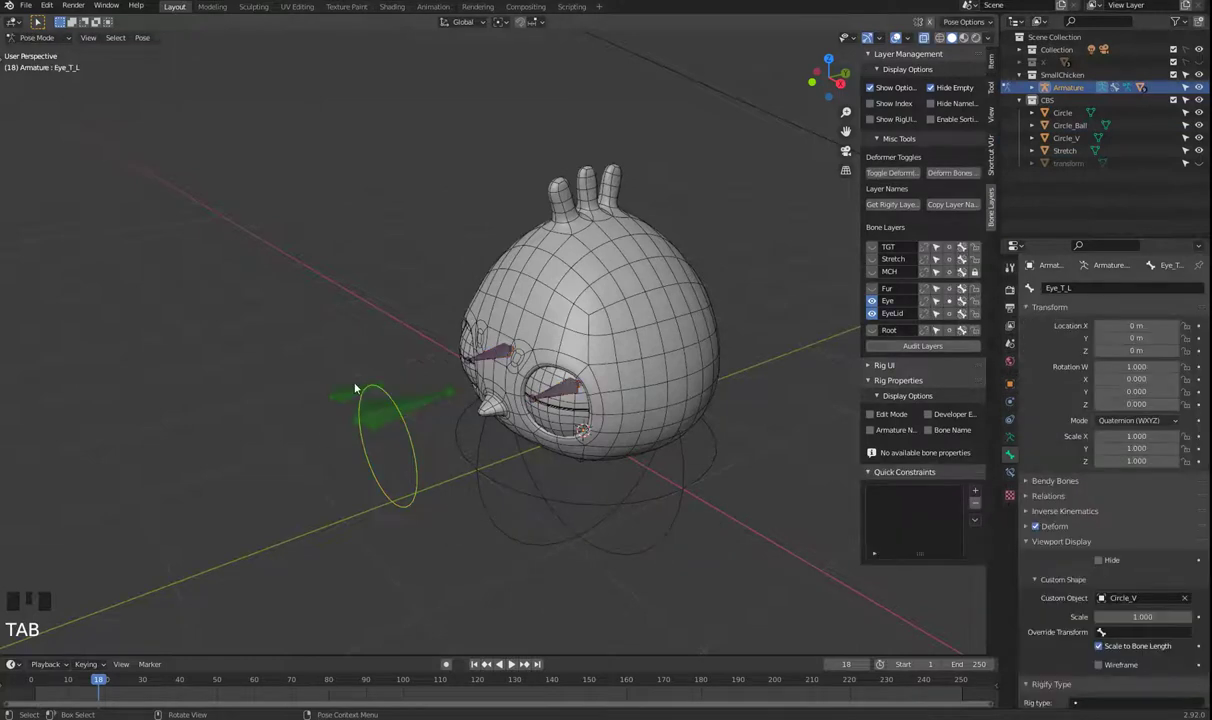
# - Give the Eye_T_R bone the Circle_V custom shape via the eyedropper
pyautogui.click(350, 395)
pyautogui.click(1186, 602)
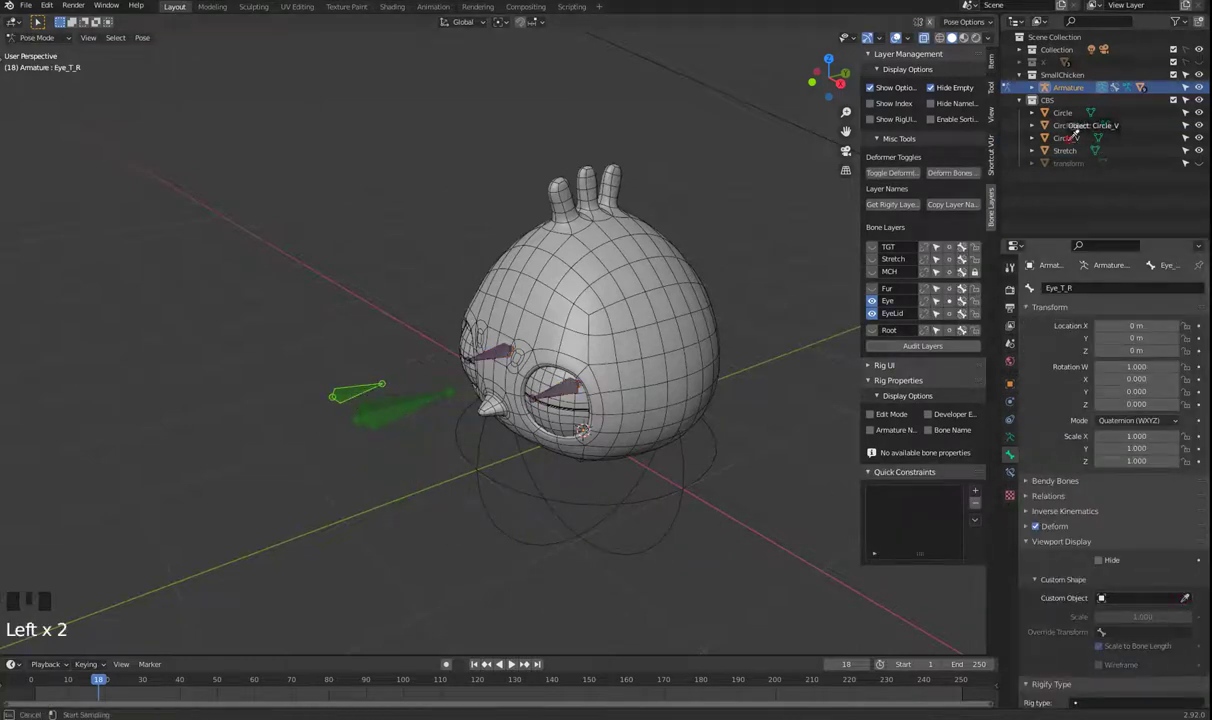
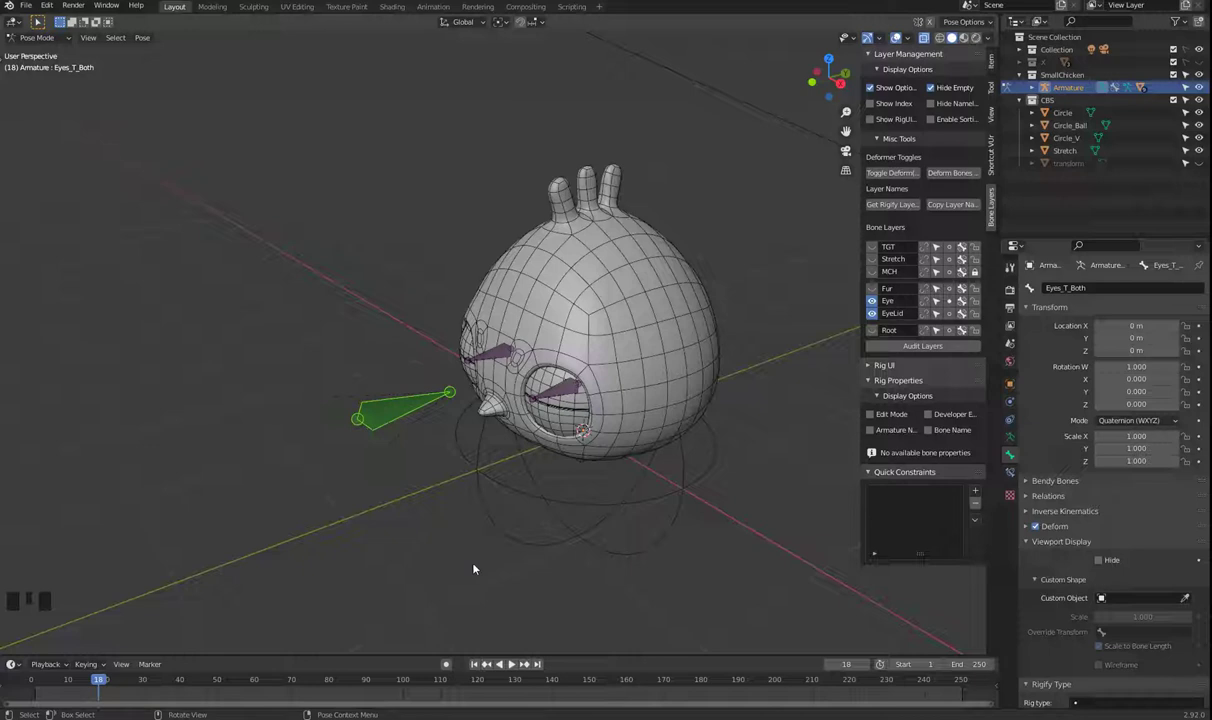
# - Add a new circle Circle-Eye in Object Mode and stretch its vertices along Y
pyautogui.press('Tab')
pyautogui.click(427, 558)
pyautogui.press('shift+a')
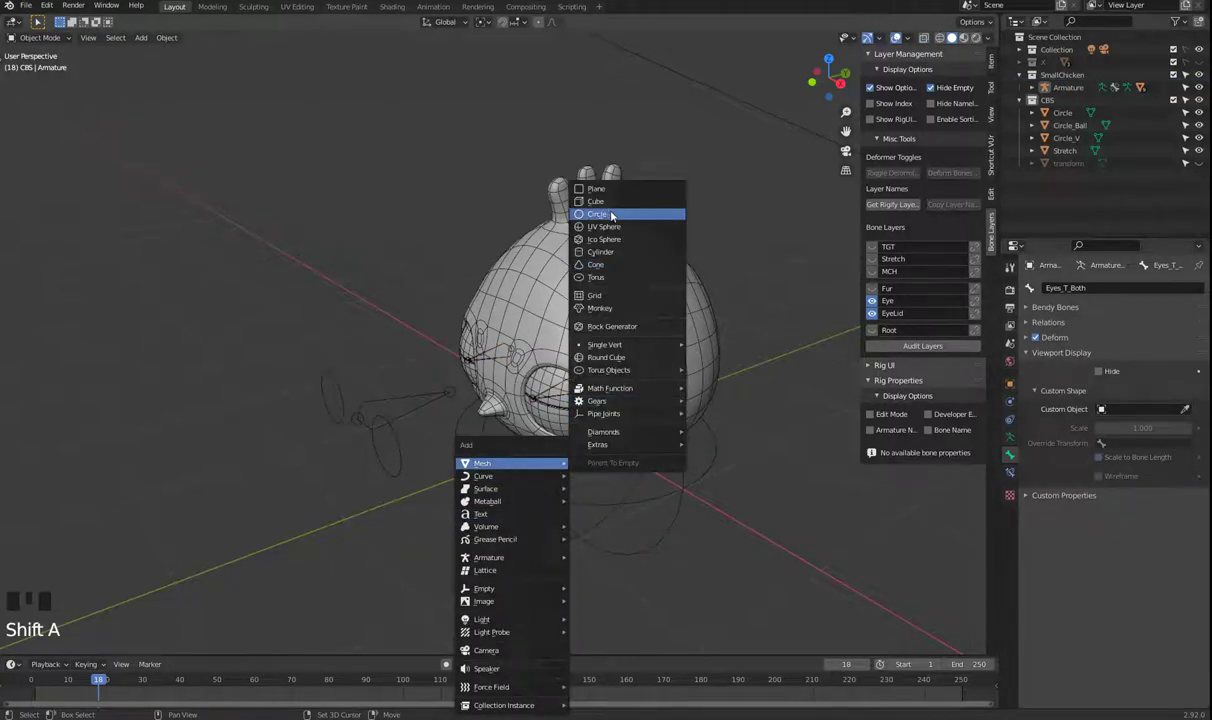
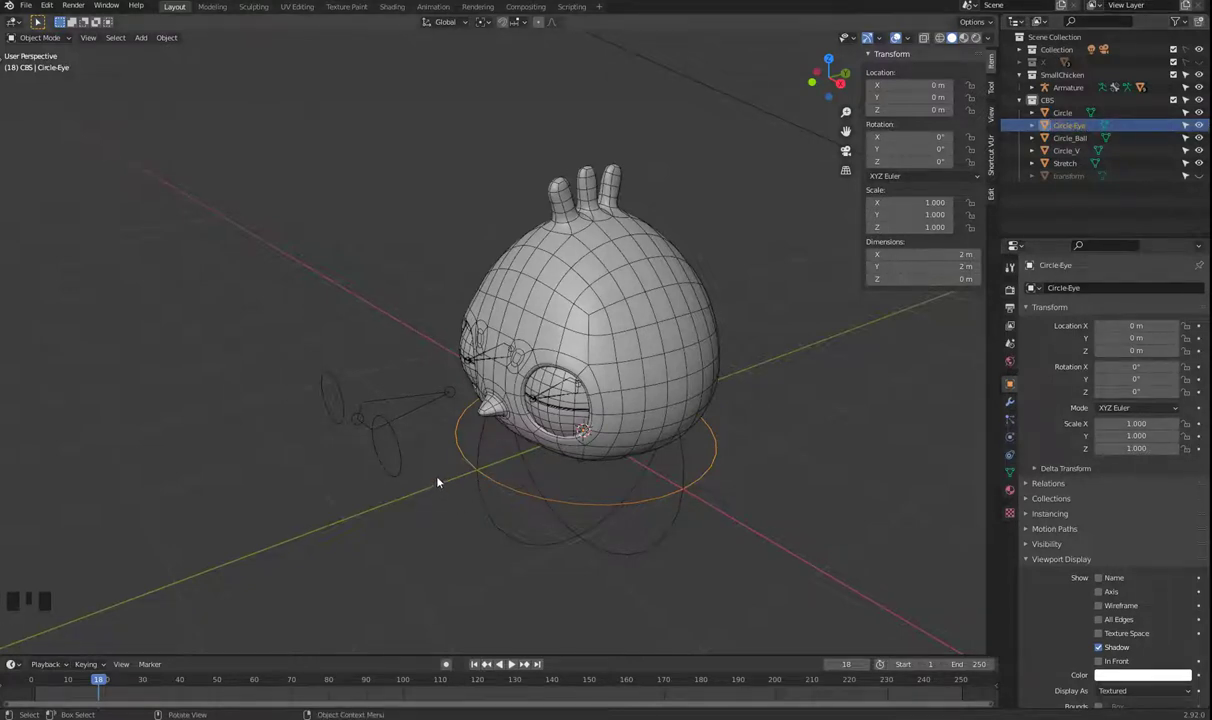
pyautogui.press('Tab')
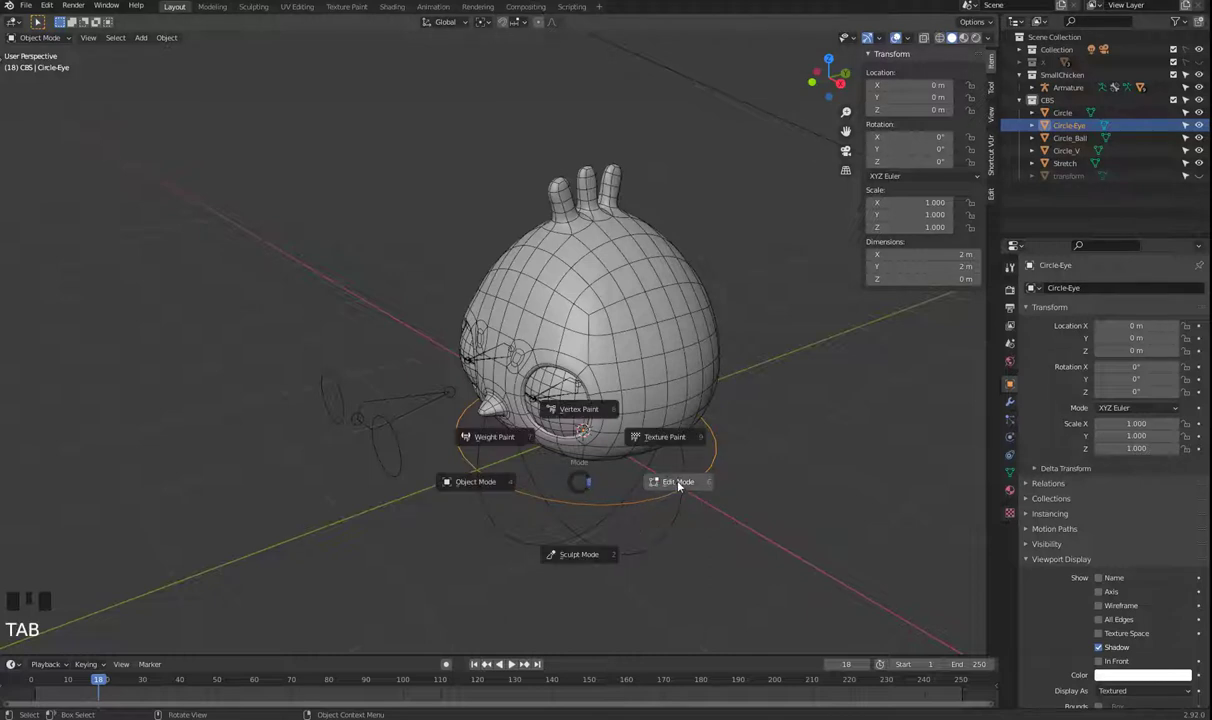
pyautogui.press('s')
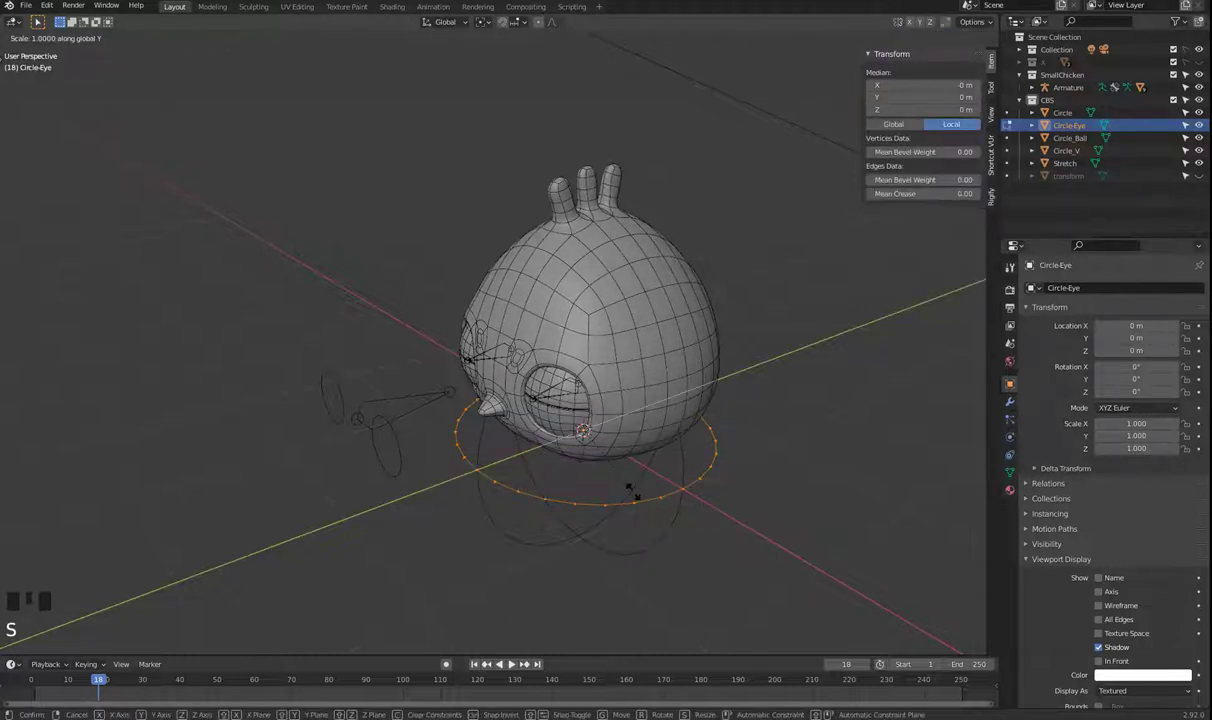
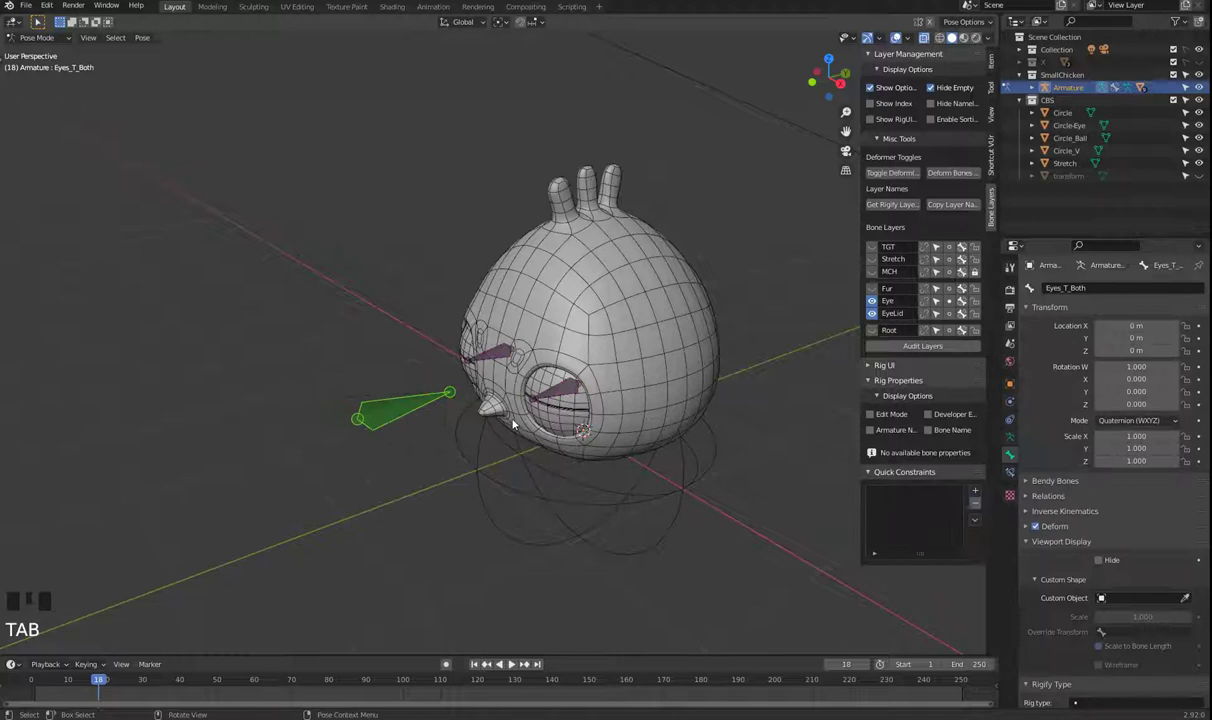
# - Assign Circle-Eye to Eyes_T_Both, then rotate its vertices 90° on X to face forward
pyautogui.click(1186, 605)
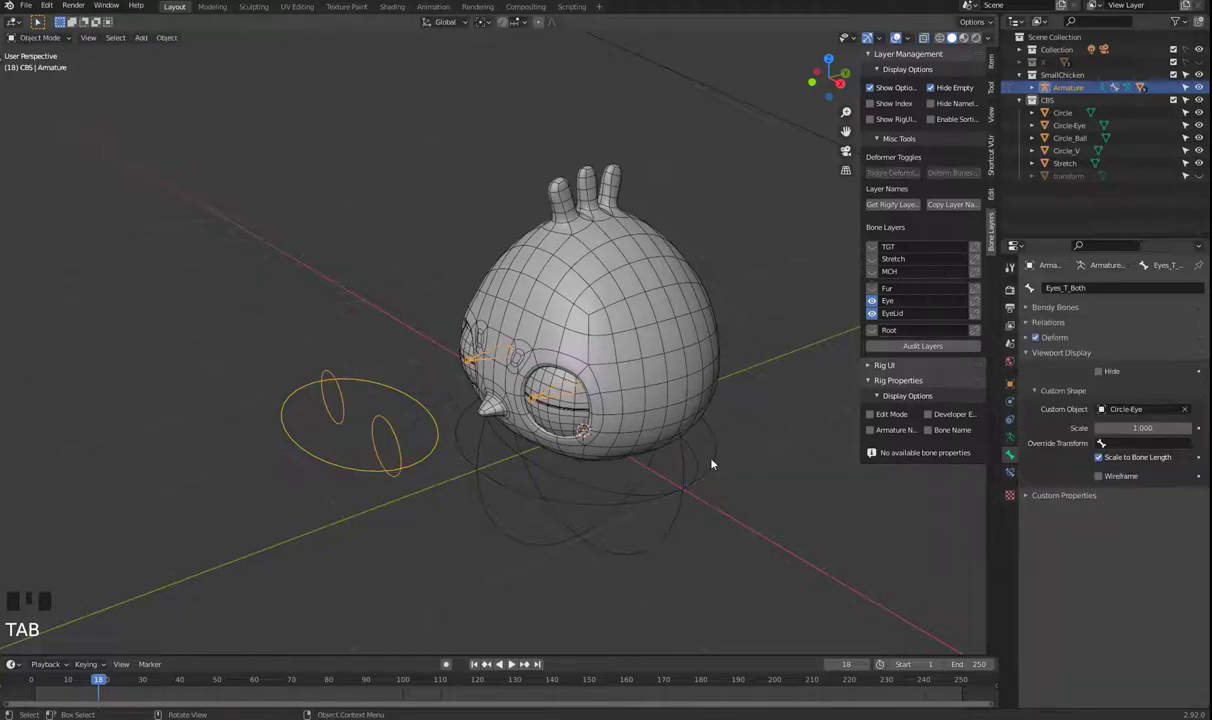
pyautogui.click(699, 466)
pyautogui.press('Tab')
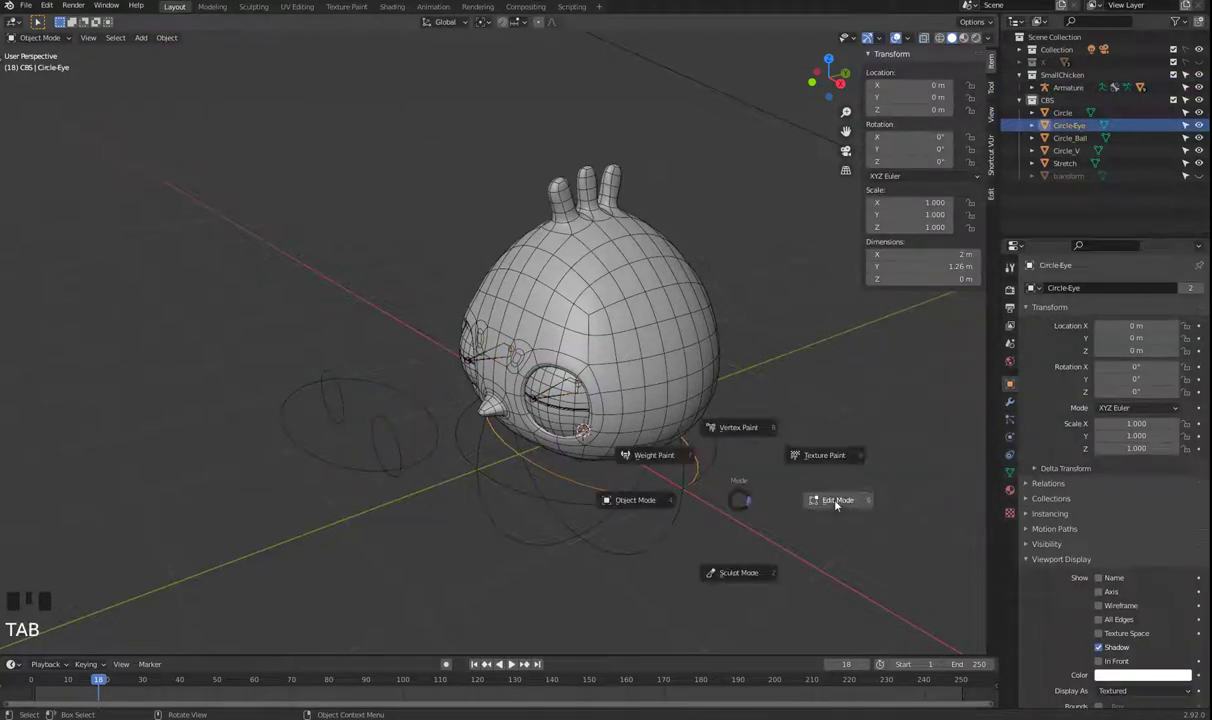
pyautogui.press('r')
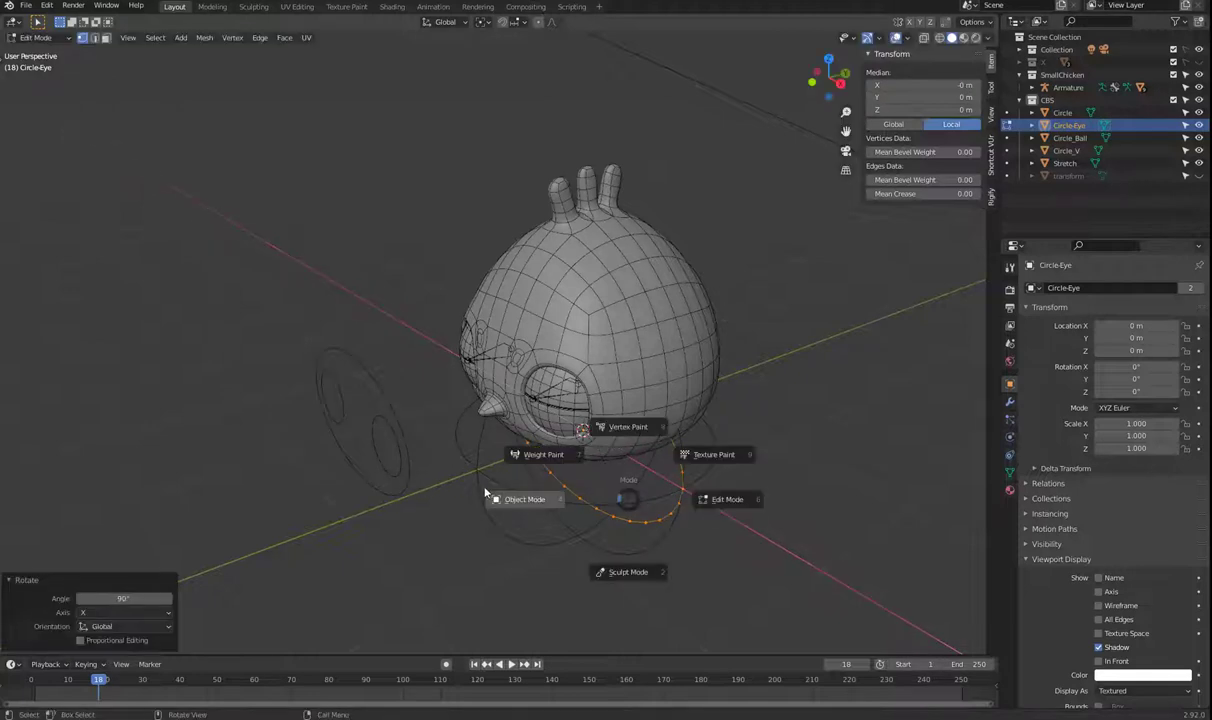
pyautogui.press('Tab')
# - Orbit to view both eye controls and reselect the chicken's armature
pyautogui.scroll(-3)
pyautogui.moveTo(522, 455); pyautogui.dragTo(558, 412)
pyautogui.scroll(3)
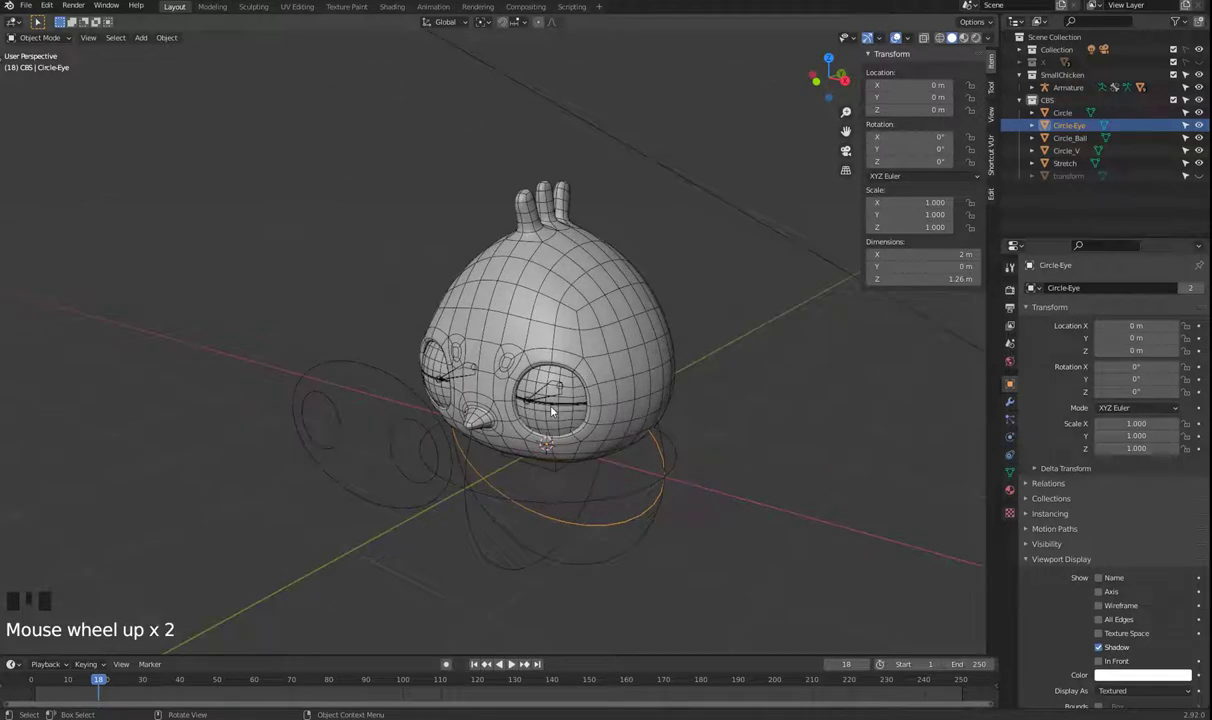
pyautogui.click(546, 399)
pyautogui.press('Tab')
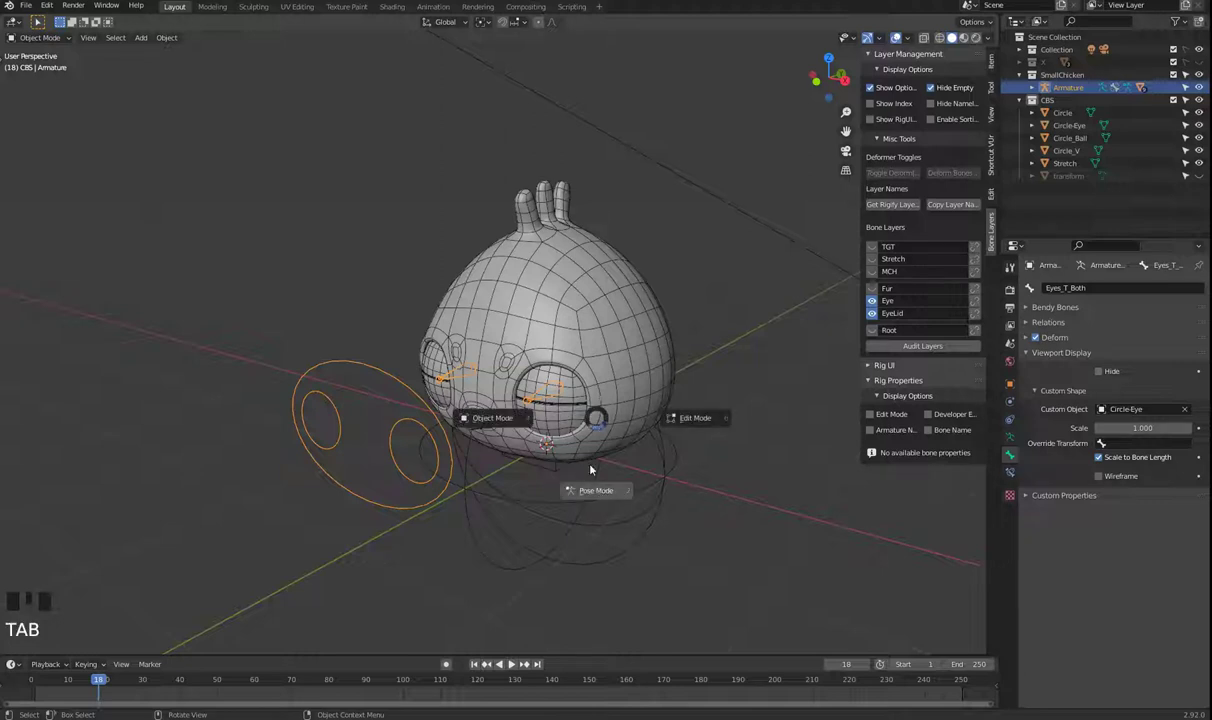
pyautogui.click(555, 394)
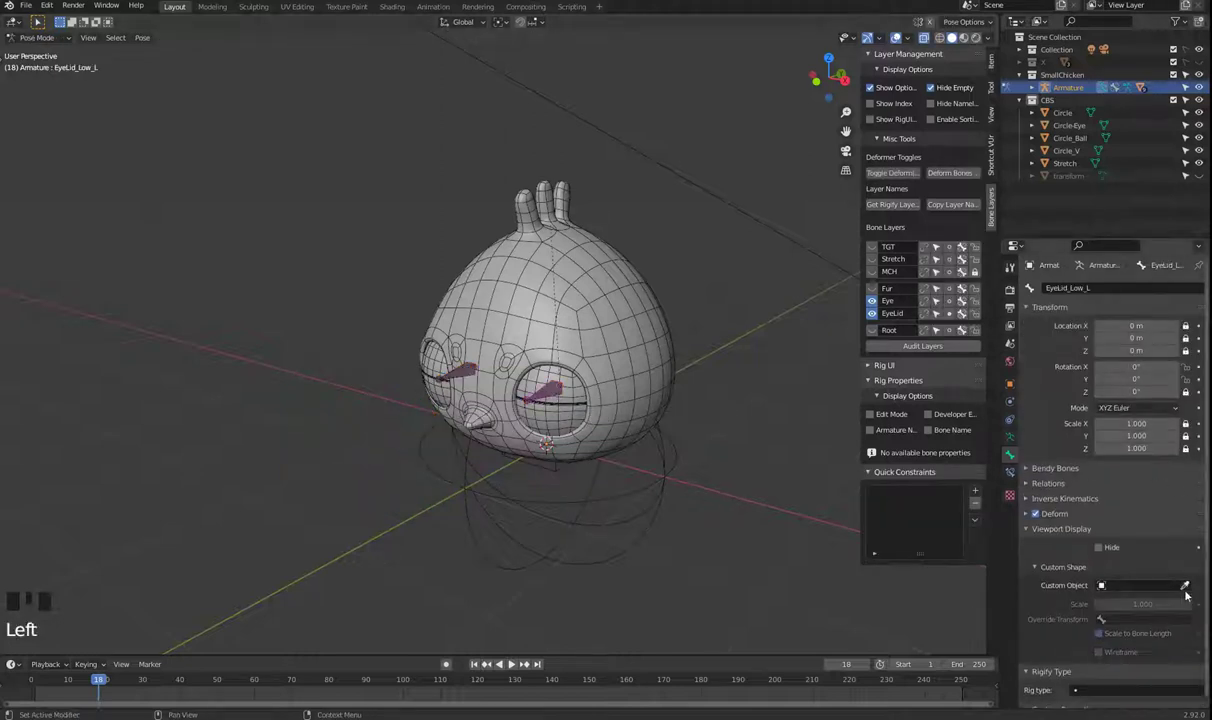
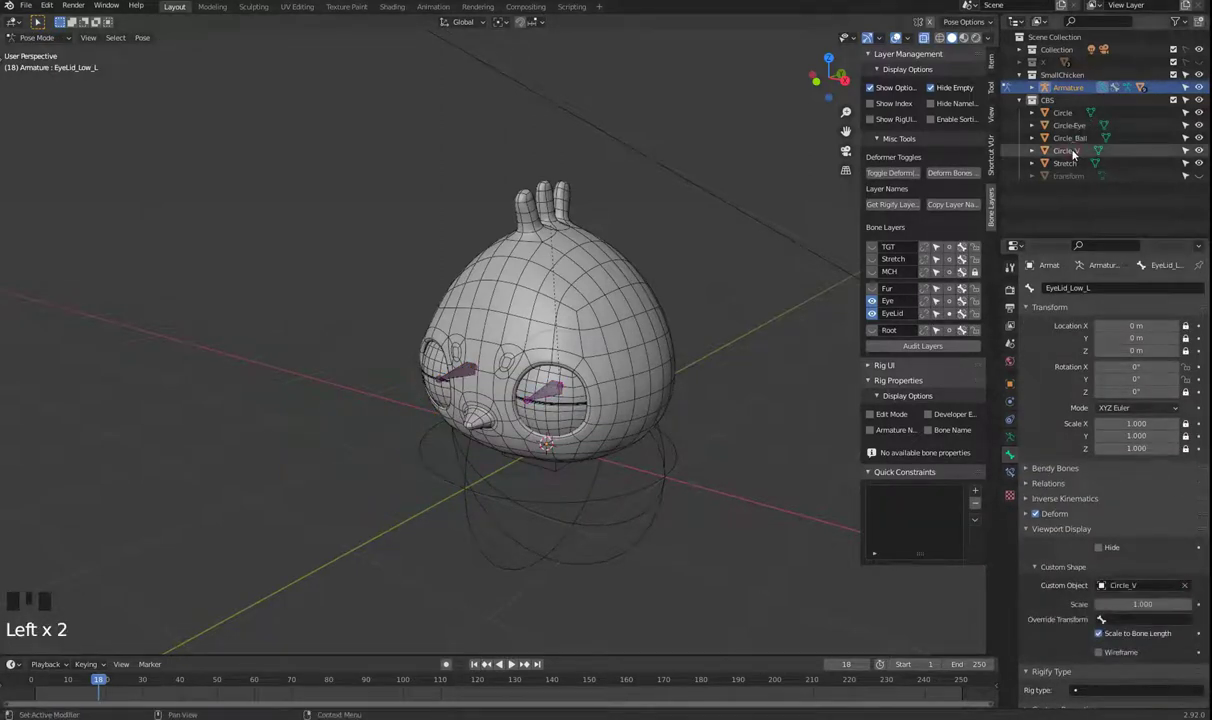
pyautogui.click(1184, 586)
pyautogui.click(1187, 589)
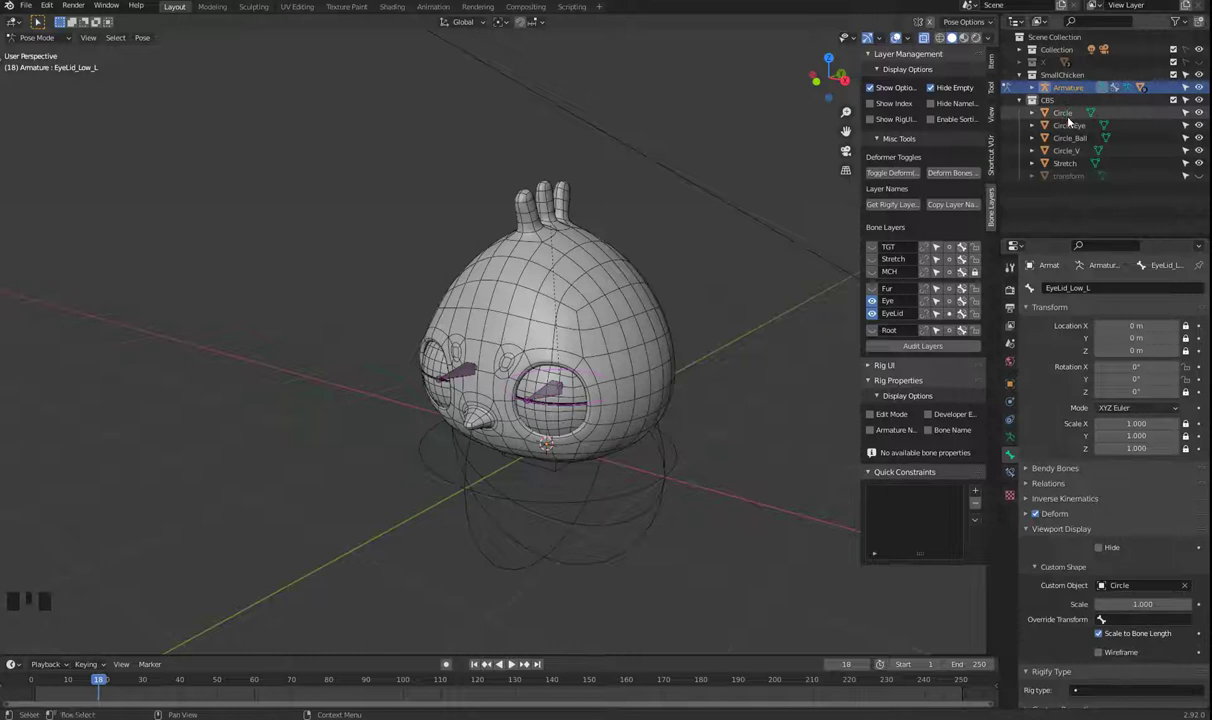
pyautogui.click(1186, 588)
pyautogui.click(1188, 588)
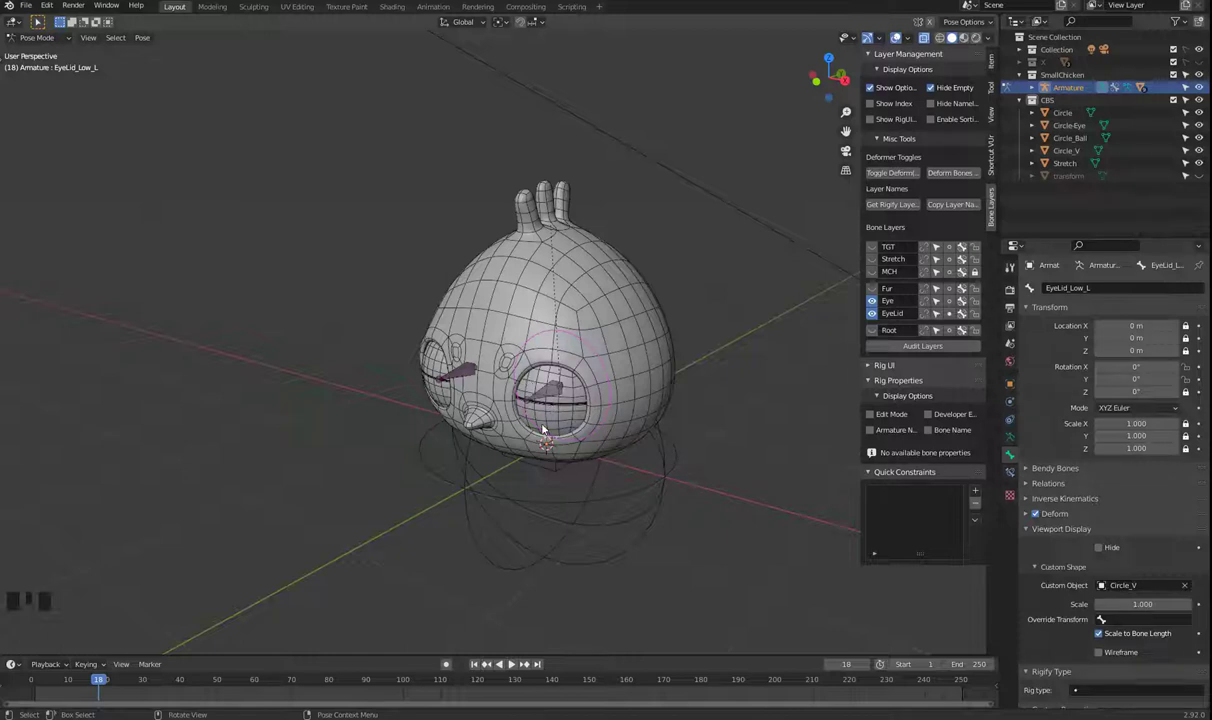
pyautogui.press('ctrl+z')
pyautogui.click(719, 563)
pyautogui.moveTo(665, 488); pyautogui.dragTo(679, 525)
pyautogui.click(679, 525)
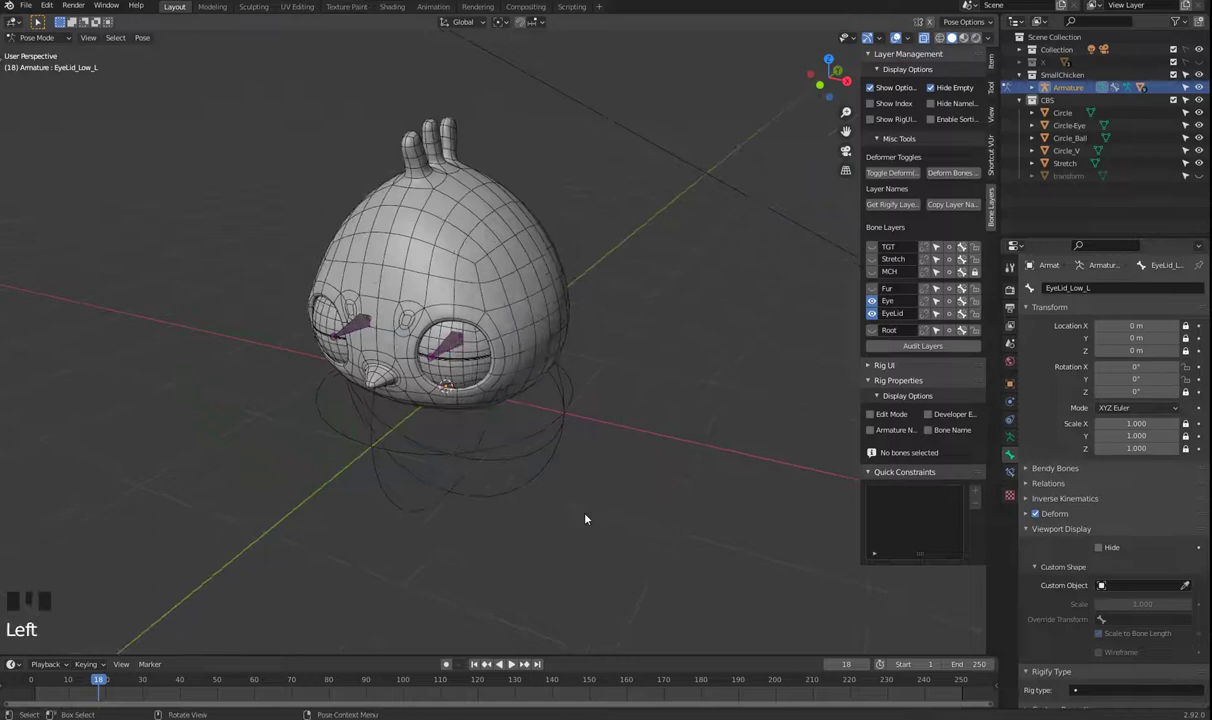
pyautogui.press('Tab')
# - Add a new mesh circle (Circle.001) and trim it to a half-circle arc in isolated view
pyautogui.click(688, 499)
pyautogui.press('shift+a')
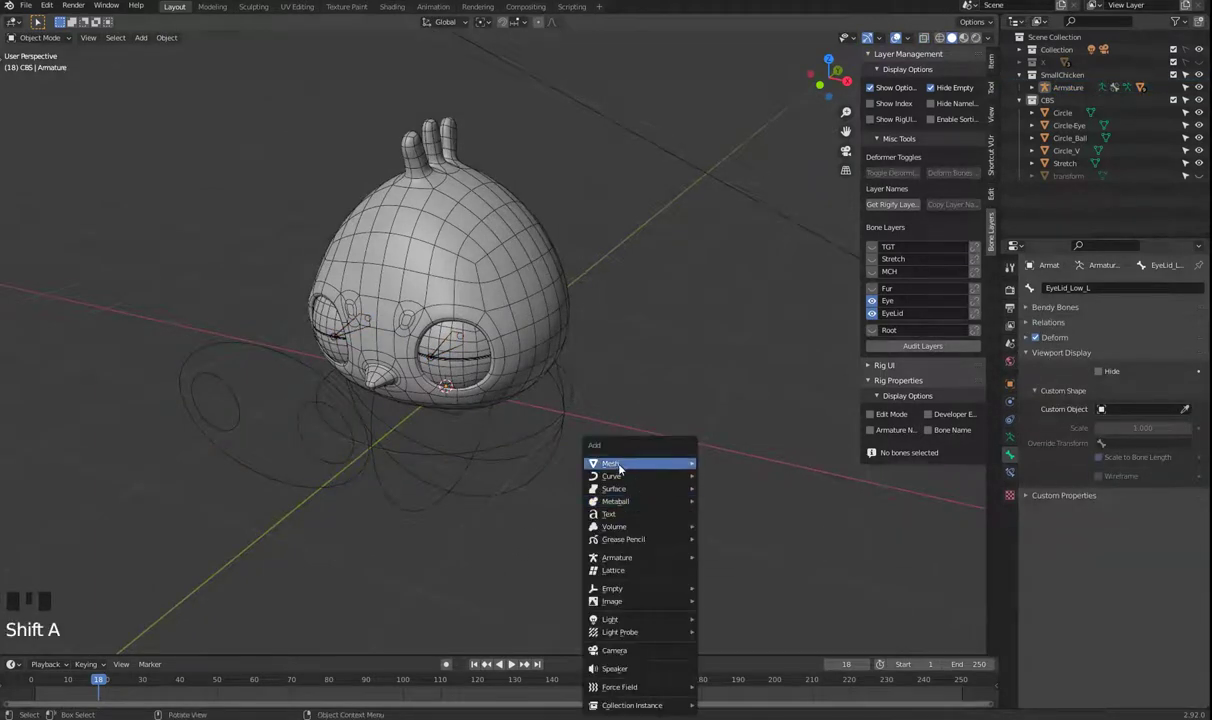
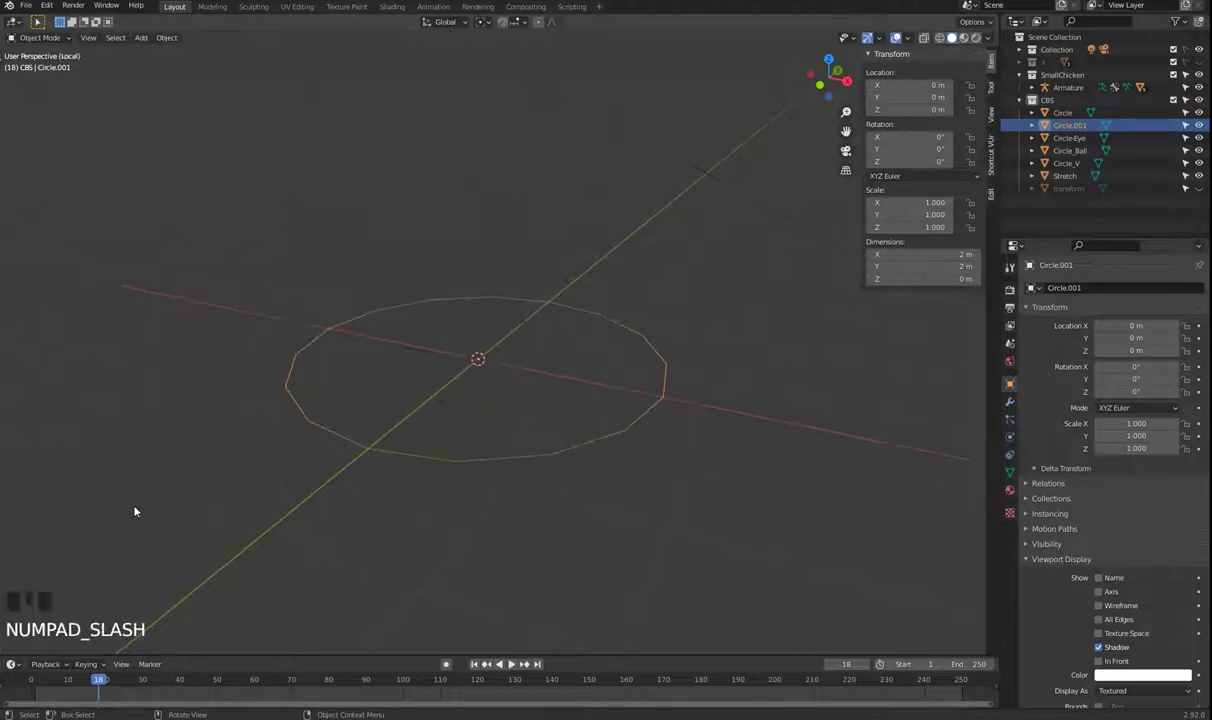
pyautogui.press('Tab')
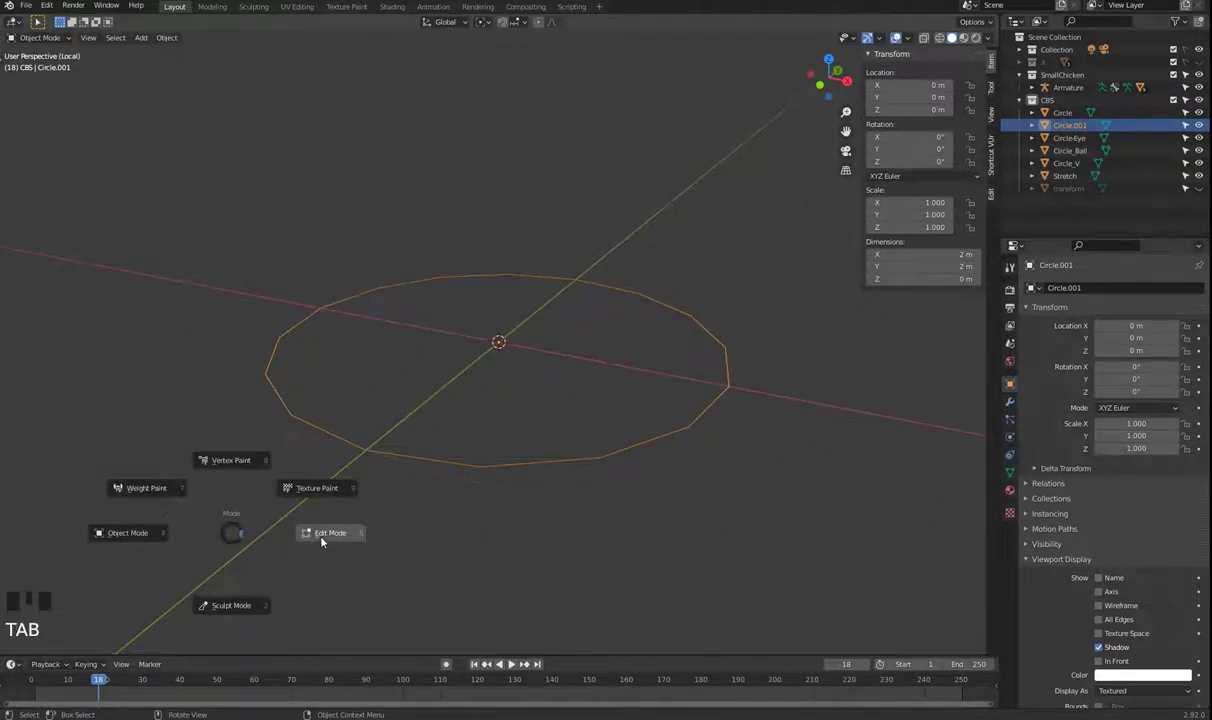
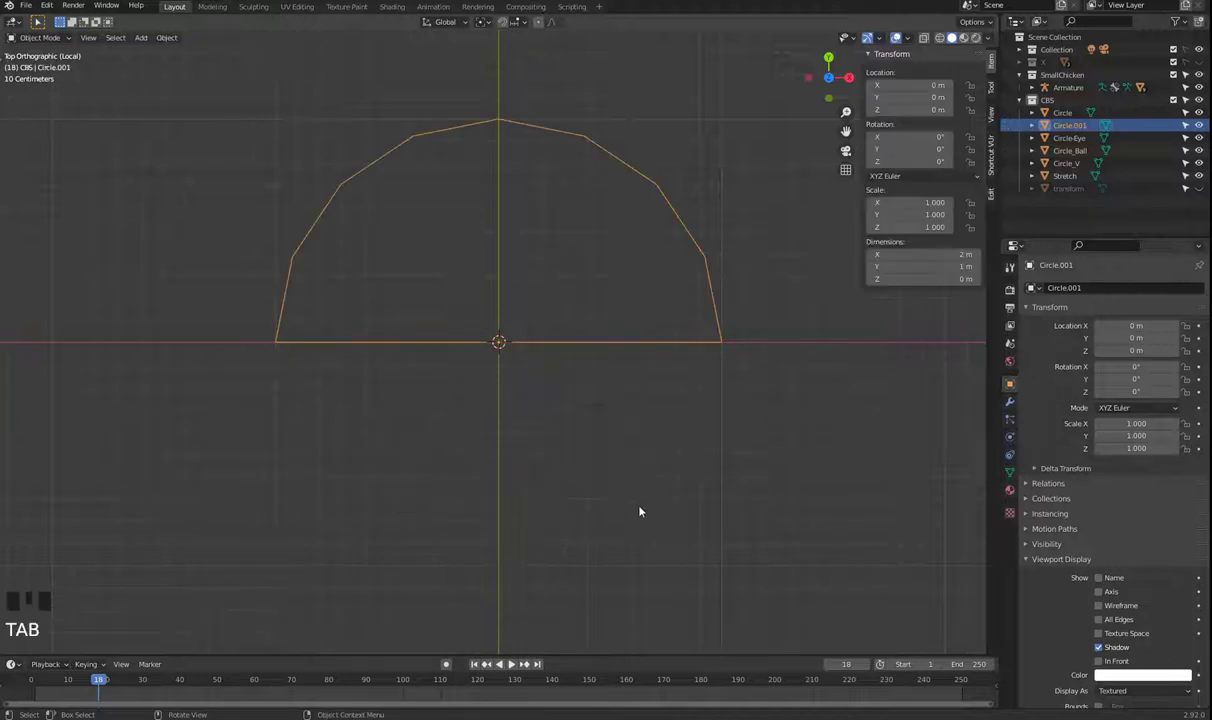
pyautogui.moveTo(620, 506); pyautogui.dragTo(551, 429)
pyautogui.scroll(-3)
pyautogui.press('KP_Divide')
# - Select the chicken armature in Pose Mode and pick the EyeLid_Up_L bone
pyautogui.click(441, 345)
pyautogui.press('Tab')
pyautogui.click(454, 344)
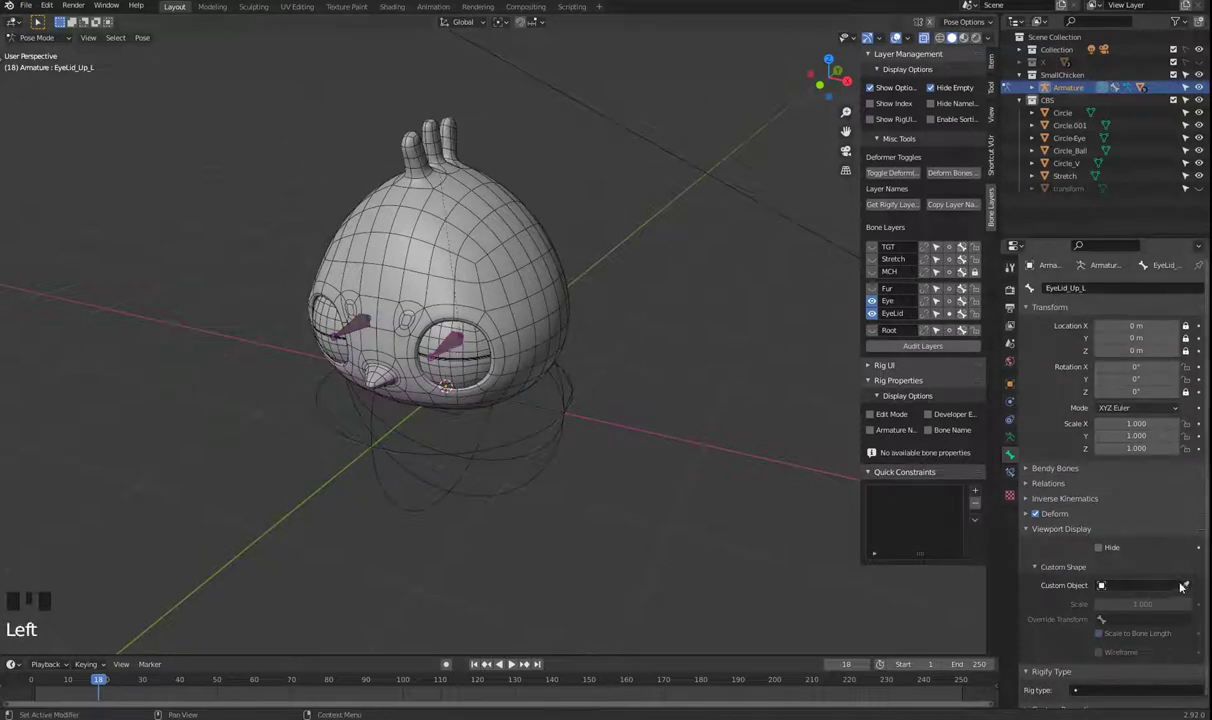
# - Assign Circle.001 as EyeLid_Up_L's custom shape and rename it EyeLid_Up
pyautogui.click(1189, 591)
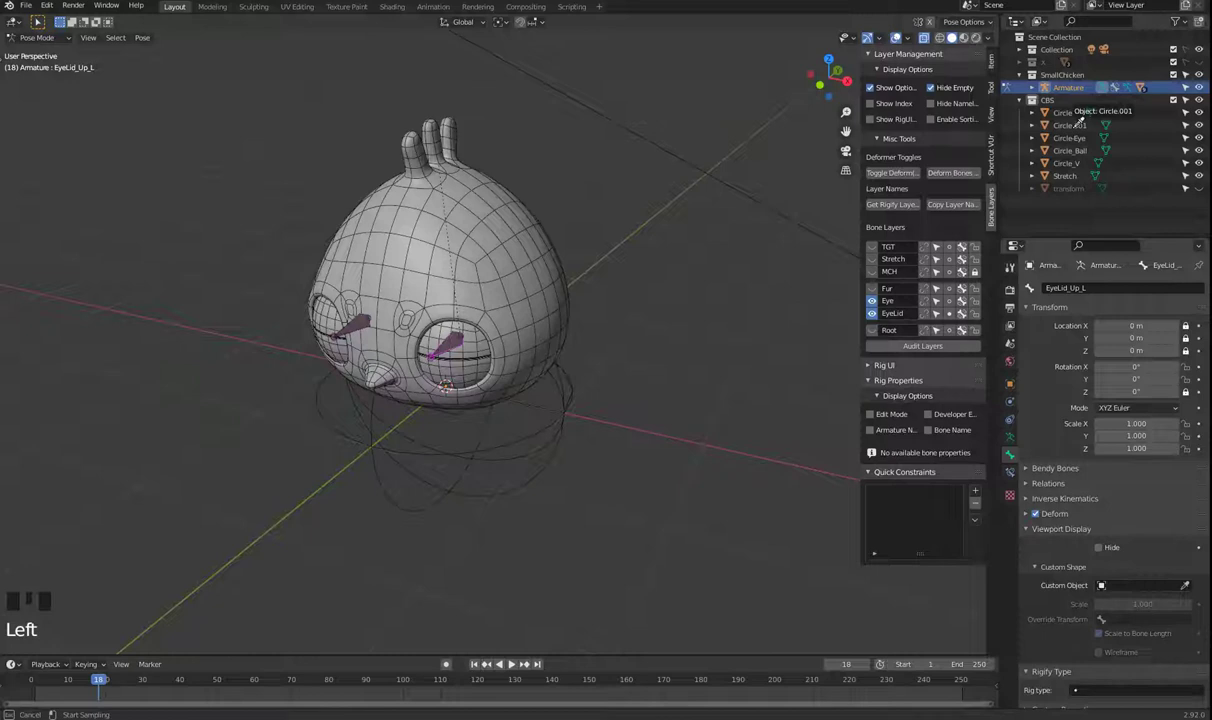
pyautogui.click(1076, 132)
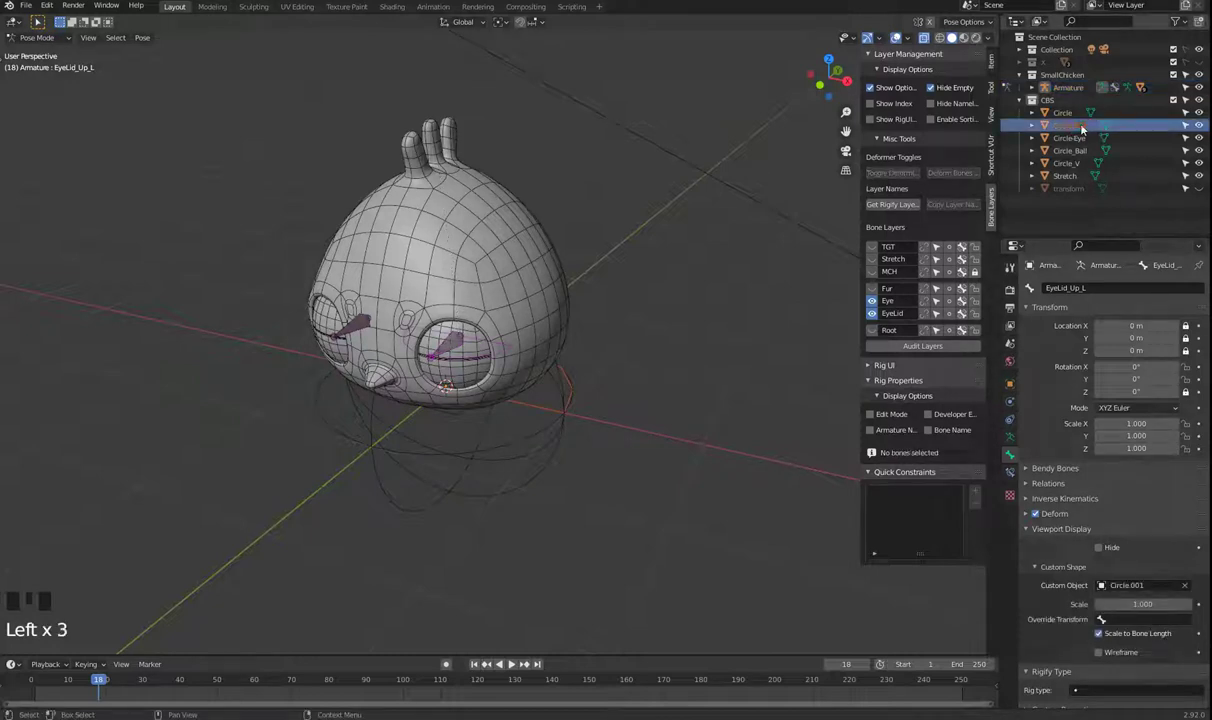
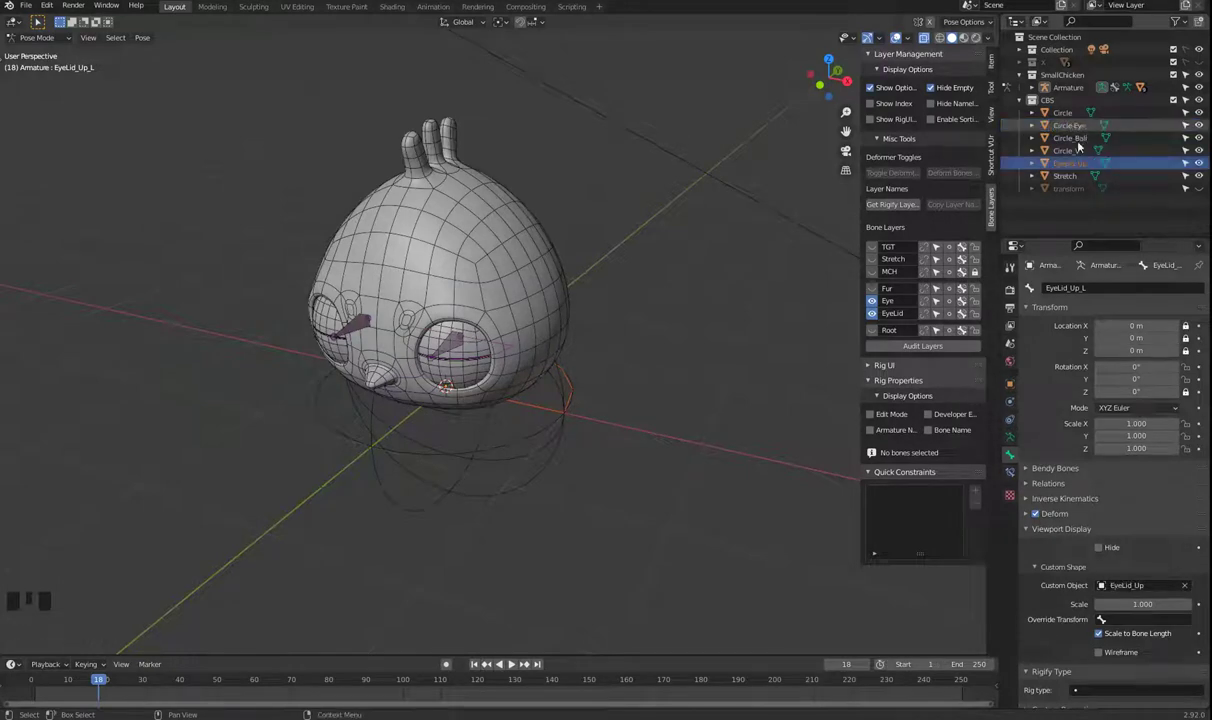
pyautogui.press('Tab')
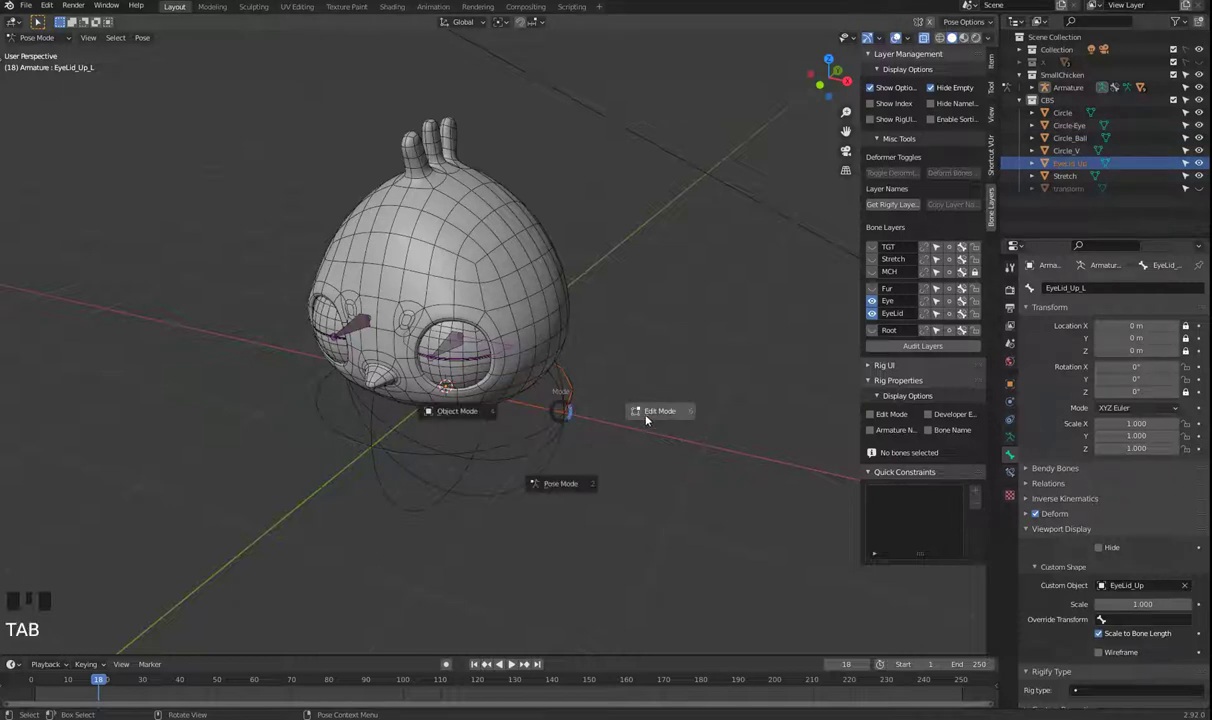
# - Undo an accidental bone rotation and select the EyeLid_Up shape object in Object Mode
pyautogui.press('r')
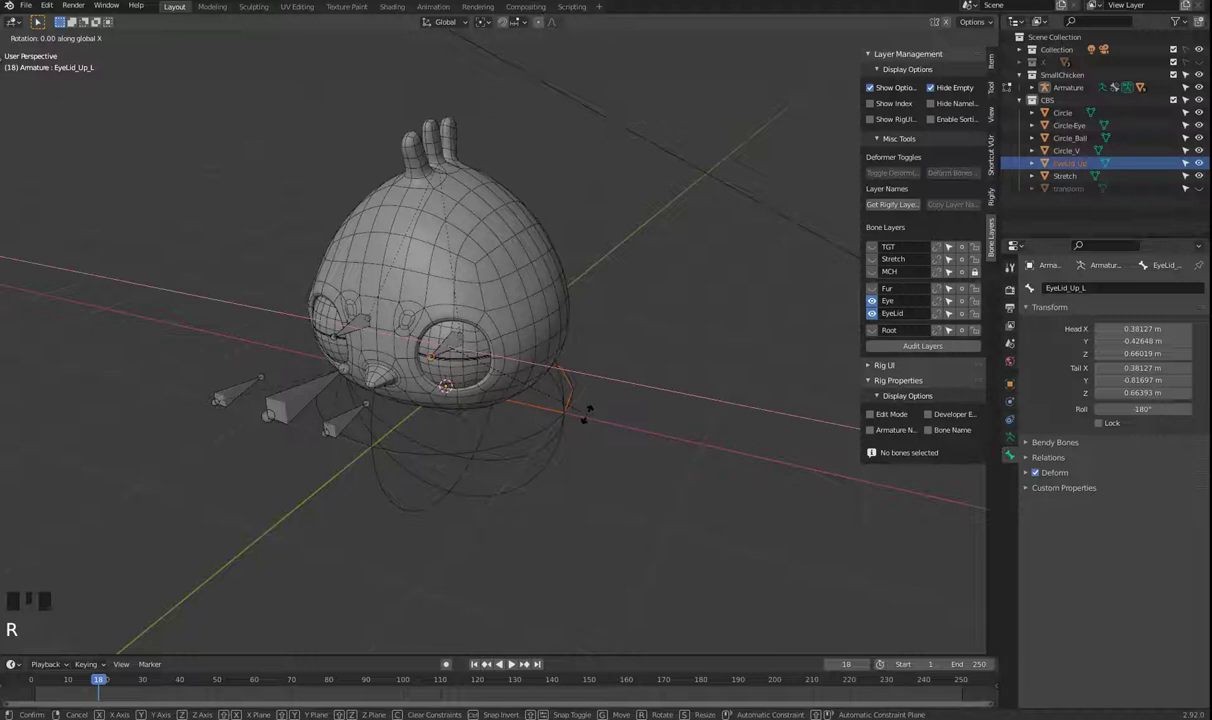
pyautogui.press('ctrl+z')
pyautogui.press('Tab')
pyautogui.click(570, 378)
pyautogui.click(570, 383)
# - Rotate all of EyeLid_Up's vertices in Edit Mode to flip the arc
pyautogui.press('Tab')
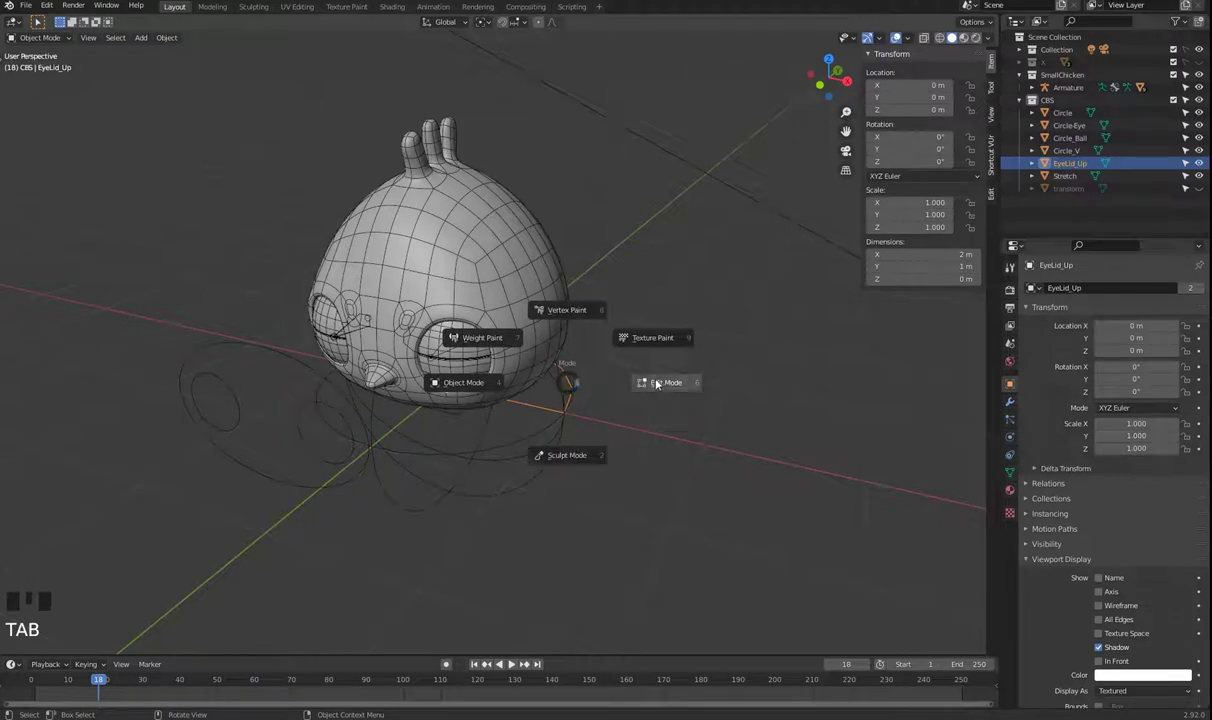
pyautogui.press('a')
pyautogui.press('r')
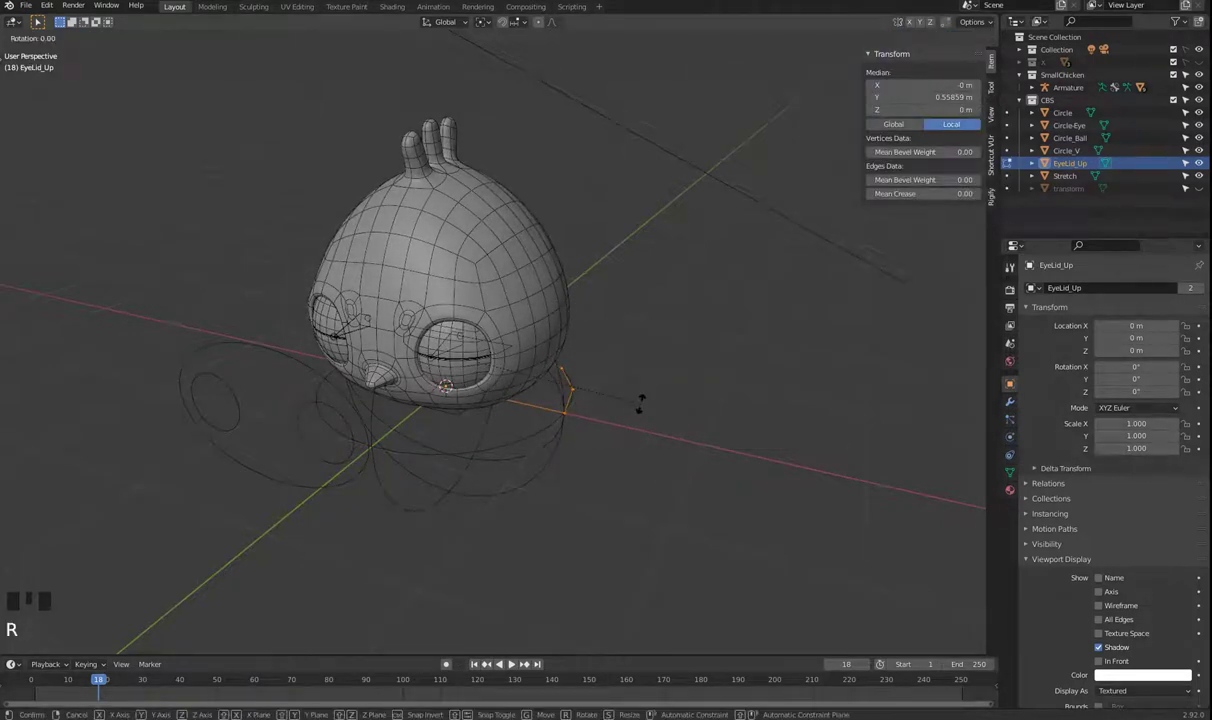
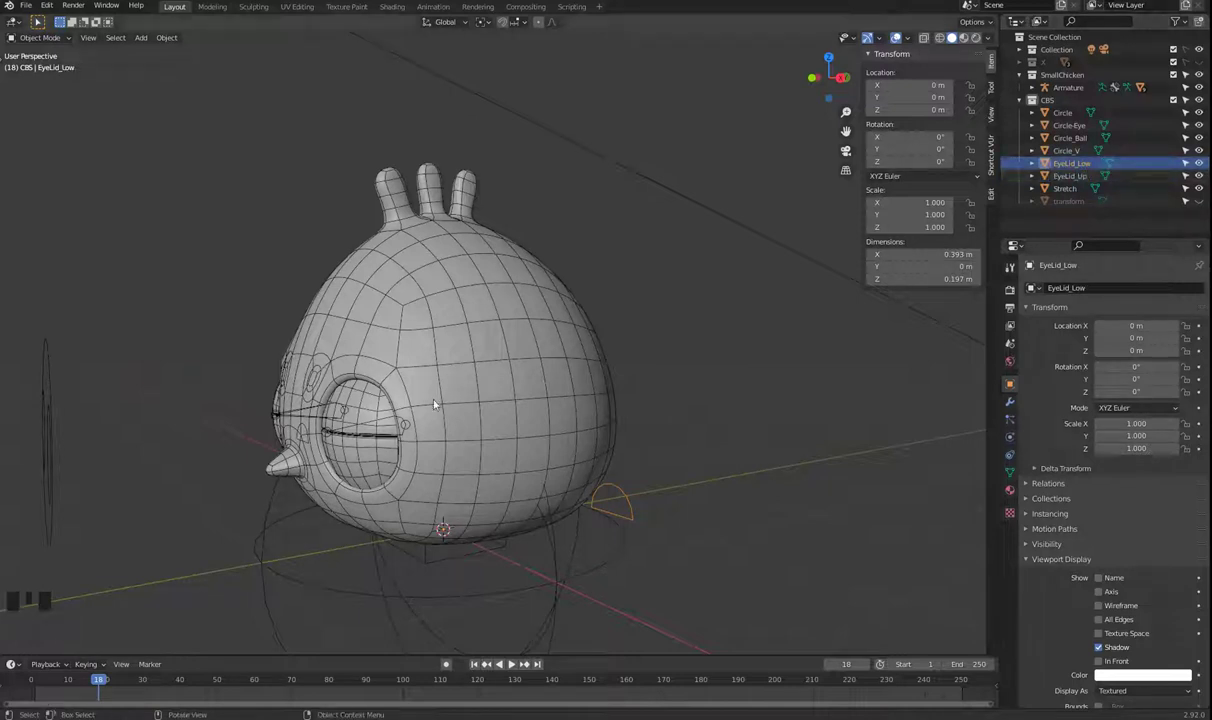
# - Select the chicken's body mesh after duplicating the arc as EyeLid_Low
pyautogui.click(309, 436)
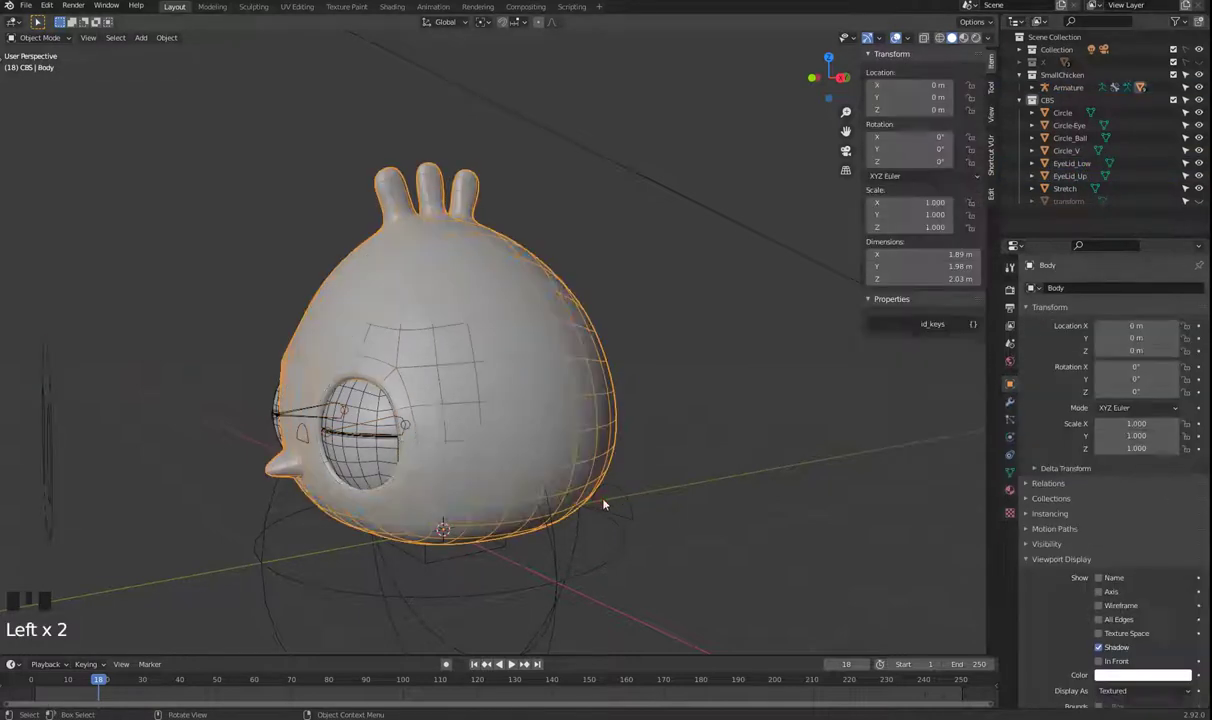
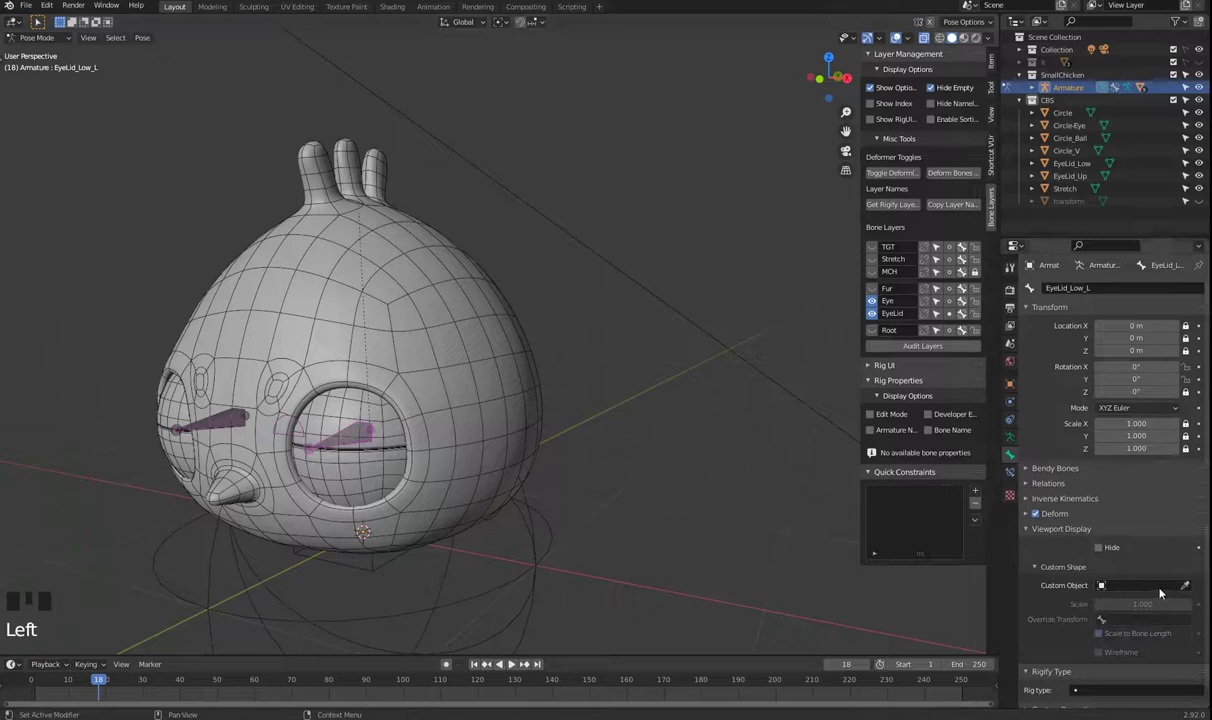
# - Assign the EyeLid_Low shape to both the left and right lower eyelid bones
pyautogui.click(1190, 589)
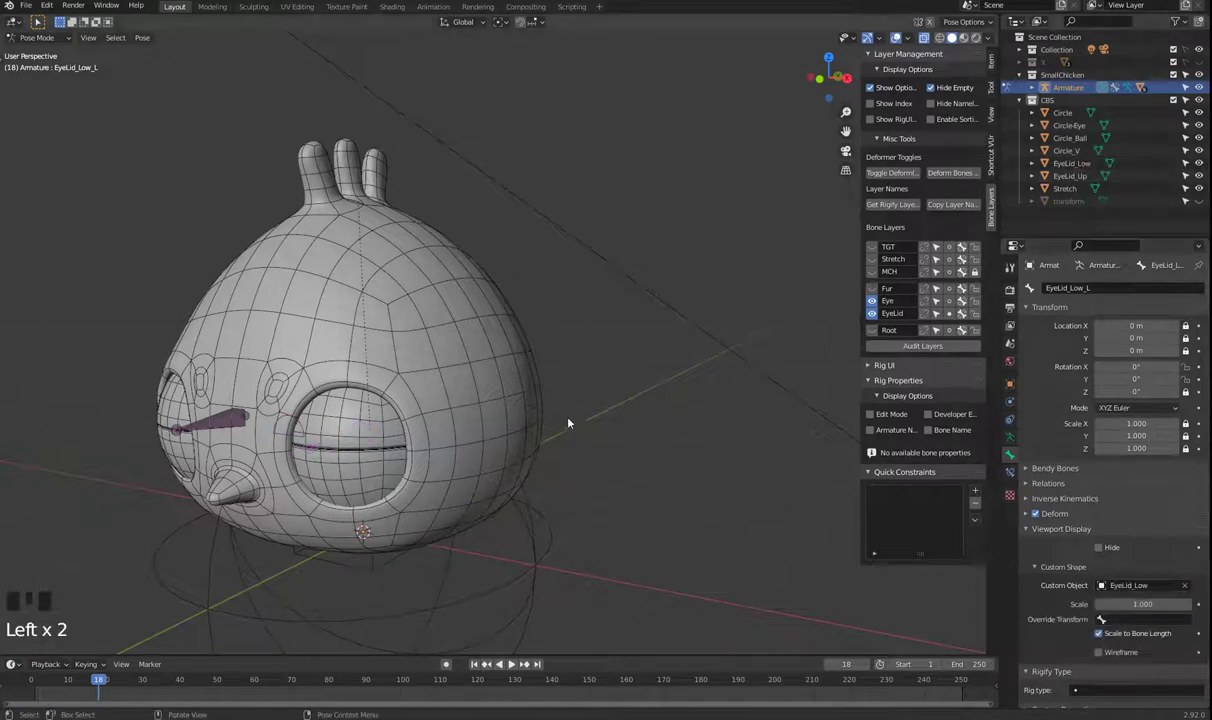
pyautogui.scroll(-3)
pyautogui.moveTo(569, 444); pyautogui.dragTo(360, 396)
pyautogui.click(360, 396)
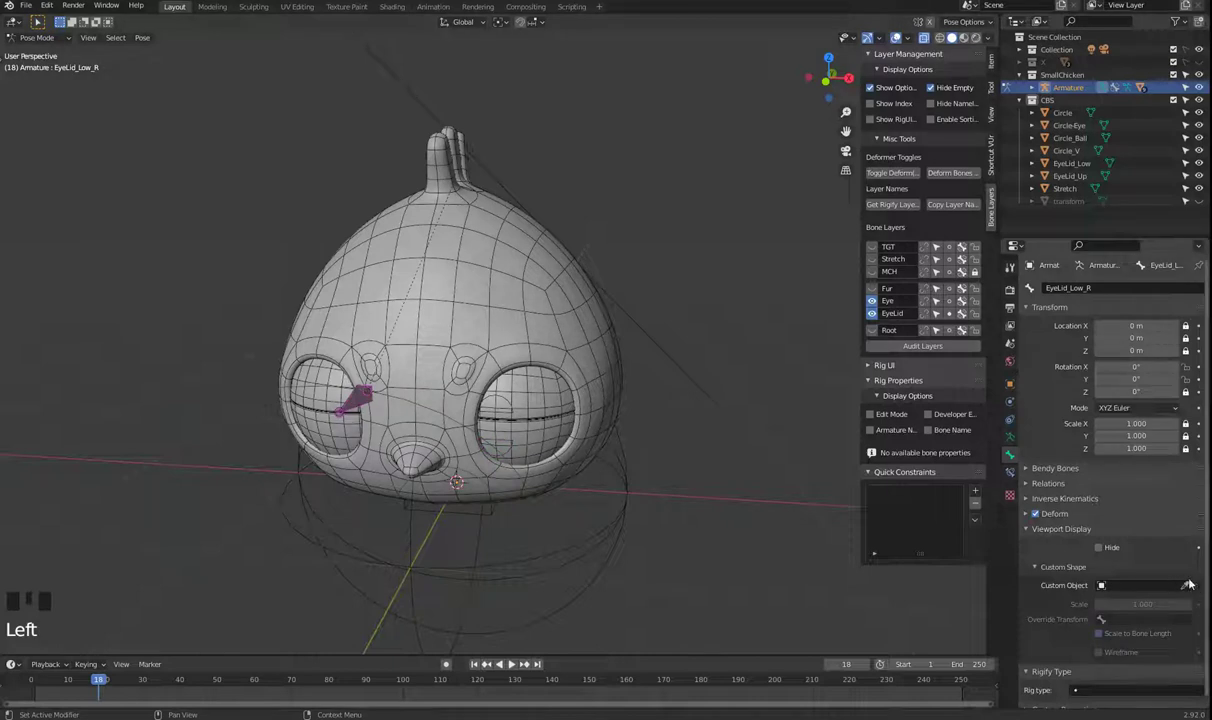
pyautogui.click(1188, 587)
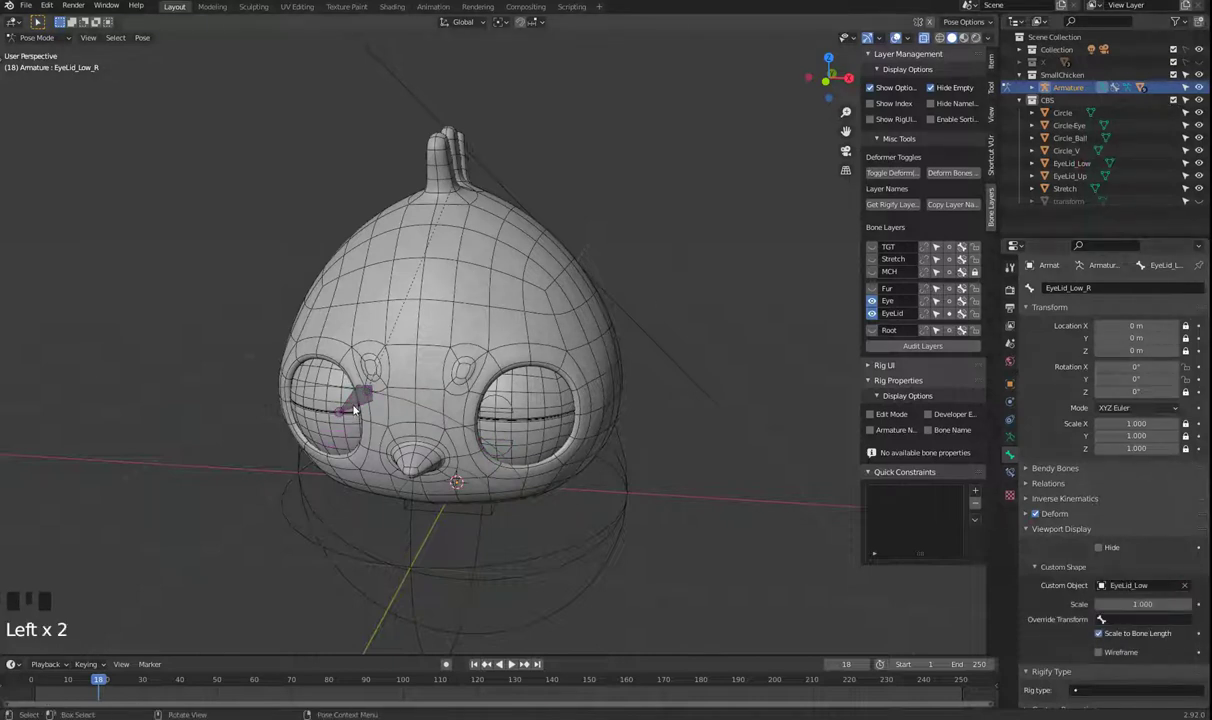
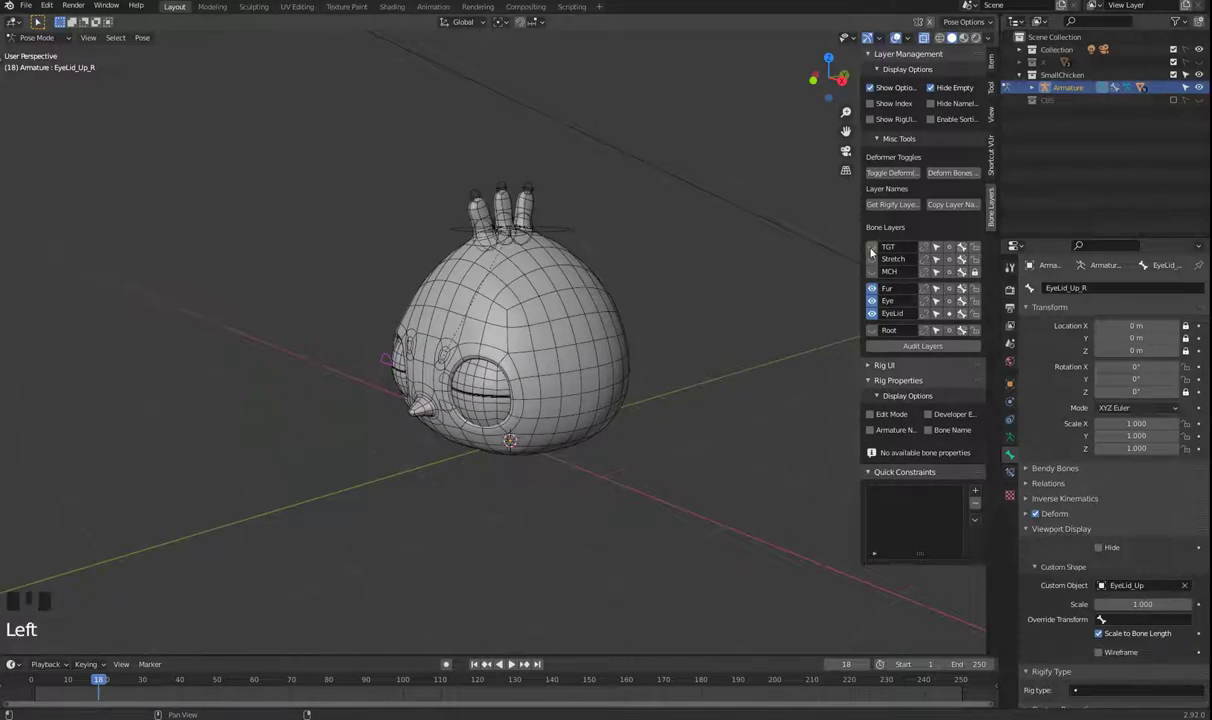
# - Show the TGT, Stretch and Root bone layers and inspect the rig
pyautogui.click(870, 248)
pyautogui.click(878, 264)
pyautogui.click(878, 334)
pyautogui.moveTo(632, 539); pyautogui.dragTo(652, 516)
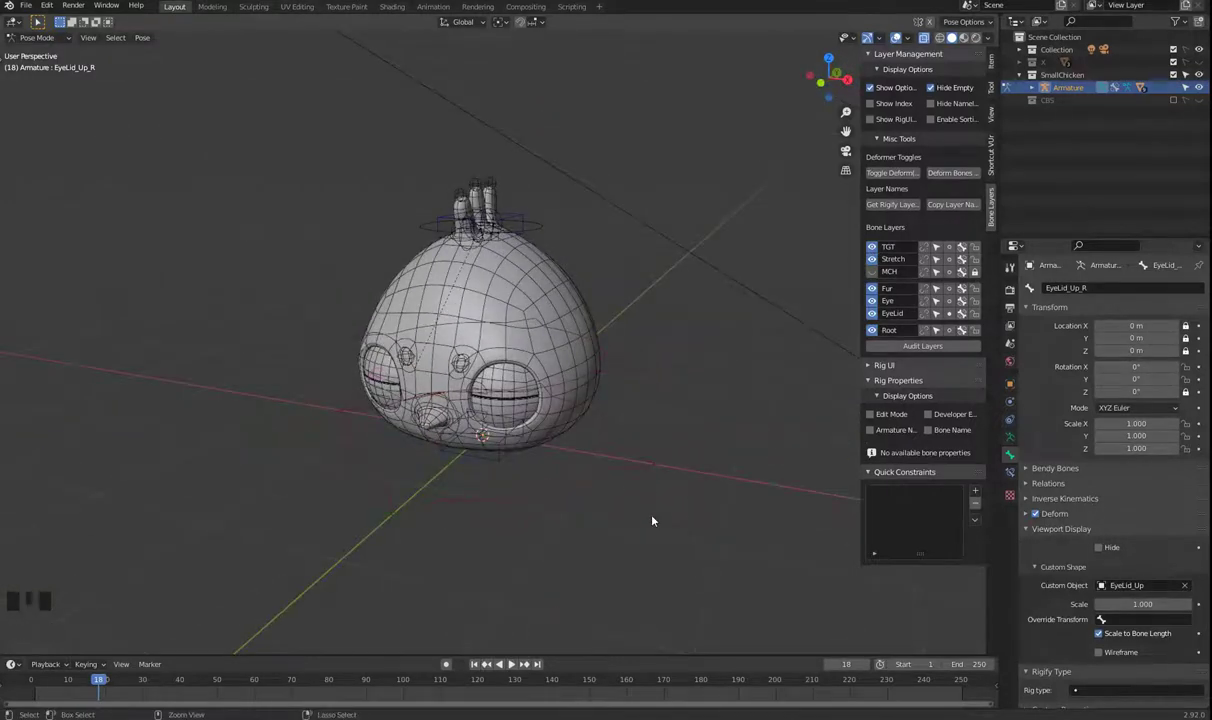